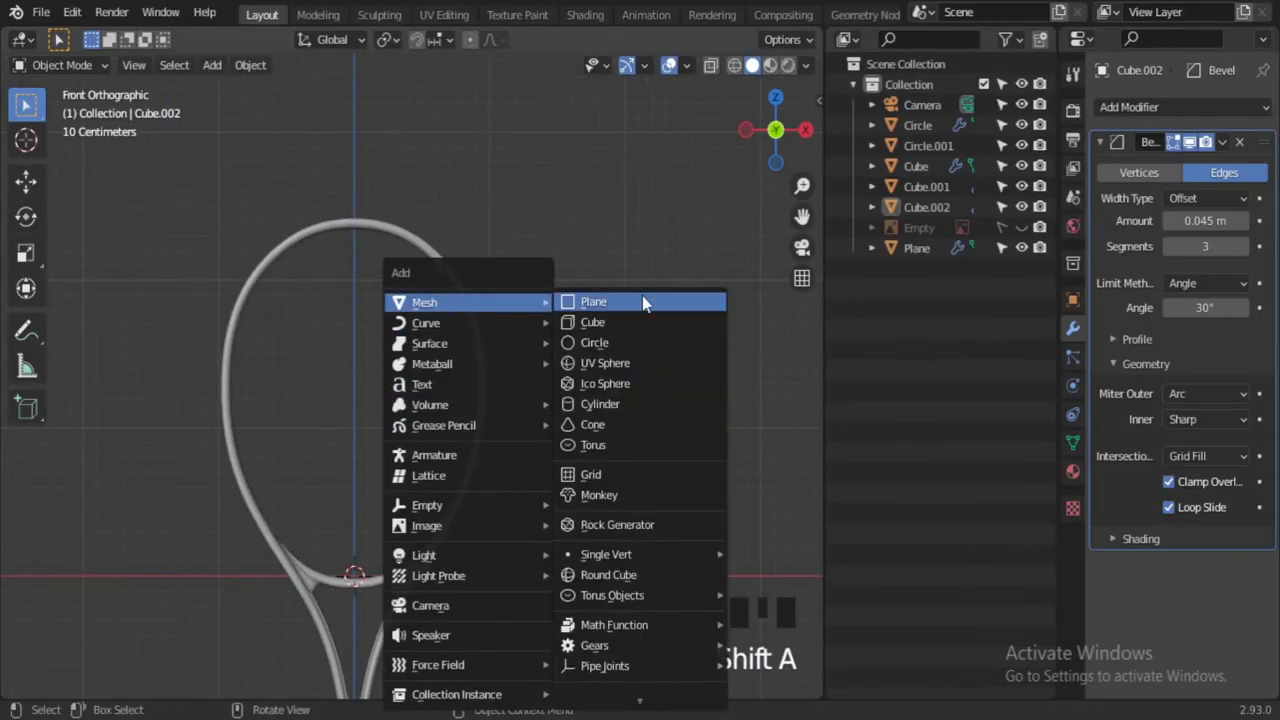
Rotate the new plane 90° on X to stand upright, stretch it taller and place it over the racket head
key(r)
click(358, 494)
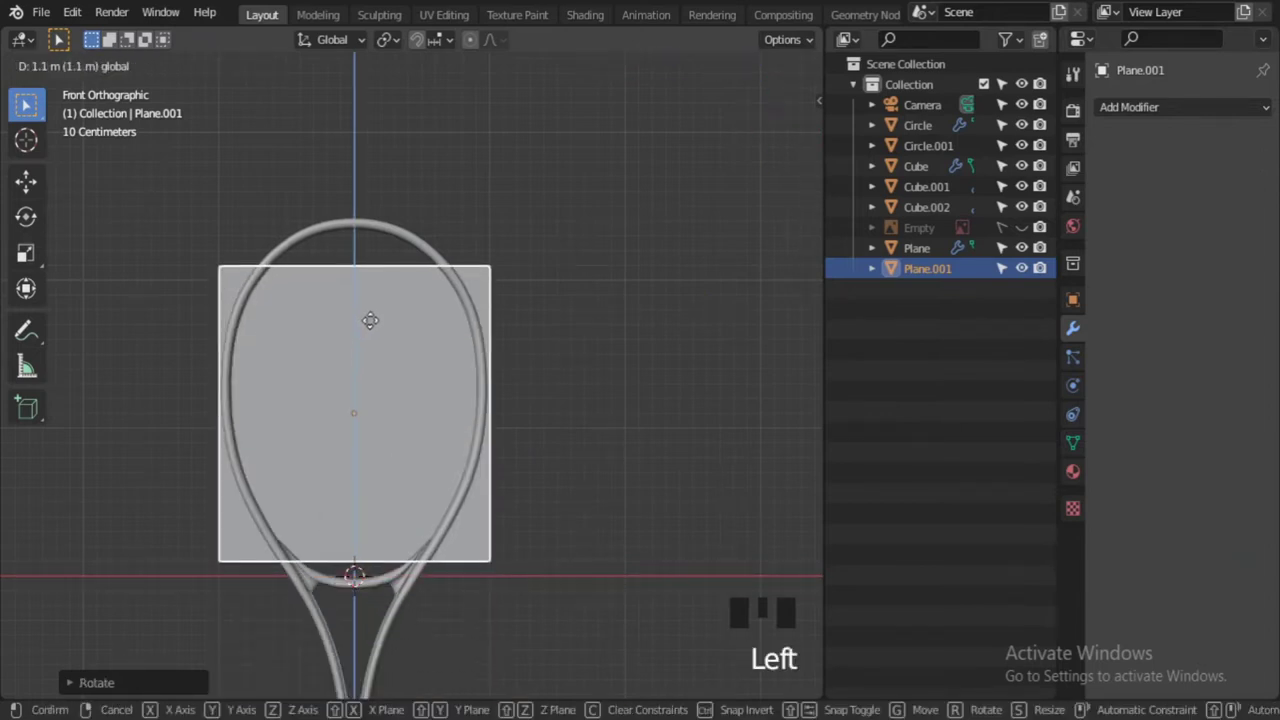
middle_click(557, 545)
key(s)
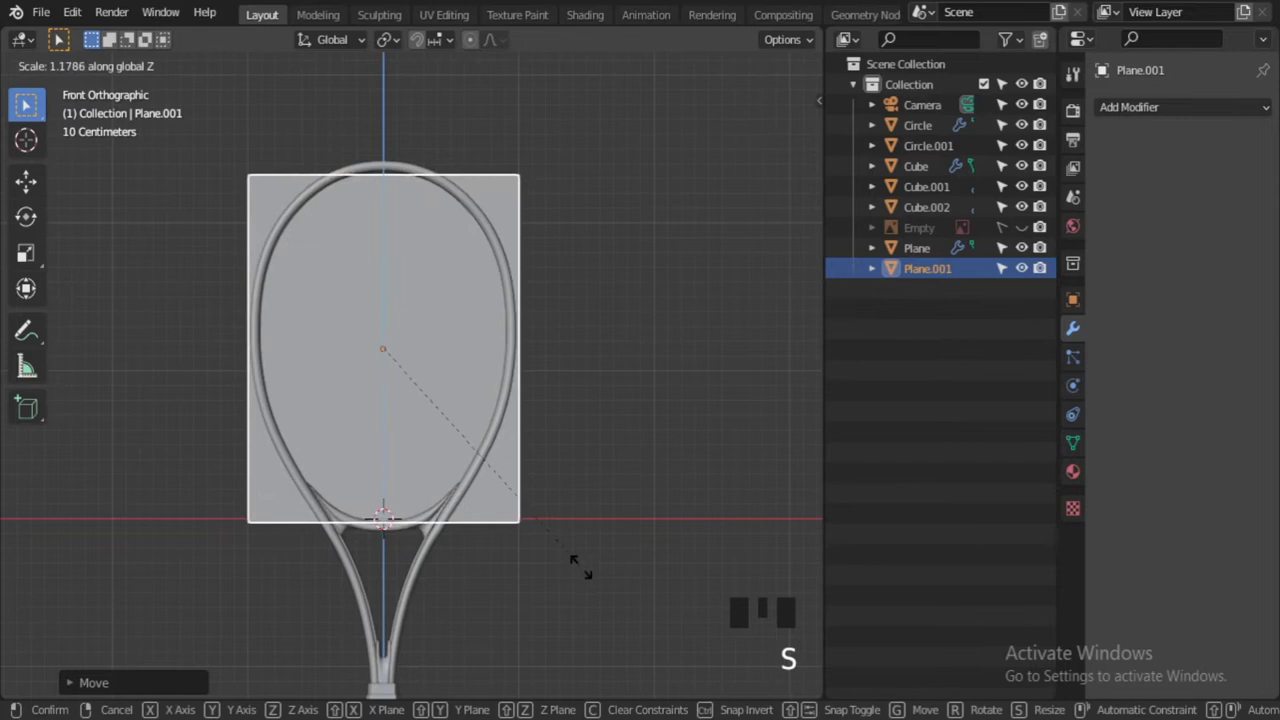
click(389, 268)
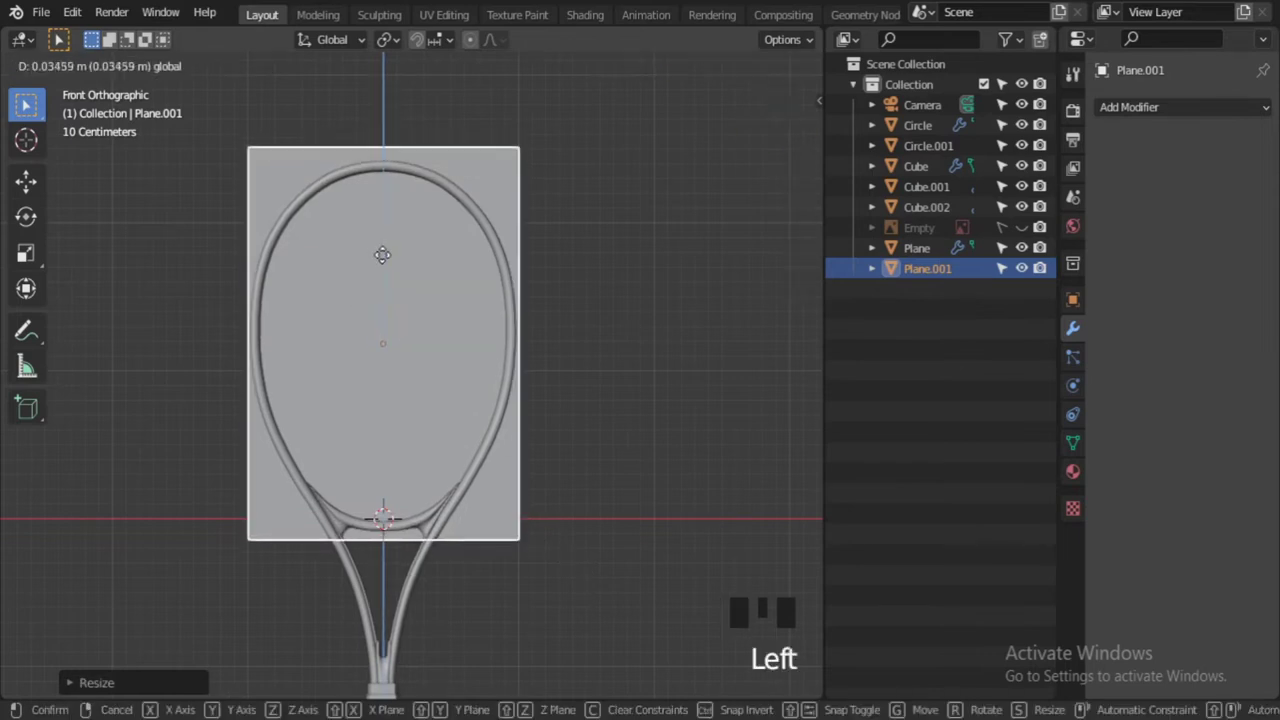
click(688, 432)
Fit the plane's height to the racket head and apply all its transforms
scroll(up, 3)
drag(605, 469, 551, 471)
click(551, 471)
key(s)
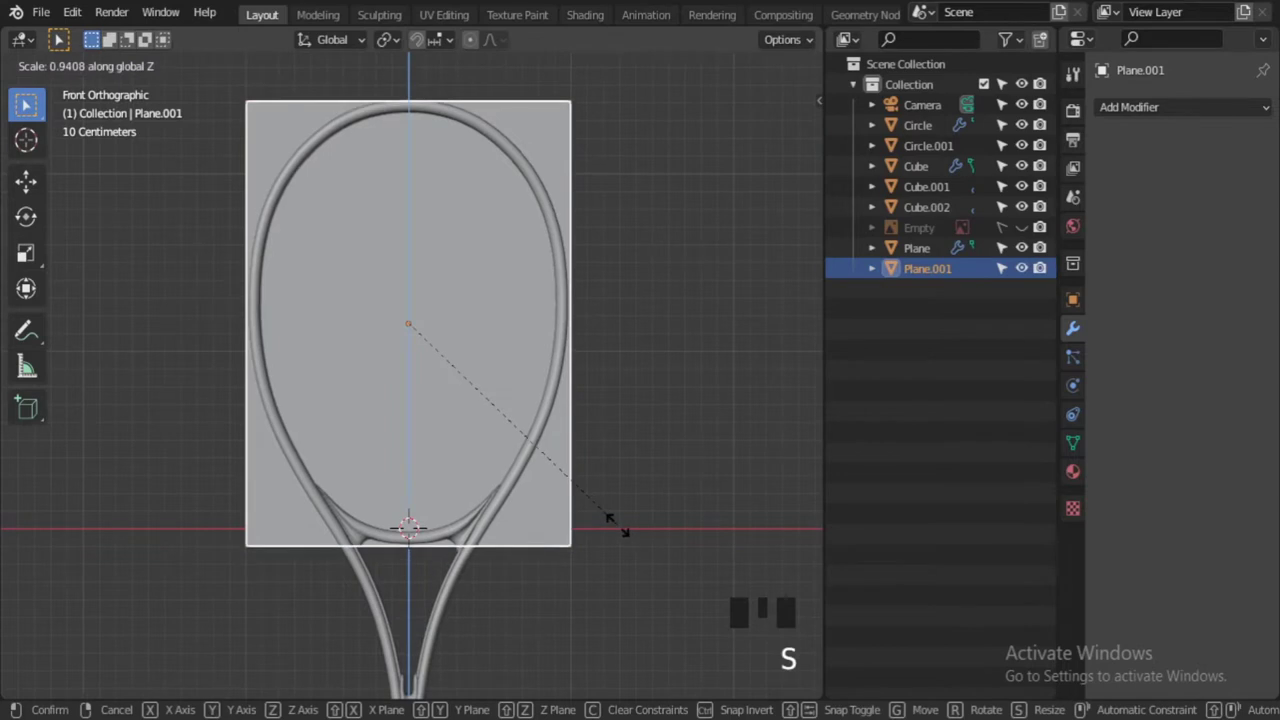
drag(656, 527, 638, 525)
click(572, 522)
key(ctrl+a)
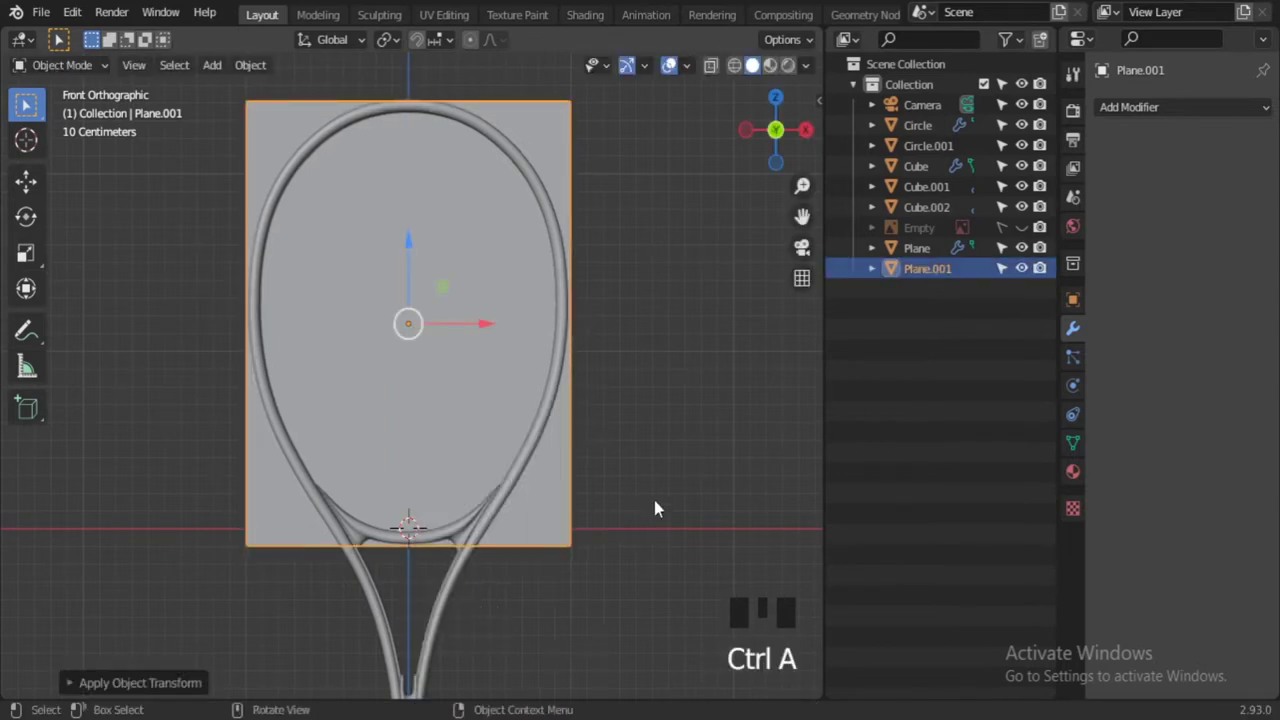
click(669, 503)
click(567, 488)
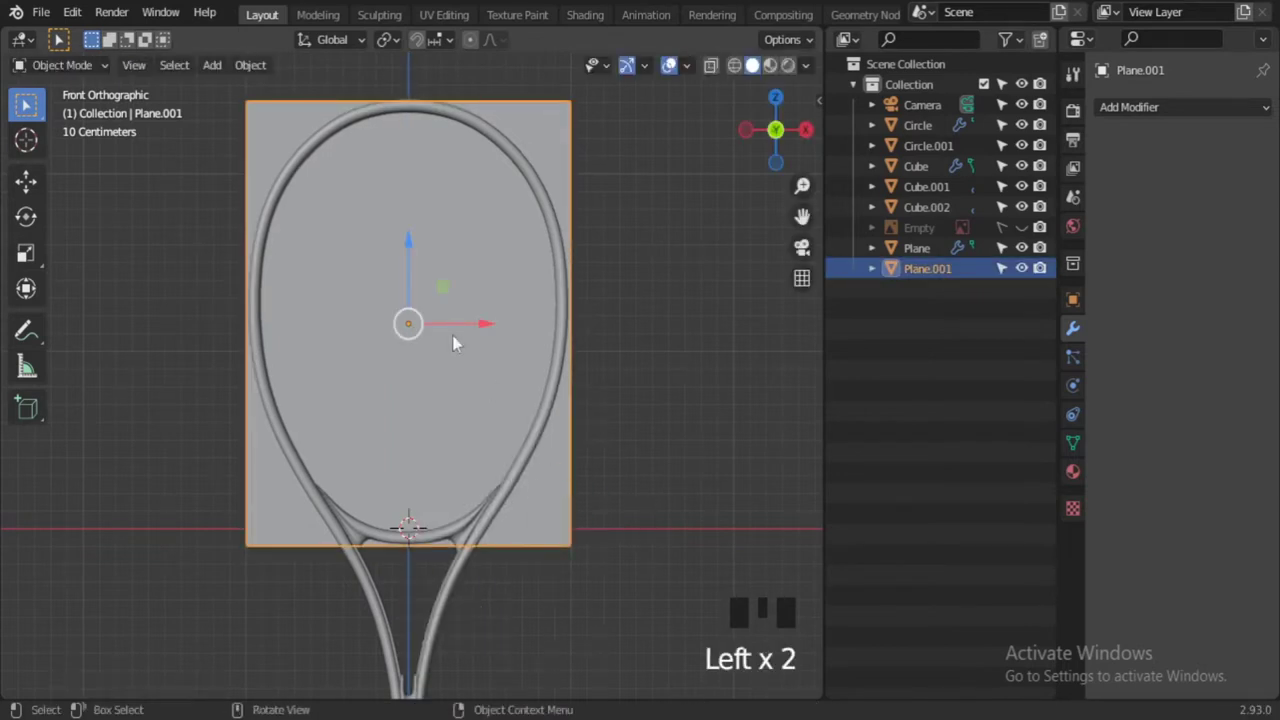
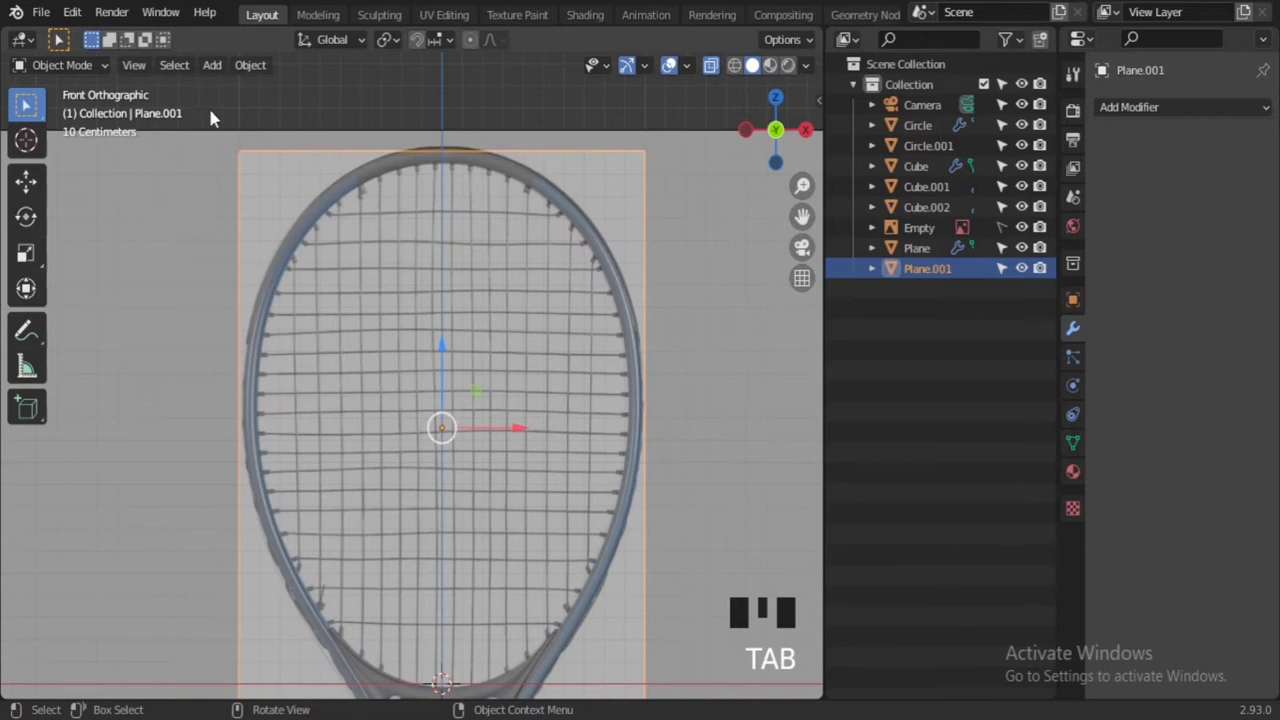
Hide the reference picture Empty in the outliner
click(1037, 229)
drag(631, 384, 700, 419)
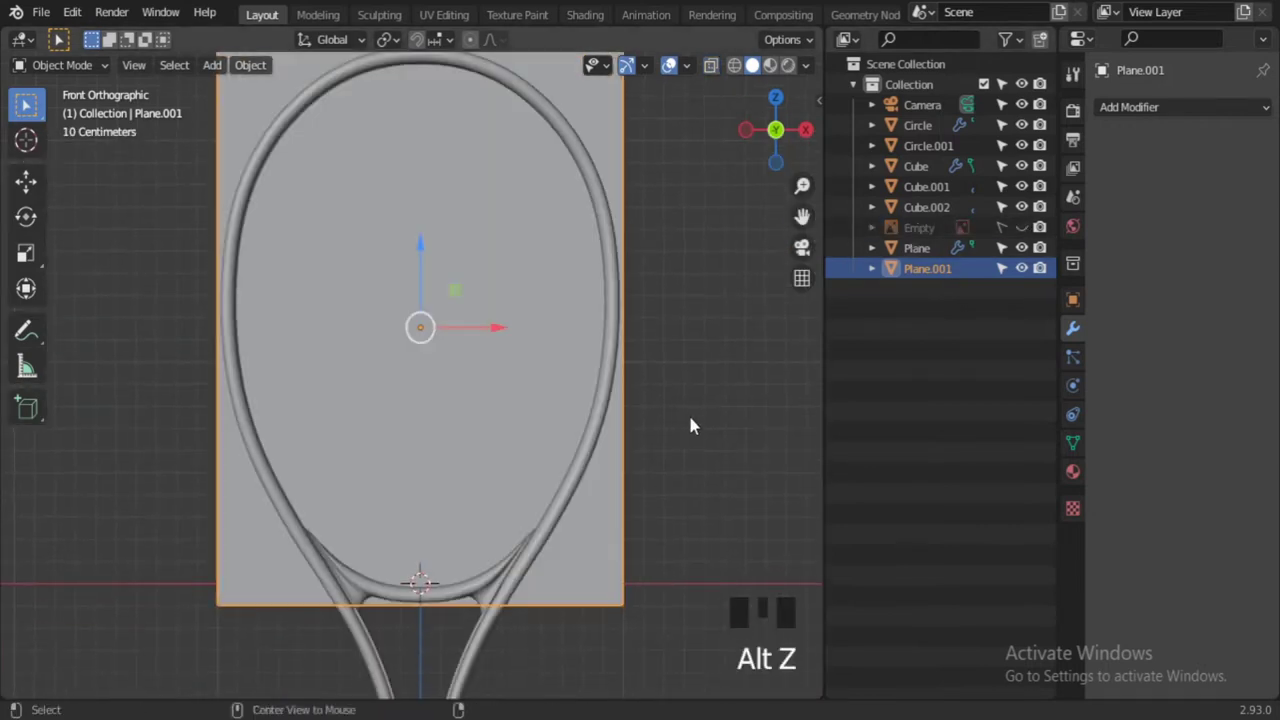
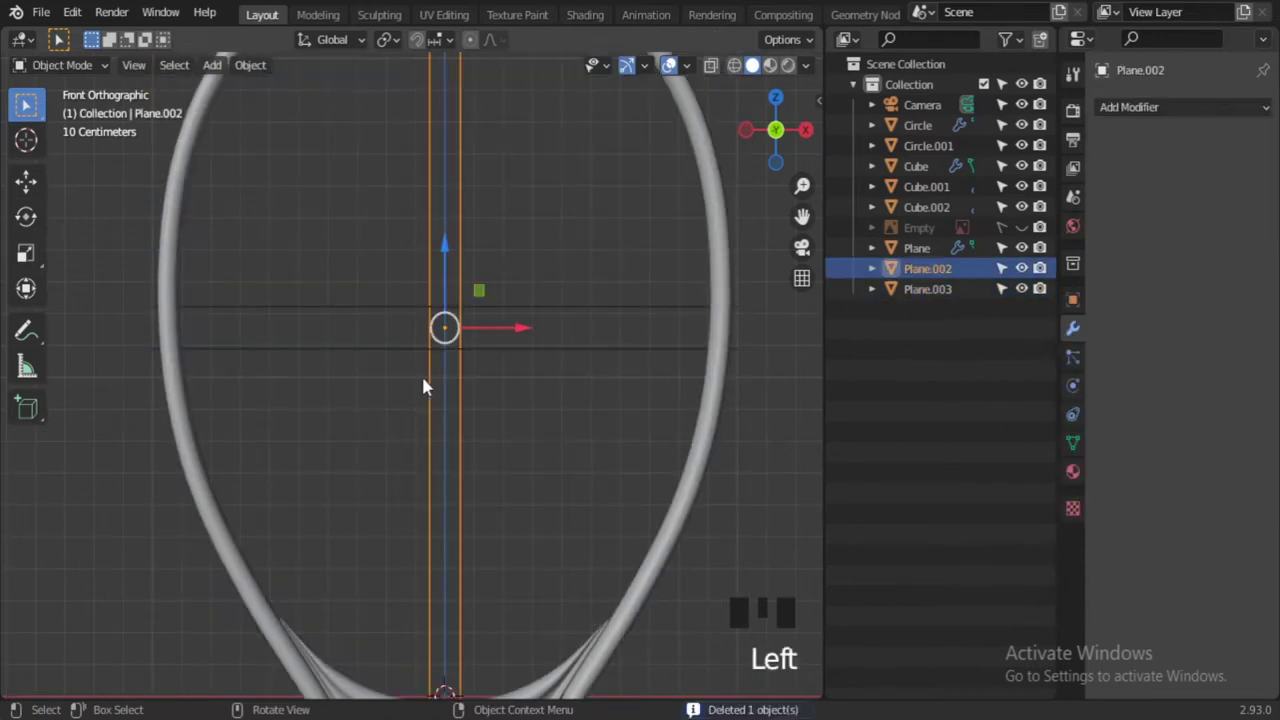
Inspect the string strips in perspective and review the strip's modifier list in Properties
scroll(down, 3)
drag(411, 443, 500, 445)
scroll(up, 3)
drag(485, 393, 552, 430)
click(552, 430)
click(503, 394)
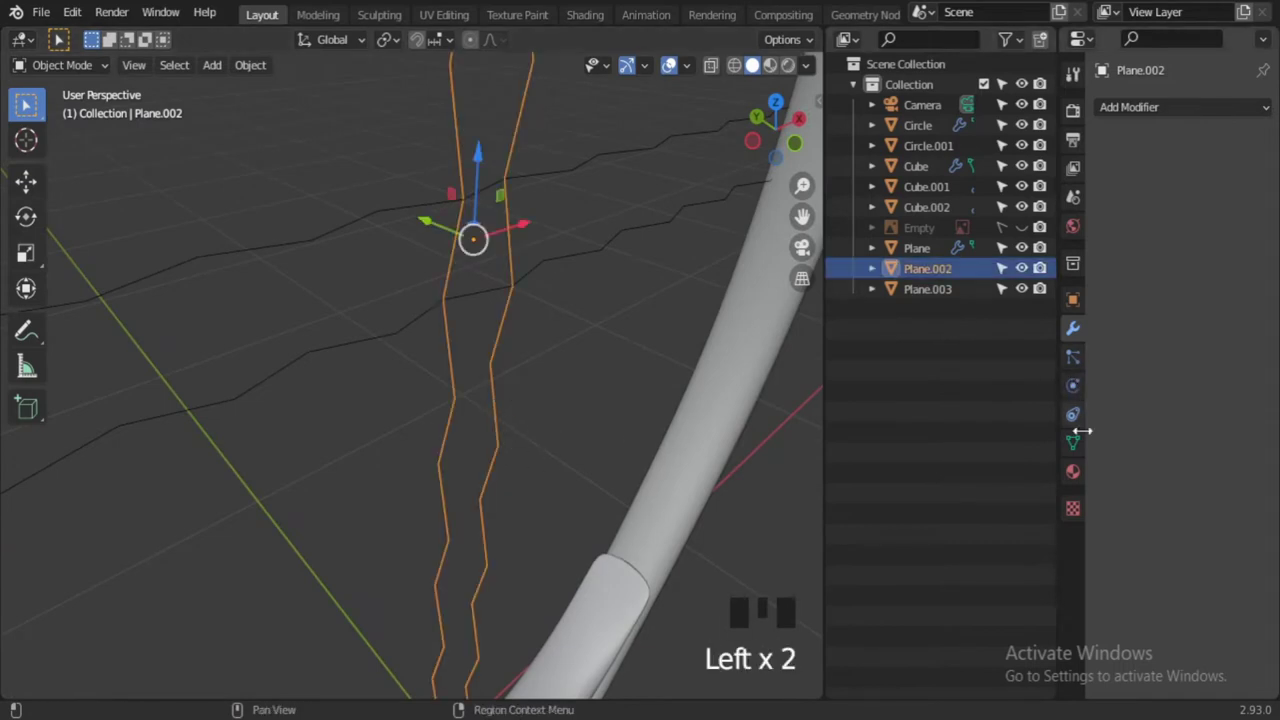
drag(1169, 120, 1052, 310)
drag(1252, 138, 716, 383)
drag(1253, 138, 924, 442)
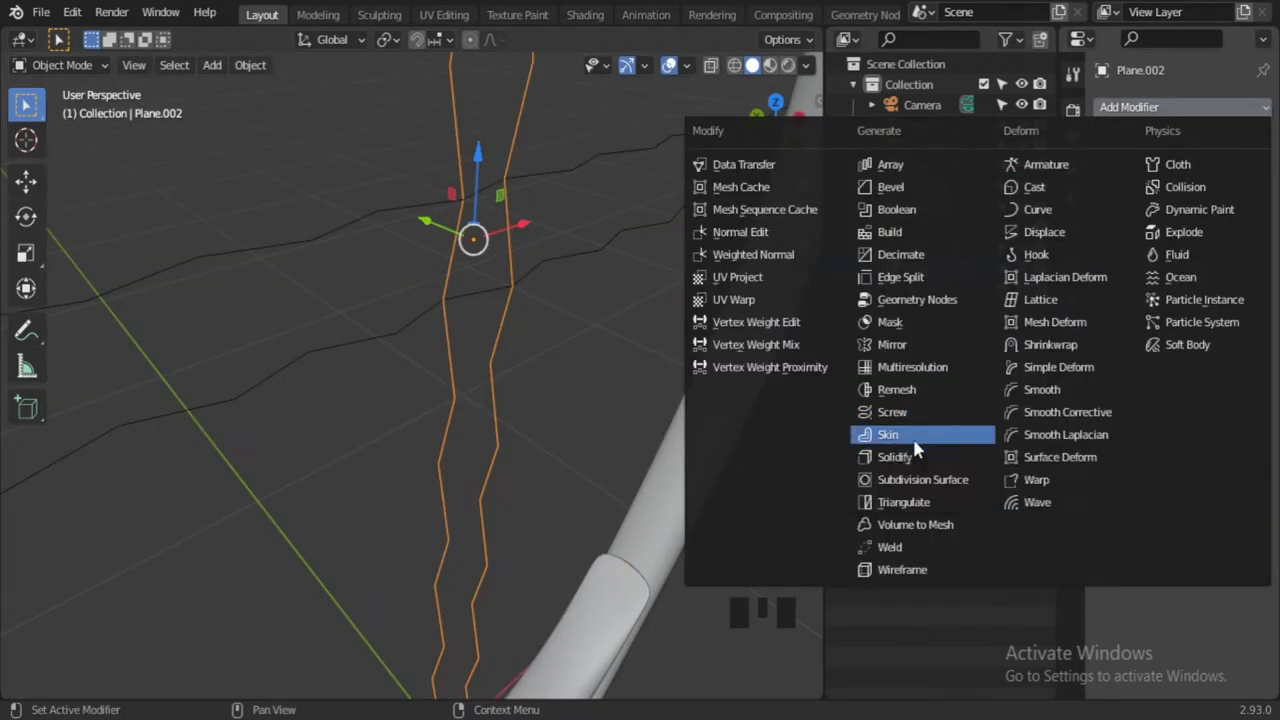
scroll(down, 3)
drag(866, 316, 520, 376)
click(463, 375)
drag(463, 375, 544, 380)
Convert the string strip to a curve so it can take a solid bevel thickness
scroll(up, 3)
drag(539, 379, 1080, 413)
click(1080, 413)
click(1138, 459)
scroll(down, 3)
drag(1256, 541, 620, 413)
scroll(up, 3)
drag(613, 441, 625, 471)
drag(625, 471, 624, 471)
click(403, 479)
Give the horizontal string the same bevel thickness and inspect both thick strings
drag(403, 477, 1111, 496)
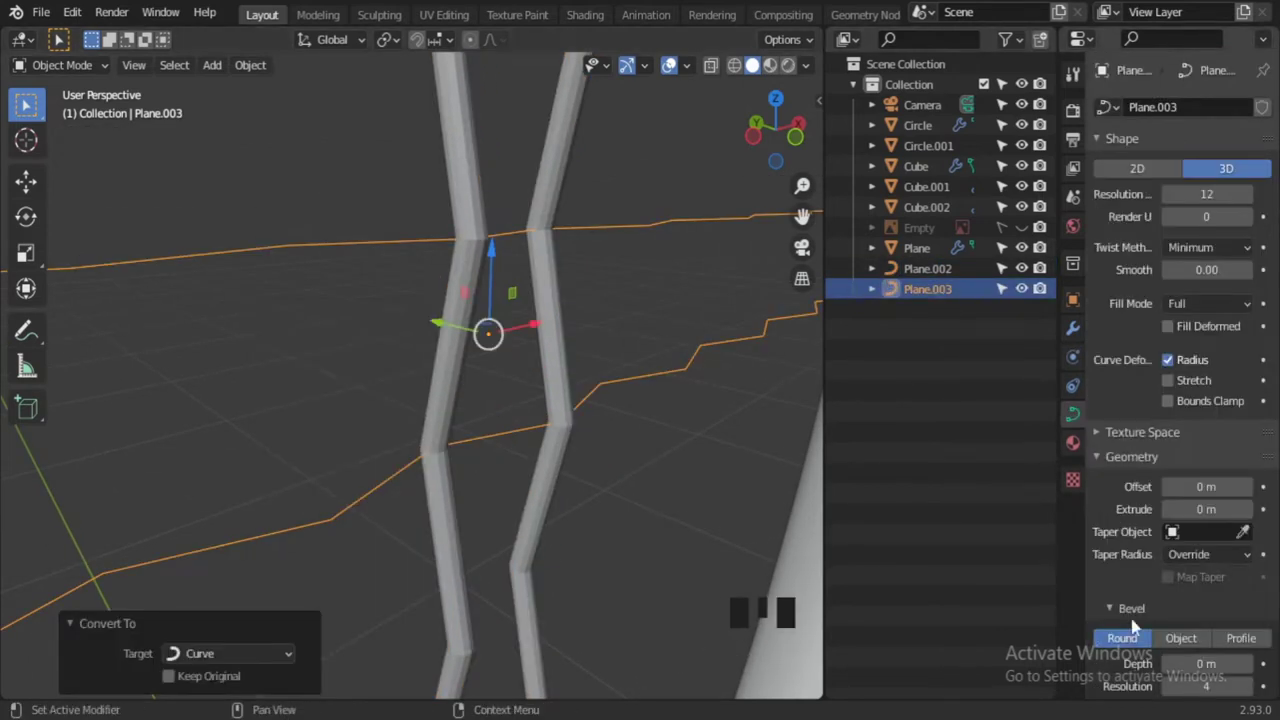
scroll(down, 3)
drag(1256, 620, 656, 481)
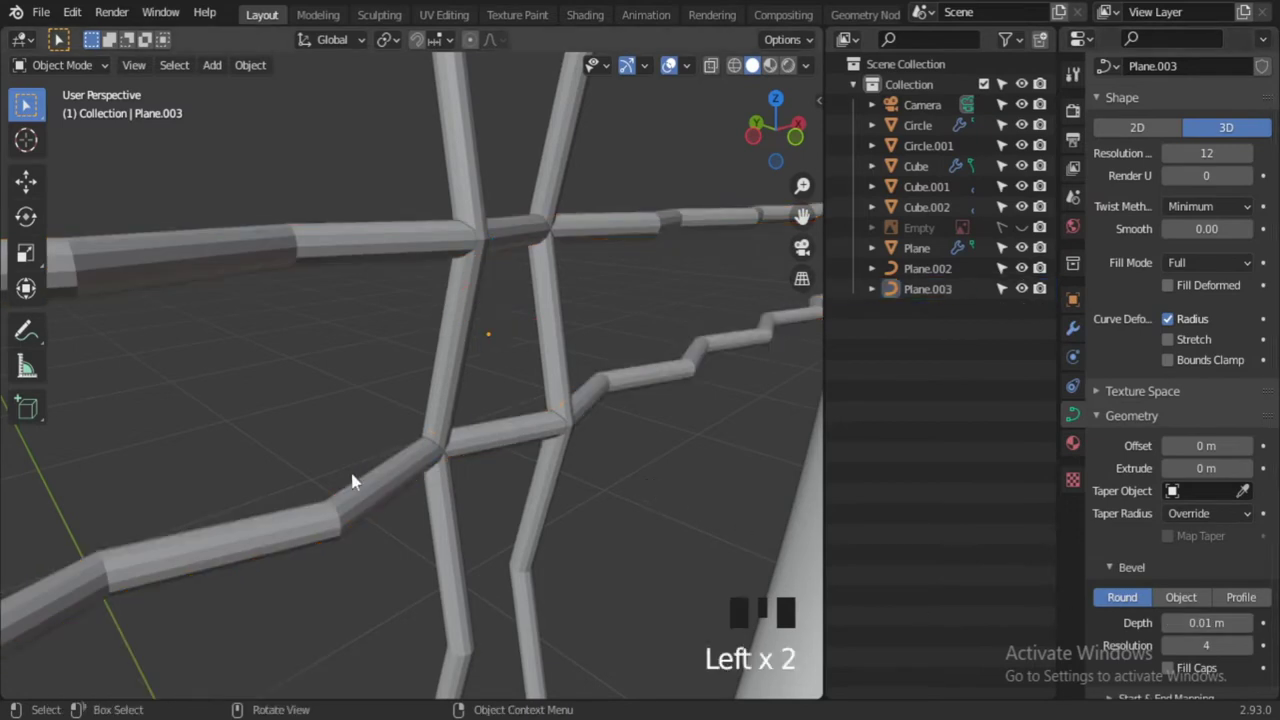
click(375, 490)
drag(375, 489, 697, 454)
click(697, 454)
scroll(down, 3)
drag(633, 454, 596, 460)
scroll(up, 3)
drag(588, 494, 547, 458)
click(547, 458)
click(491, 406)
drag(566, 494, 594, 478)
In front view, slide the horizontal string Plane.003 sideways along X toward the vertical one
key(KP_1)
scroll(up, 3)
drag(554, 403, 619, 450)
key(alt+z)
middle_click(532, 429)
scroll(up, 3)
drag(500, 424, 428, 417)
middle_click(532, 446)
drag(683, 244, 683, 244)
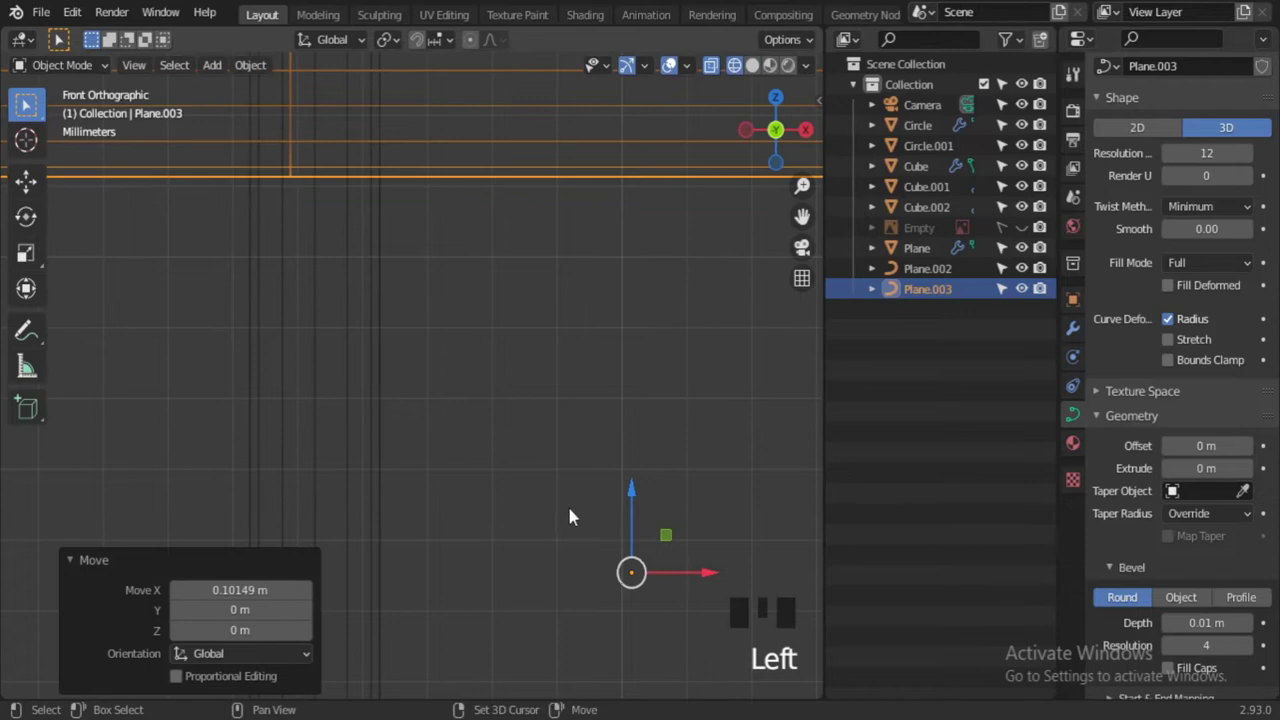
scroll(down, 3)
click(680, 542)
Nudge the horizontal string's X position again with G X until it lines up
middle_click(473, 300)
scroll(up, 3)
drag(418, 427, 486, 483)
key(g)
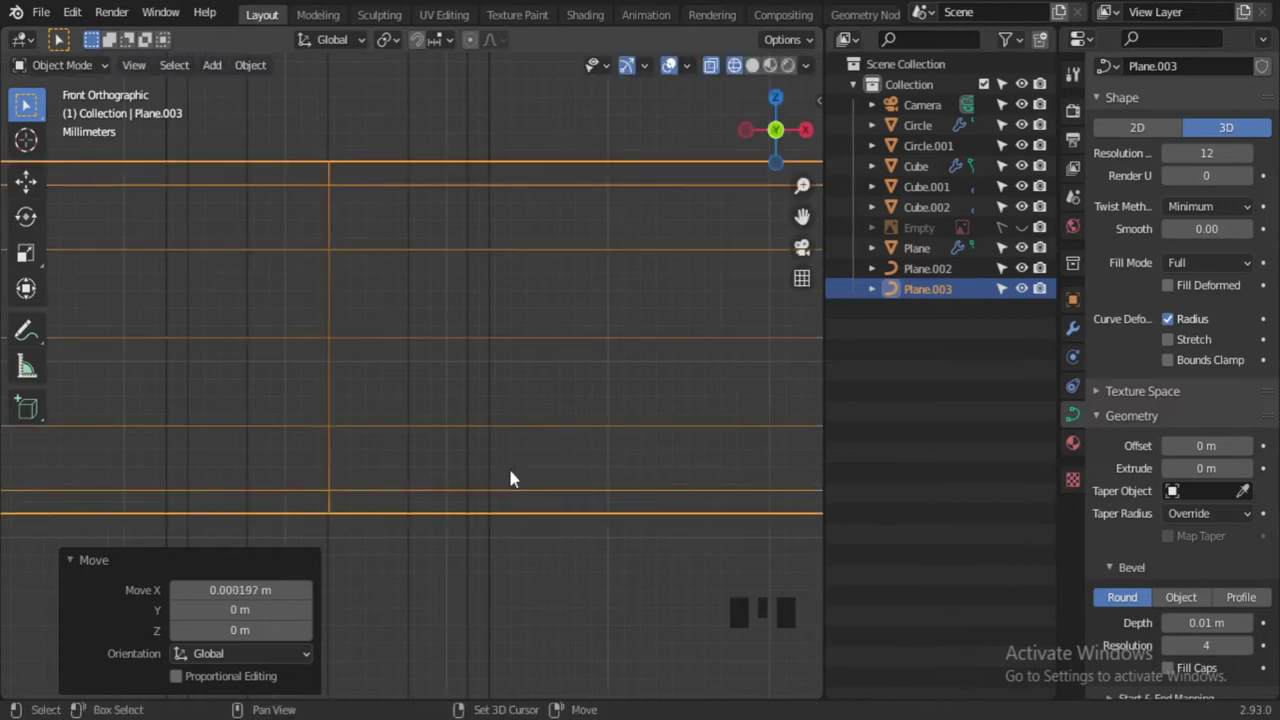
scroll(down, 3)
drag(523, 486, 553, 503)
key(alt+z)
middle_click(517, 498)
click(738, 182)
drag(678, 395, 678, 395)
key(alt+z)
Select the vertical string Plane.002 ready for point editing
scroll(up, 3)
drag(46, 14, 532, 384)
scroll(up, 3)
drag(488, 484, 415, 429)
click(415, 429)
In Edit Mode scale the string's zigzag points along Y (S Y, about 0.781) to flatten them
key(Tab)
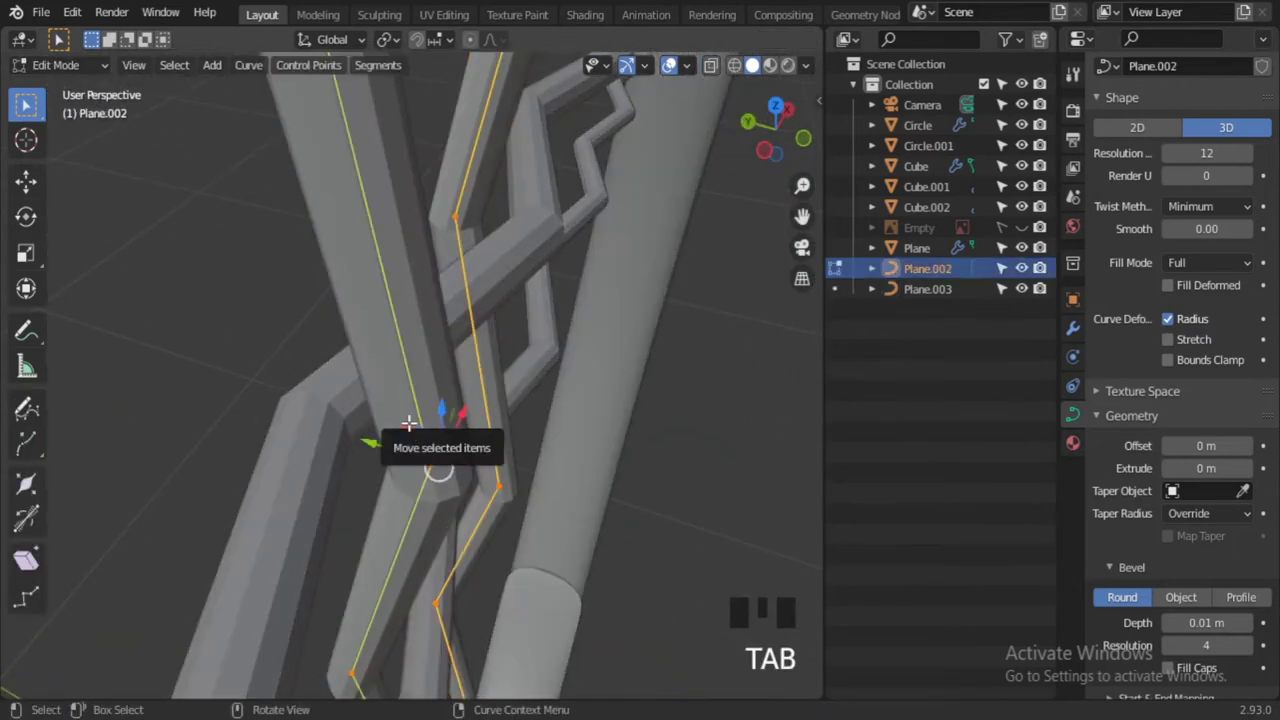
key(s)
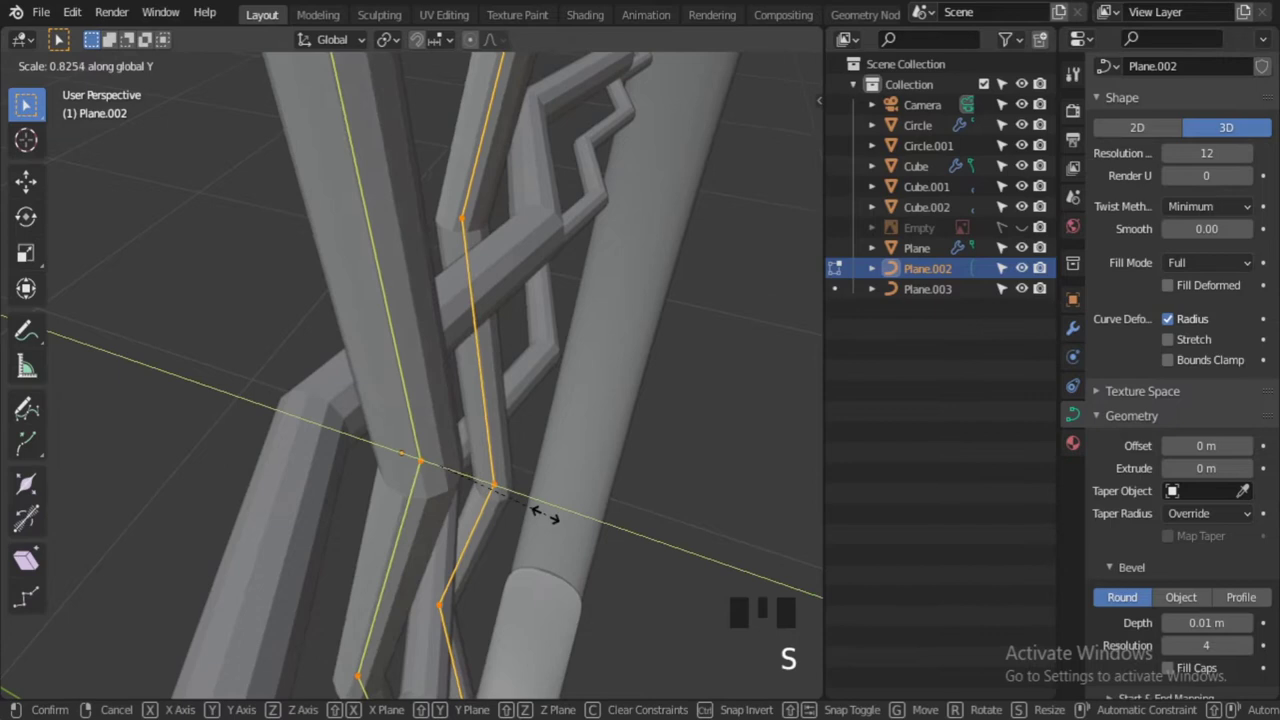
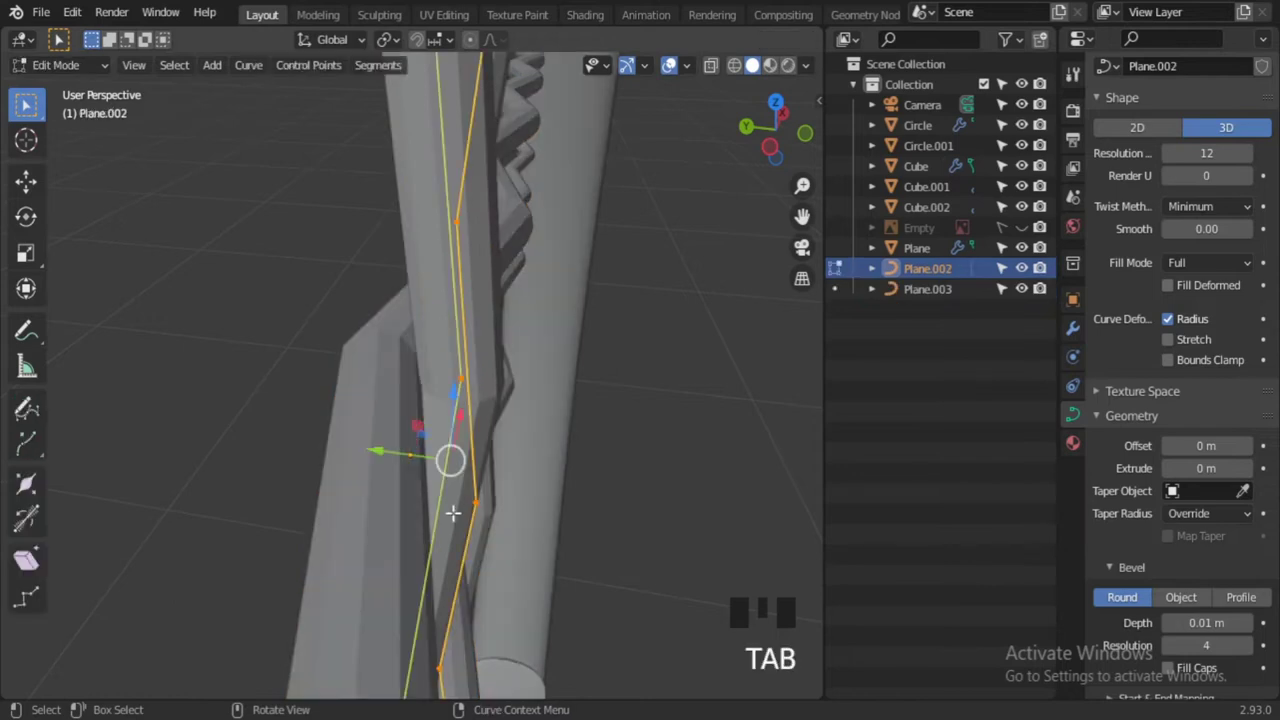
key(s)
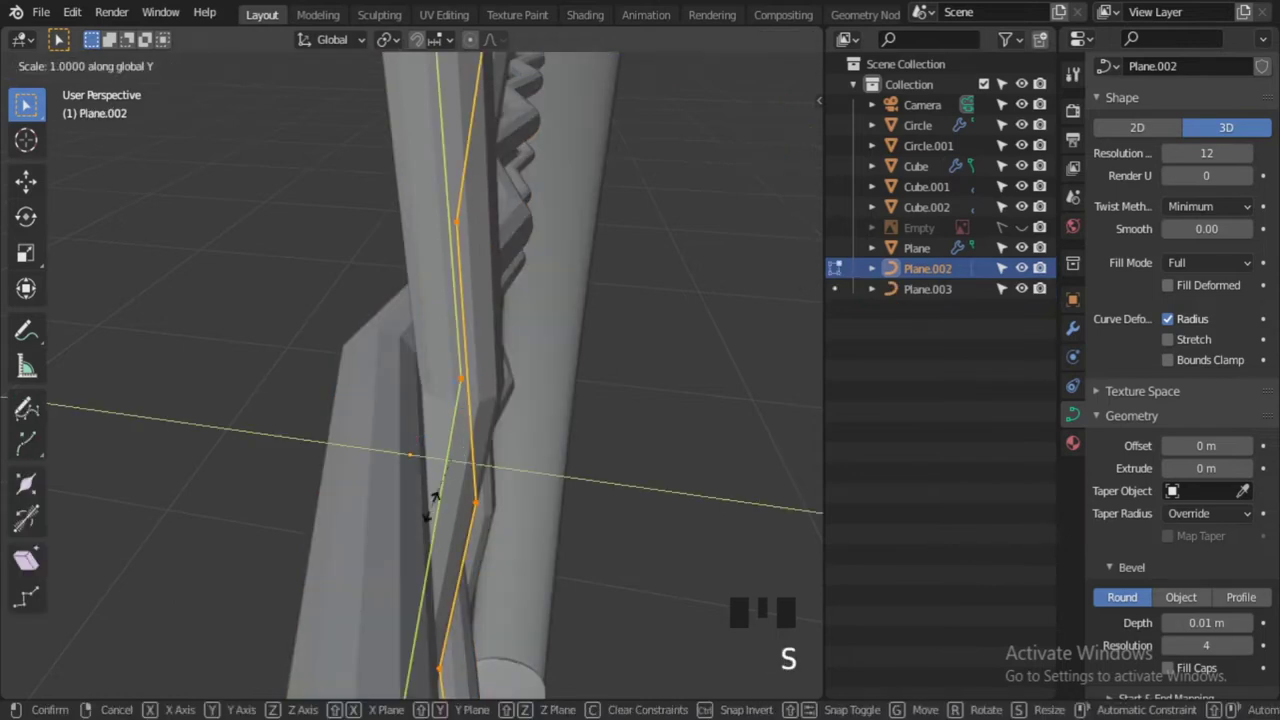
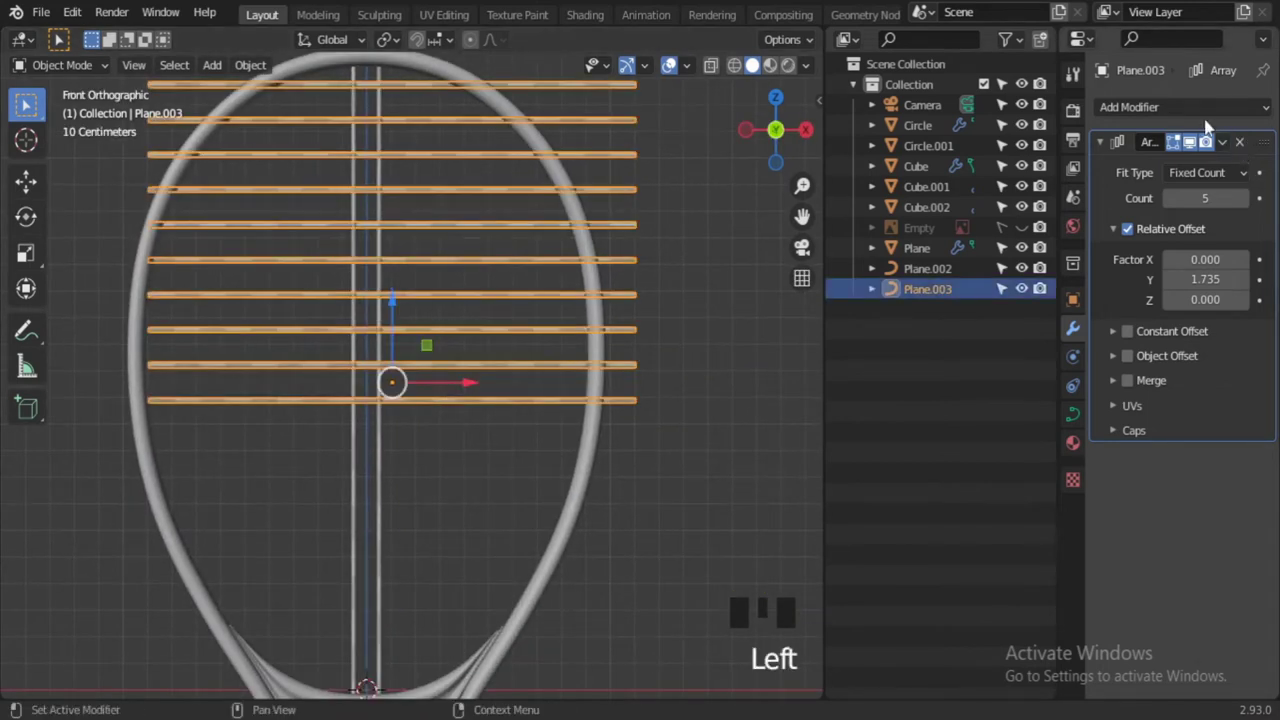
Orbit the view to check the repeated horizontal strings across the head
drag(1200, 116, 656, 372)
scroll(down, 3)
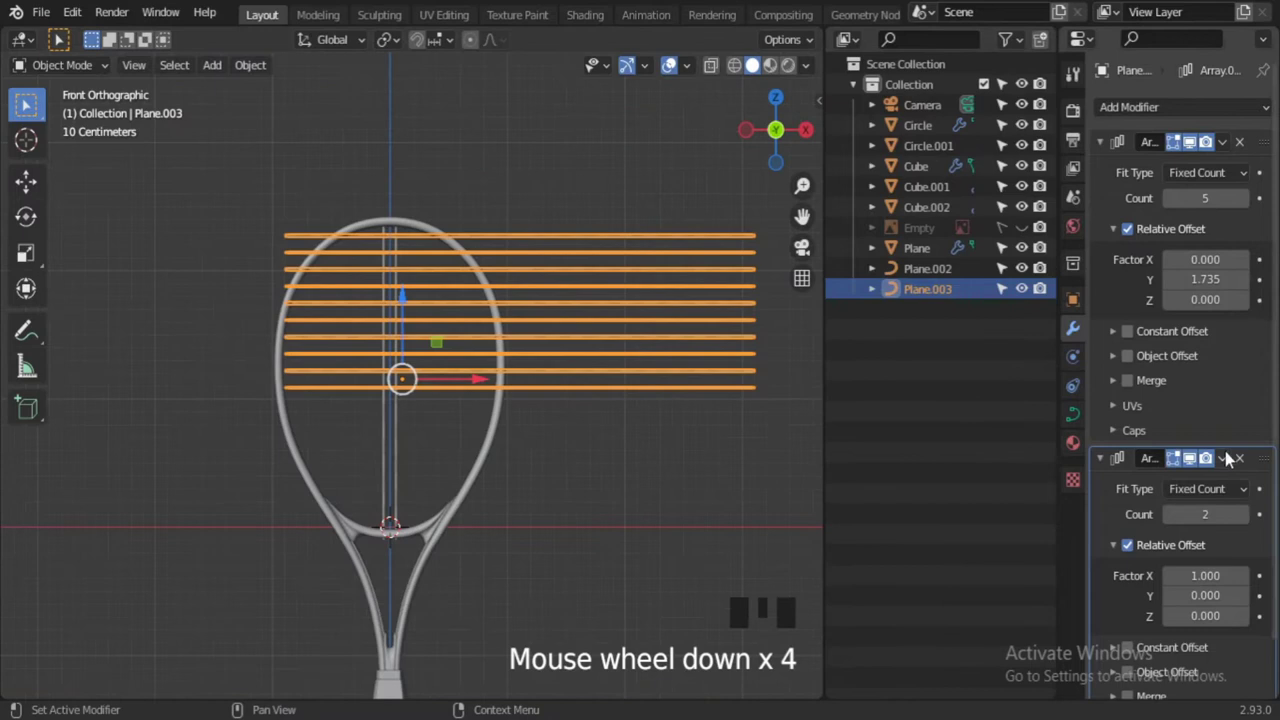
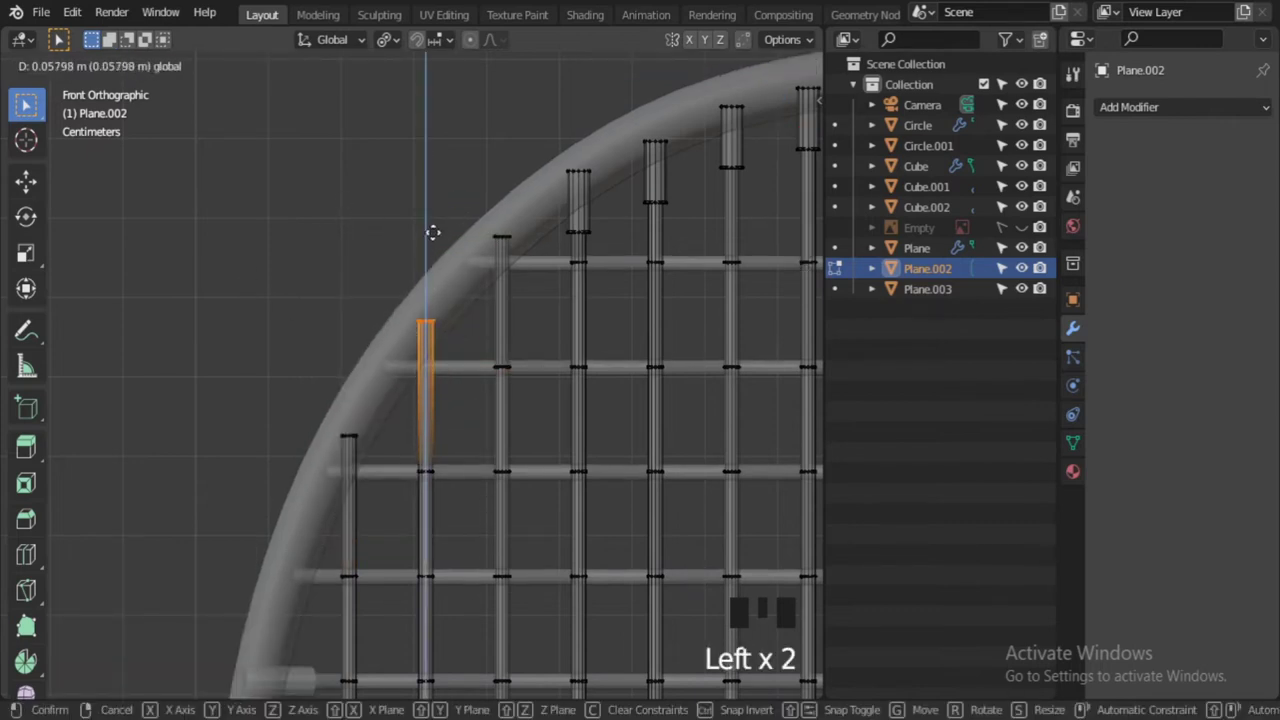
Leave Edit Mode, toggle X-ray off and check the woven strings meeting the frame
key(Tab)
scroll(down, 3)
key(alt+z)
click(274, 339)
scroll(down, 3)
middle_click(314, 339)
scroll(up, 3)
scroll(down, 3)
drag(449, 543, 589, 582)
click(589, 582)
Orbit to view the finished woven string grid in perspective
drag(46, 12, 558, 428)
drag(515, 455, 647, 461)
scroll(up, 3)
drag(670, 480, 476, 454)
scroll(down, 3)
scroll(up, 3)
drag(397, 513, 815, 67)
click(815, 67)
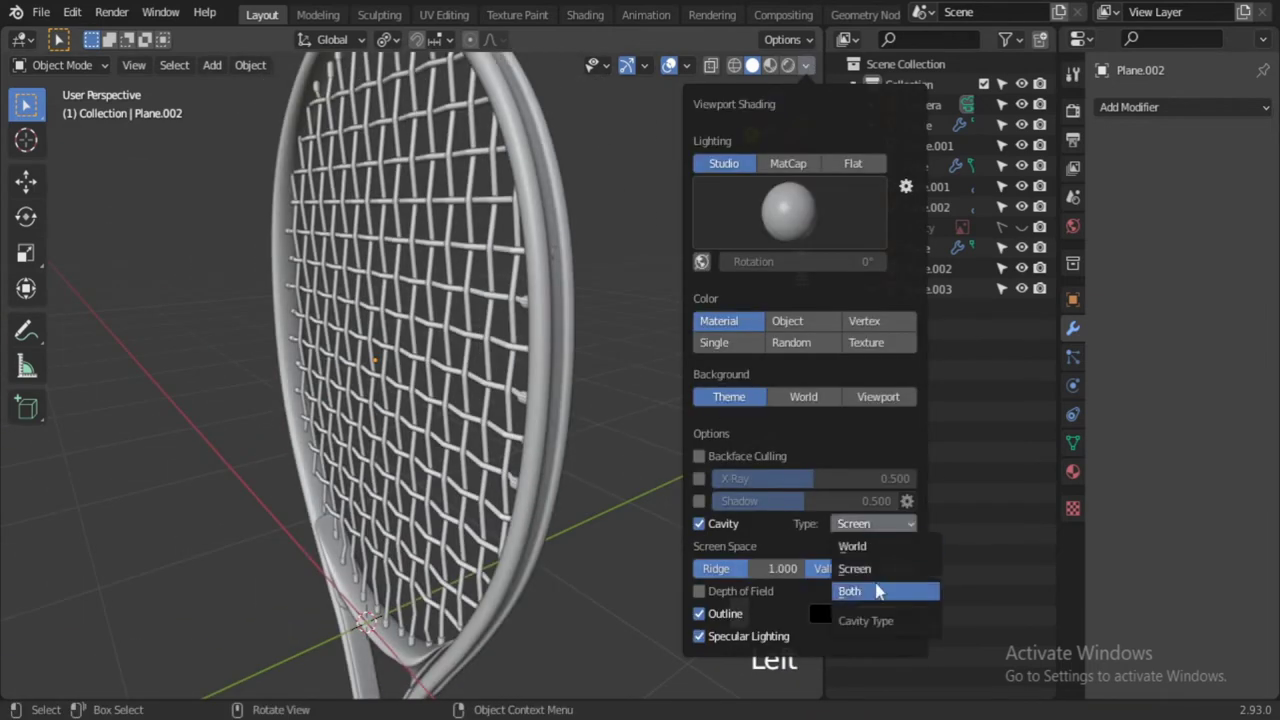
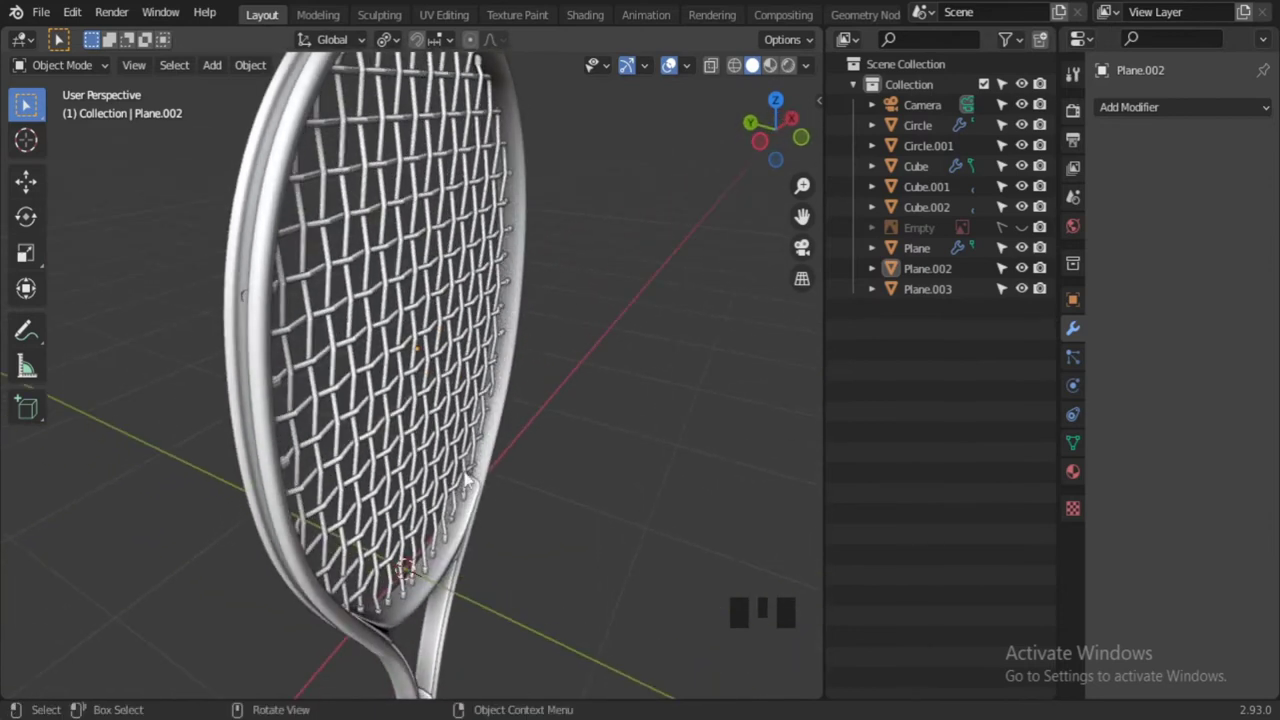
Zoom out to the whole racket and start the new grommet piece from the context menu
scroll(up, 3)
drag(417, 433, 322, 394)
scroll(up, 3)
drag(285, 404, 355, 370)
scroll(down, 3)
click(272, 313)
drag(272, 313, 313, 338)
click(313, 338)
right_click(313, 338)
click(655, 439)
Add a Subdivision Surface modifier to the grommet piece in Properties
click(441, 382)
click(1078, 445)
click(1177, 489)
click(1177, 489)
click(637, 459)
Orbit and zoom around the grommet channel to inspect its smoothed shape
scroll(down, 3)
middle_click(552, 481)
scroll(down, 3)
drag(425, 438, 389, 563)
drag(389, 563, 585, 522)
scroll(down, 3)
middle_click(547, 516)
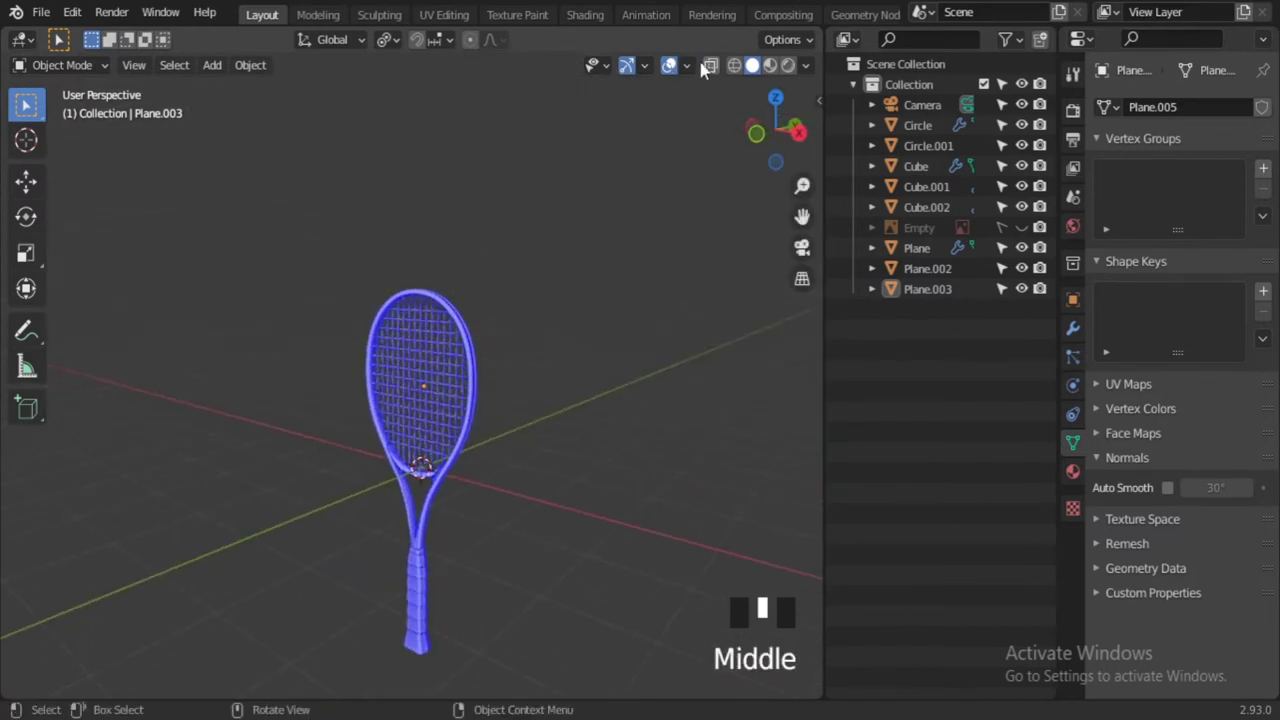
drag(698, 66, 211, 284)
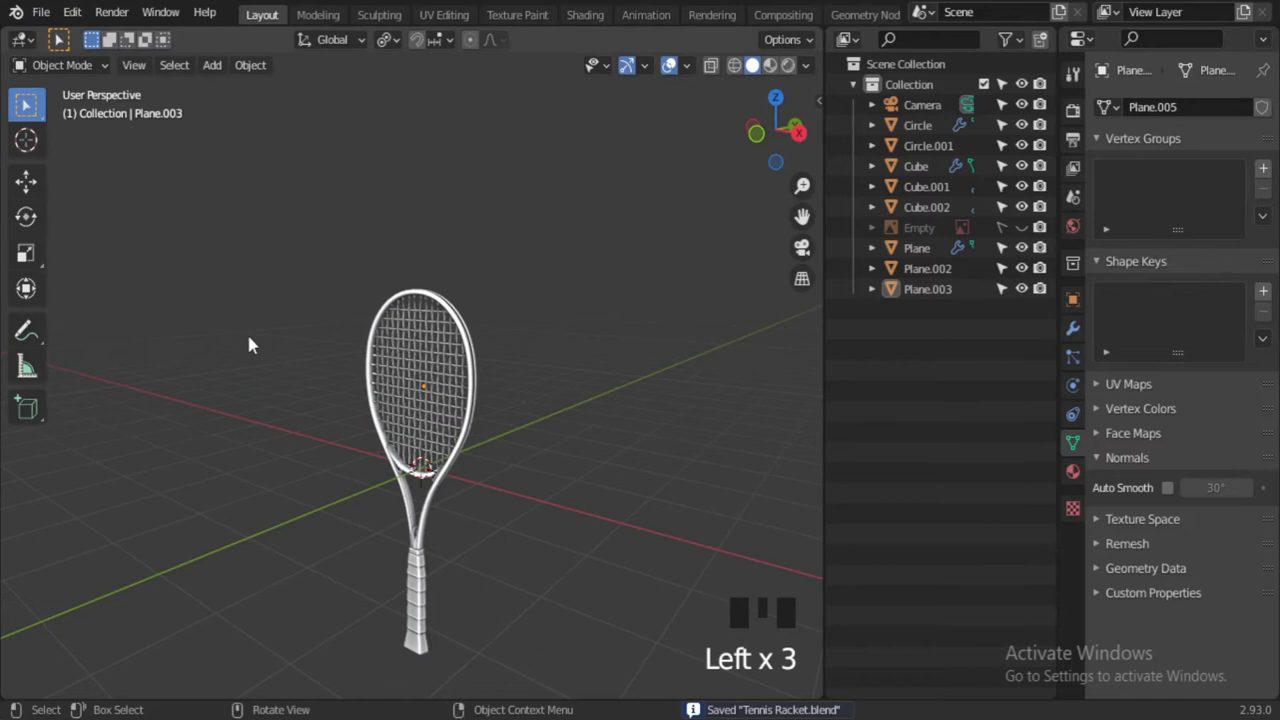
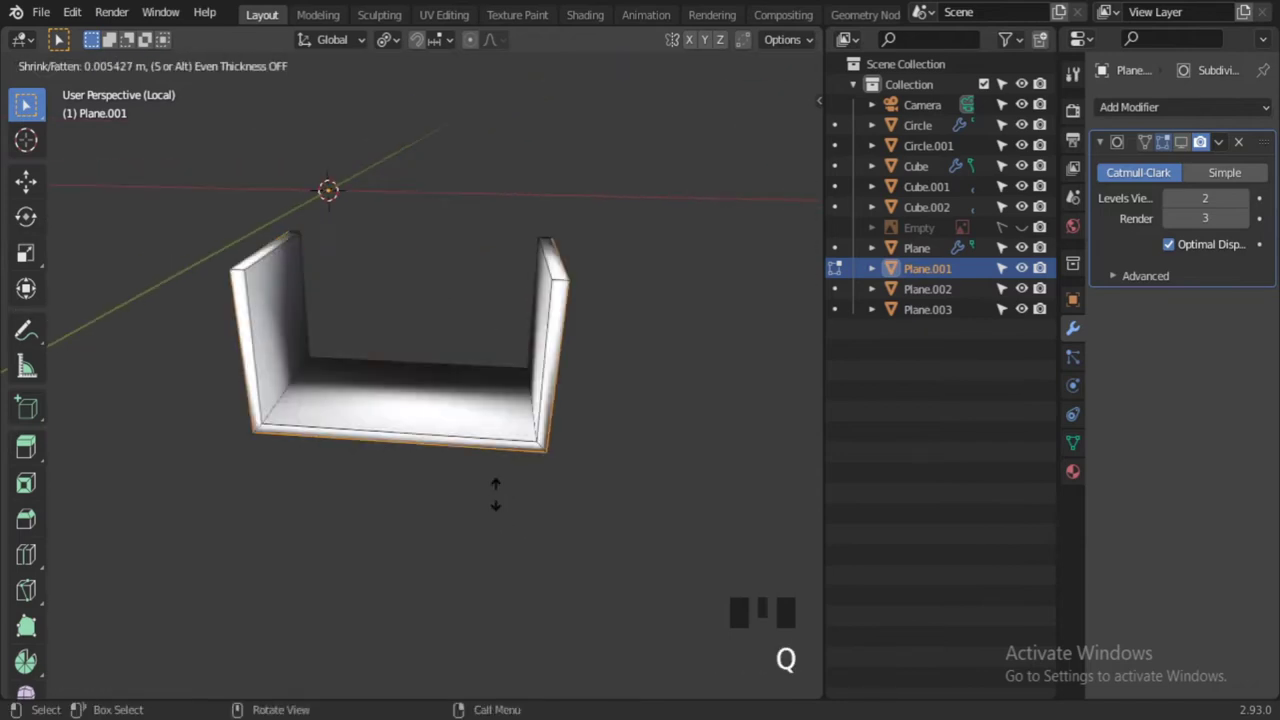
Move the U-shaped grommet onto the racket frame, checking it in Local View
click(493, 390)
drag(493, 390, 490, 387)
key(Tab)
scroll(down, 3)
middle_click(440, 447)
key(/)
drag(482, 438, 378, 299)
click(378, 299)
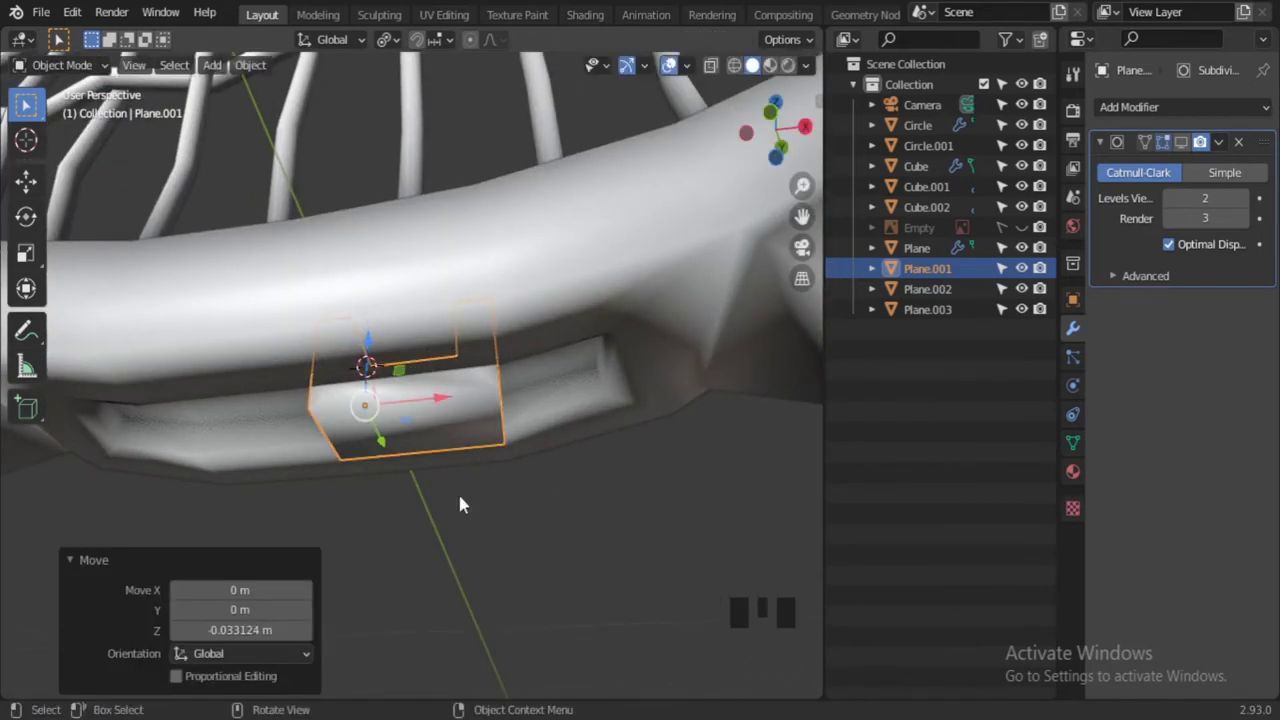
key(/)
Tweak the grommet's edges and raise its subdivision to level 3 for a smooth rounded U
drag(657, 549, 606, 483)
click(603, 570)
click(584, 404)
scroll(down, 3)
click(1186, 144)
drag(499, 487, 531, 483)
drag(531, 483, 524, 452)
click(519, 426)
key(Tab)
click(468, 437)
key(3)
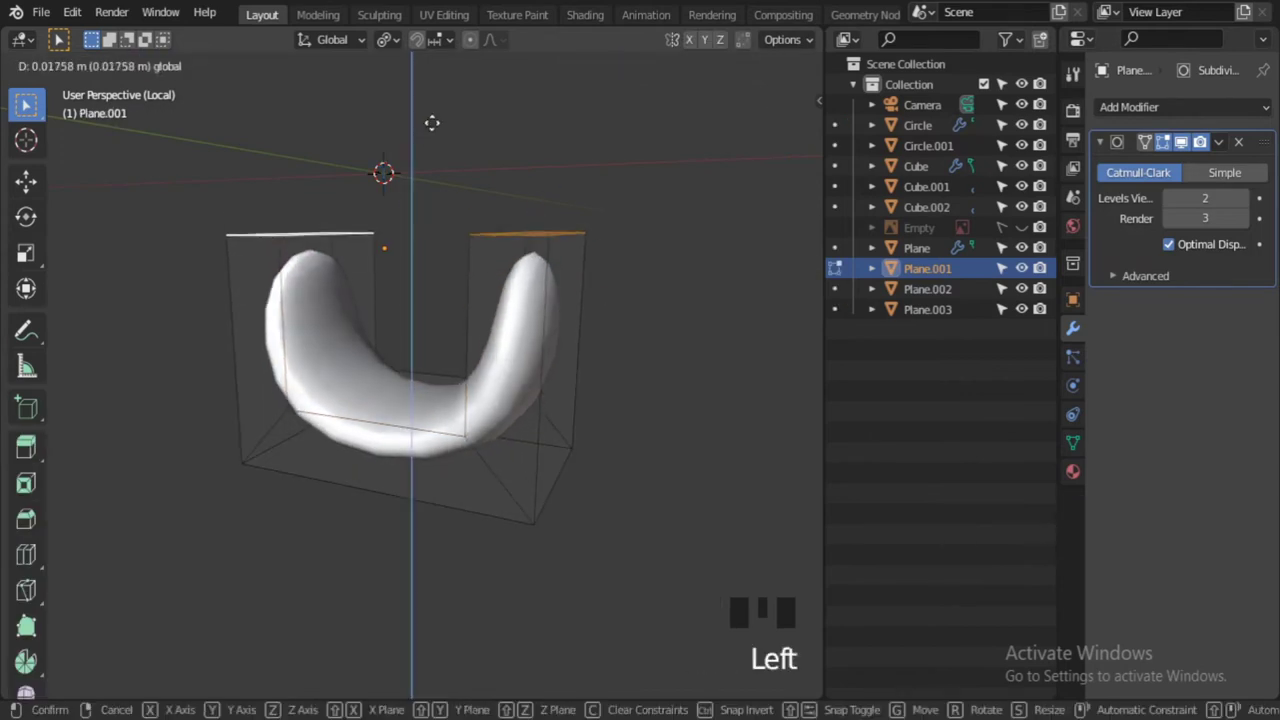
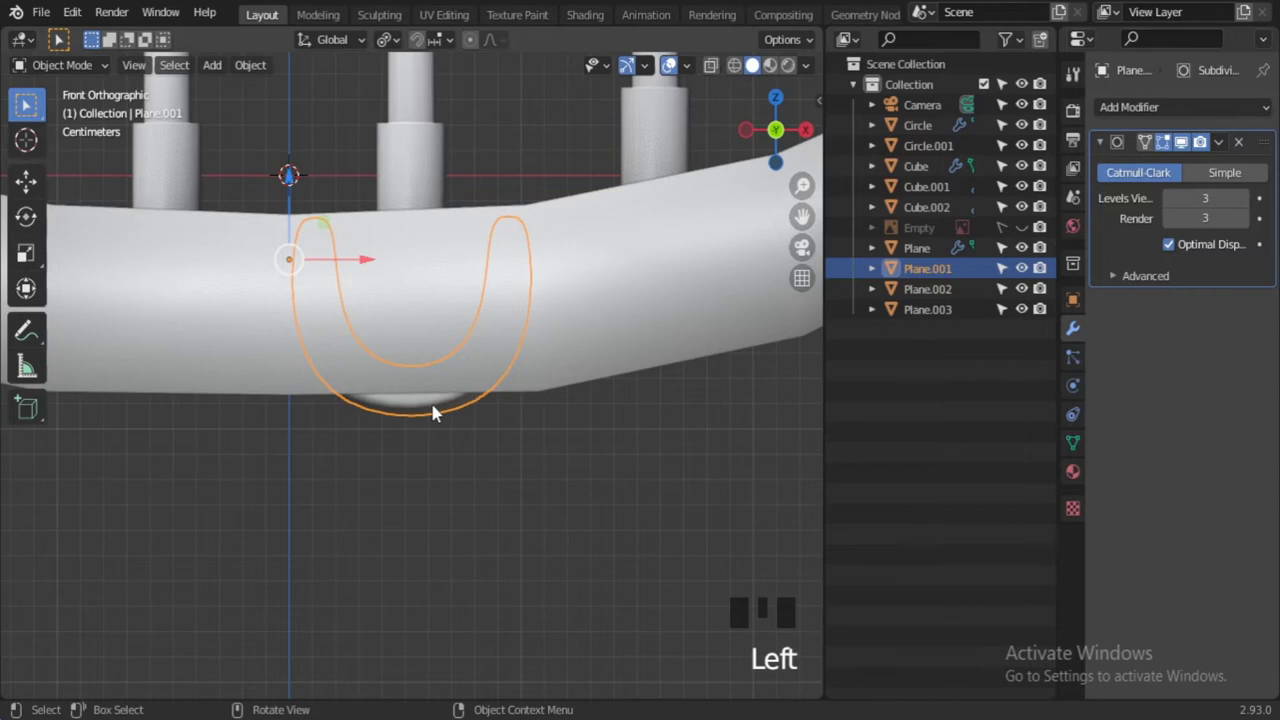
In wireframe view, recentre the grommet and seat it against the racket frame
key(alt+z)
click(452, 519)
click(428, 412)
drag(719, 67, 712, 111)
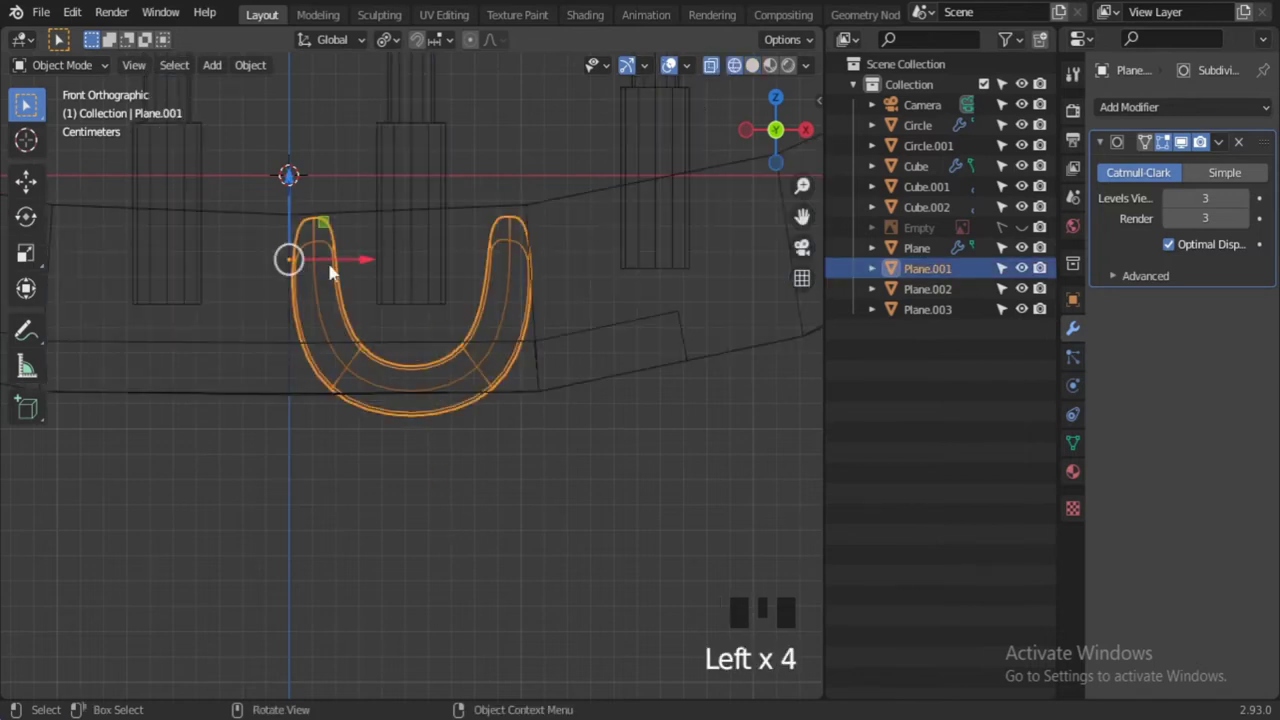
click(464, 428)
click(470, 365)
drag(470, 365, 422, 253)
click(422, 253)
key(alt+z)
Begin scaling the grommet down along Y to reduce its depth
click(587, 522)
scroll(down, 3)
drag(529, 477, 402, 396)
scroll(up, 3)
middle_click(435, 394)
drag(437, 384, 437, 392)
key(s)
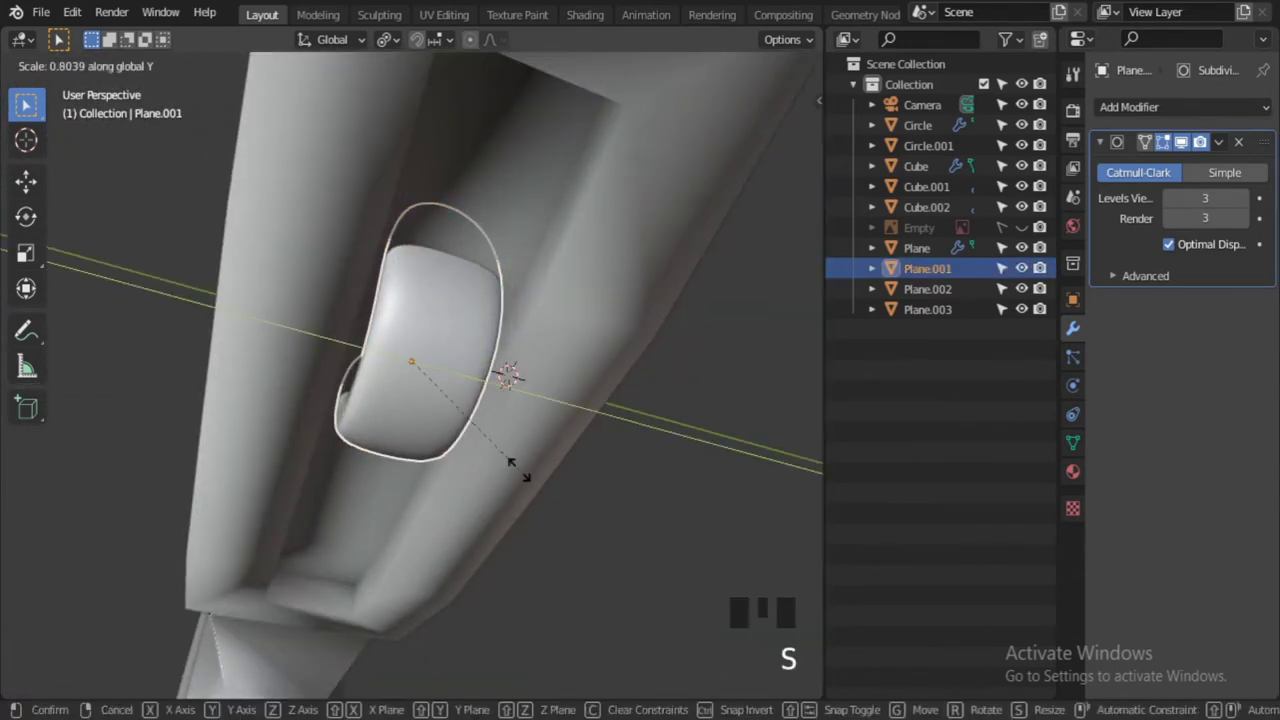
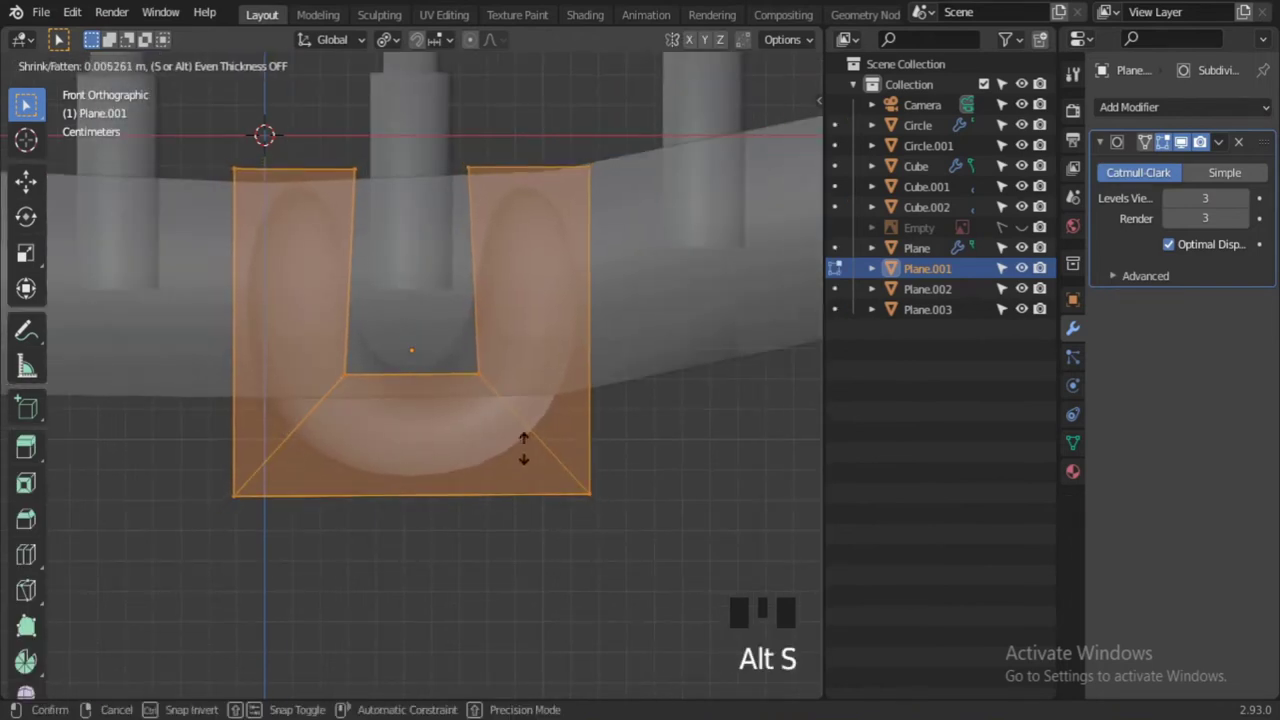
Confirm the Shrink/Fatten wall thickness and return the grommet to Object Mode
click(197, 657)
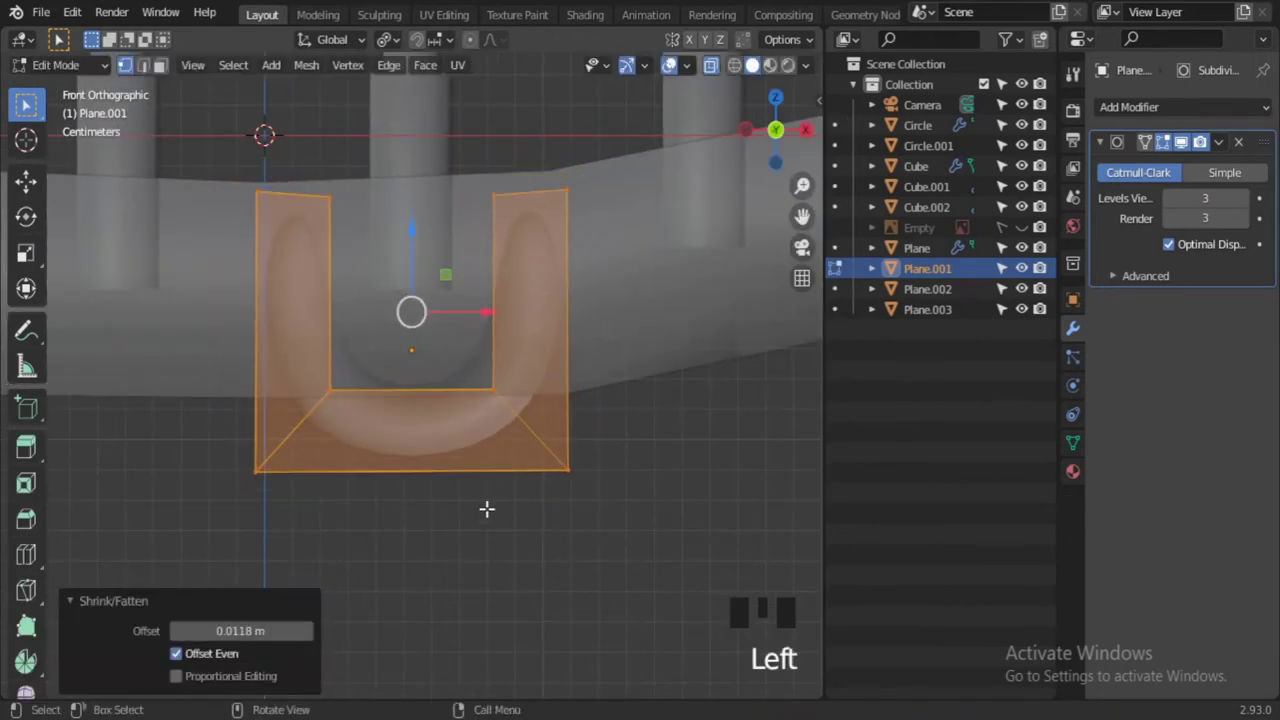
key(alt+s)
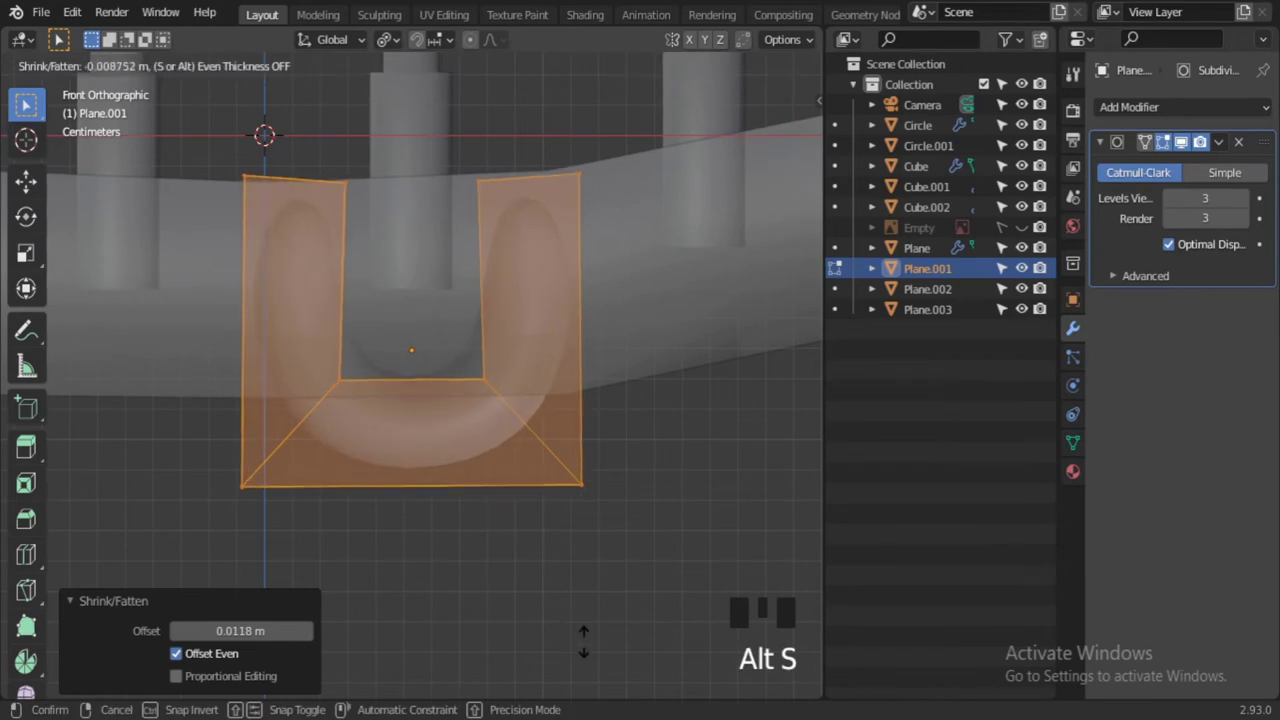
key(Tab)
drag(592, 560, 592, 560)
scroll(down, 3)
drag(506, 575, 310, 507)
click(310, 507)
Move and rotate the grommet so it hugs the frame's lower edge beneath a string
key(g)
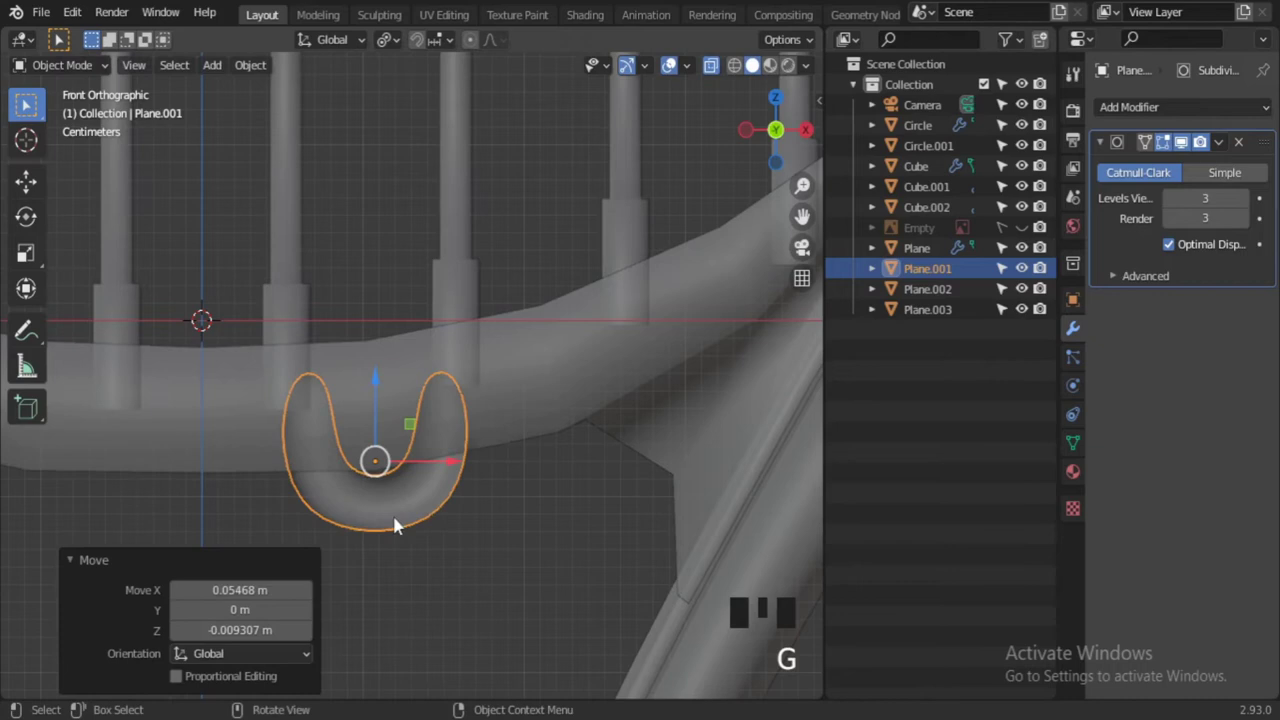
key(r)
key(alt+z)
click(466, 556)
click(419, 507)
Place a copy of the grommet beside the first along the frame
key(g)
click(457, 582)
scroll(down, 3)
scroll(up, 3)
drag(497, 530, 638, 504)
click(638, 504)
With X-ray on, duplicate the grommet plane and rotate, move and scale the copy onto the frame
key(alt+z)
key(shift+d)
key(r)
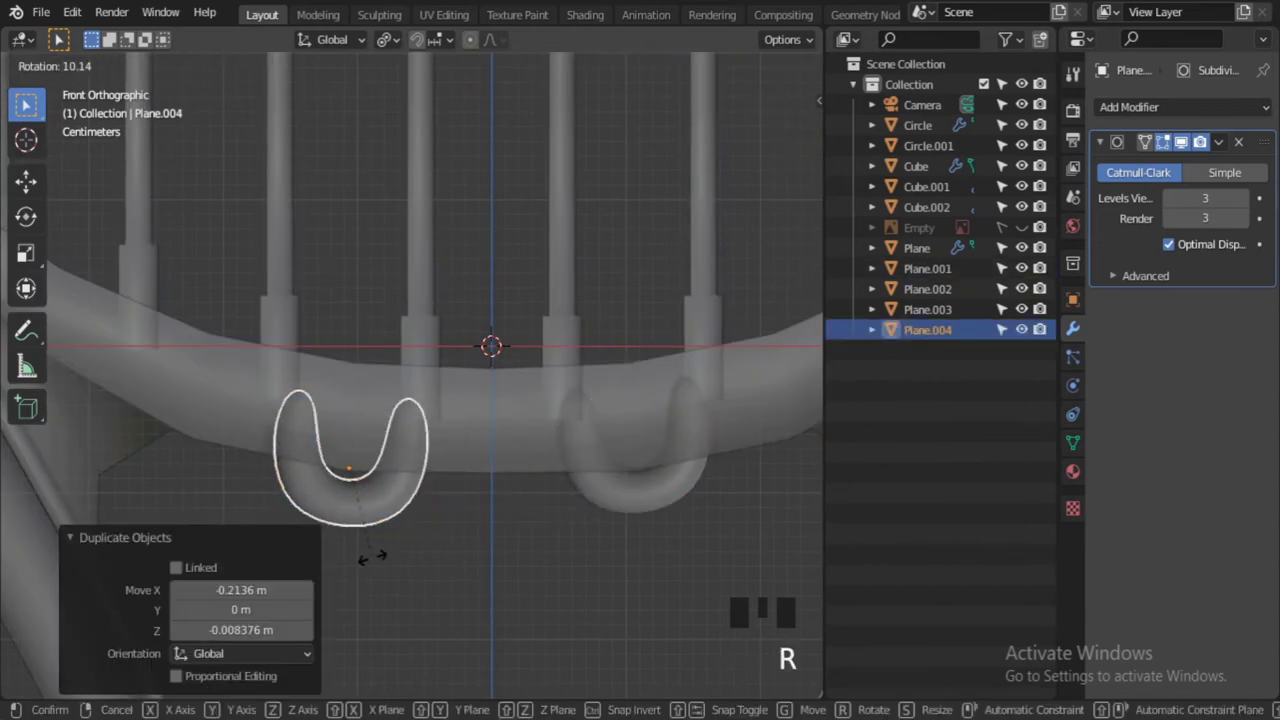
key(g)
scroll(up, 3)
middle_click(418, 515)
key(s)
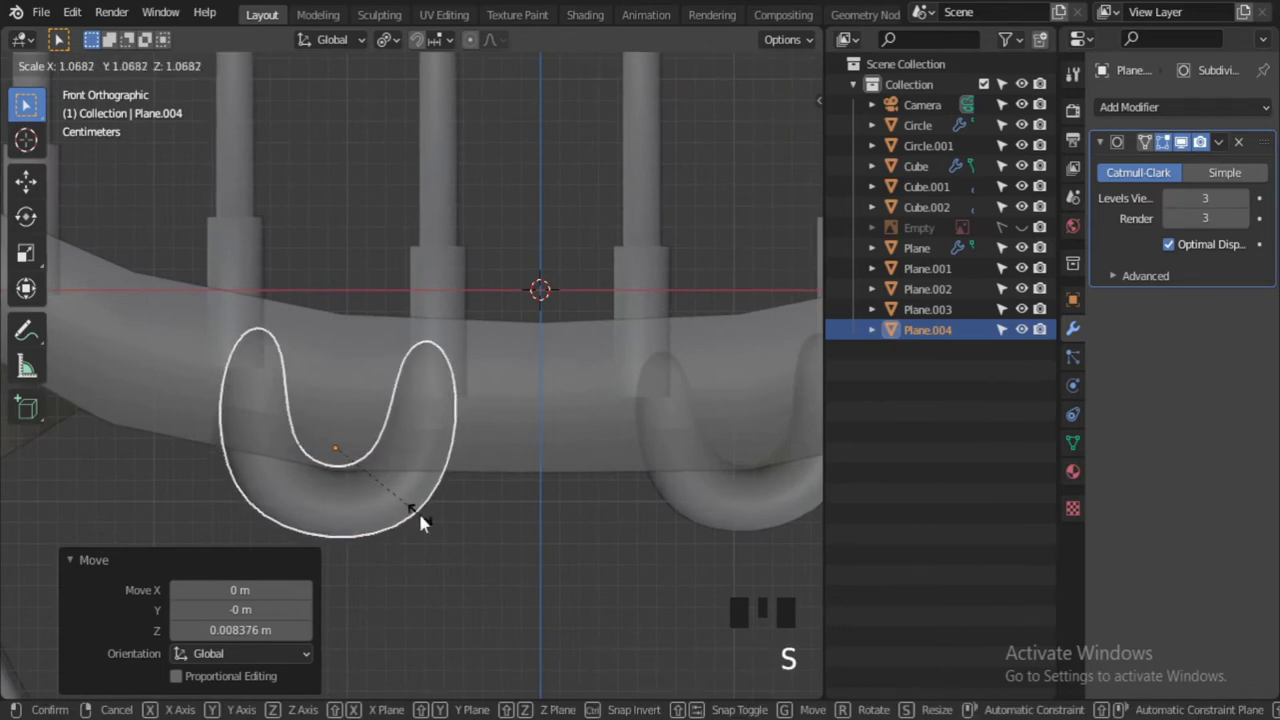
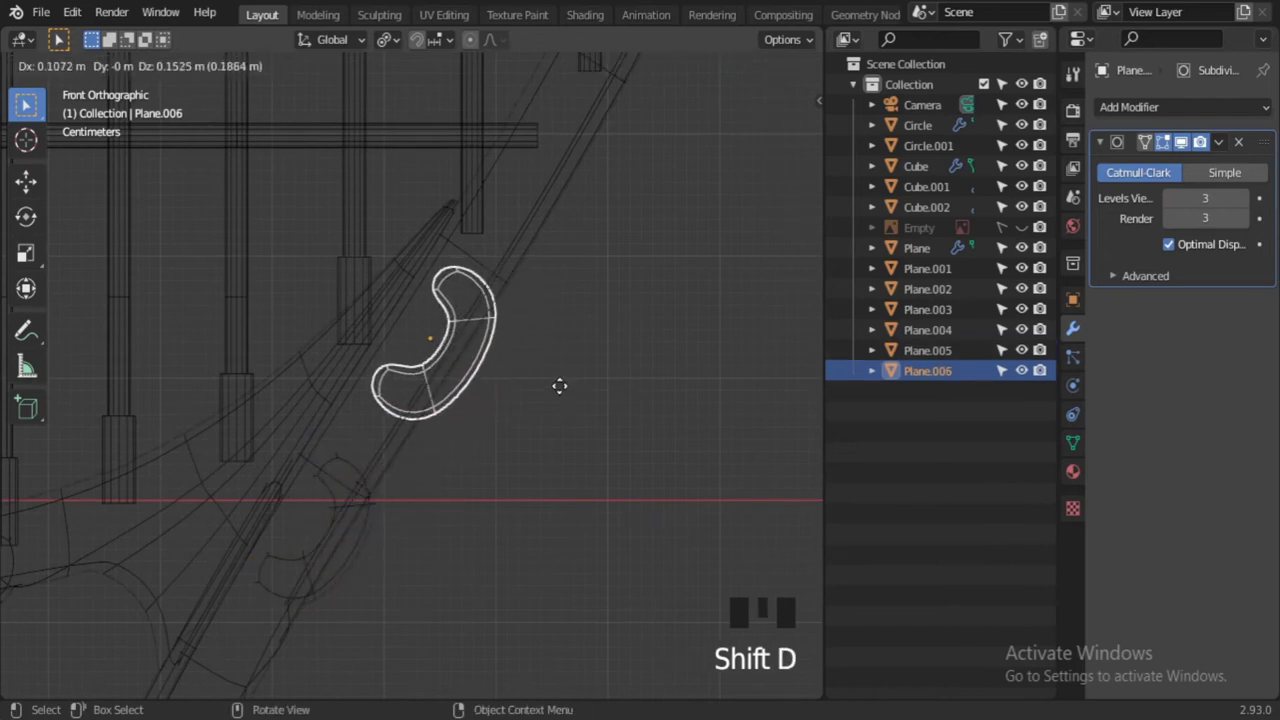
Refine the copy's position along the frame edge, checking it in front view
scroll(up, 3)
drag(577, 403, 649, 390)
key(g)
double_click(719, 71)
drag(657, 420, 579, 405)
key(KP_1)
scroll(up, 3)
middle_click(518, 420)
click(742, 72)
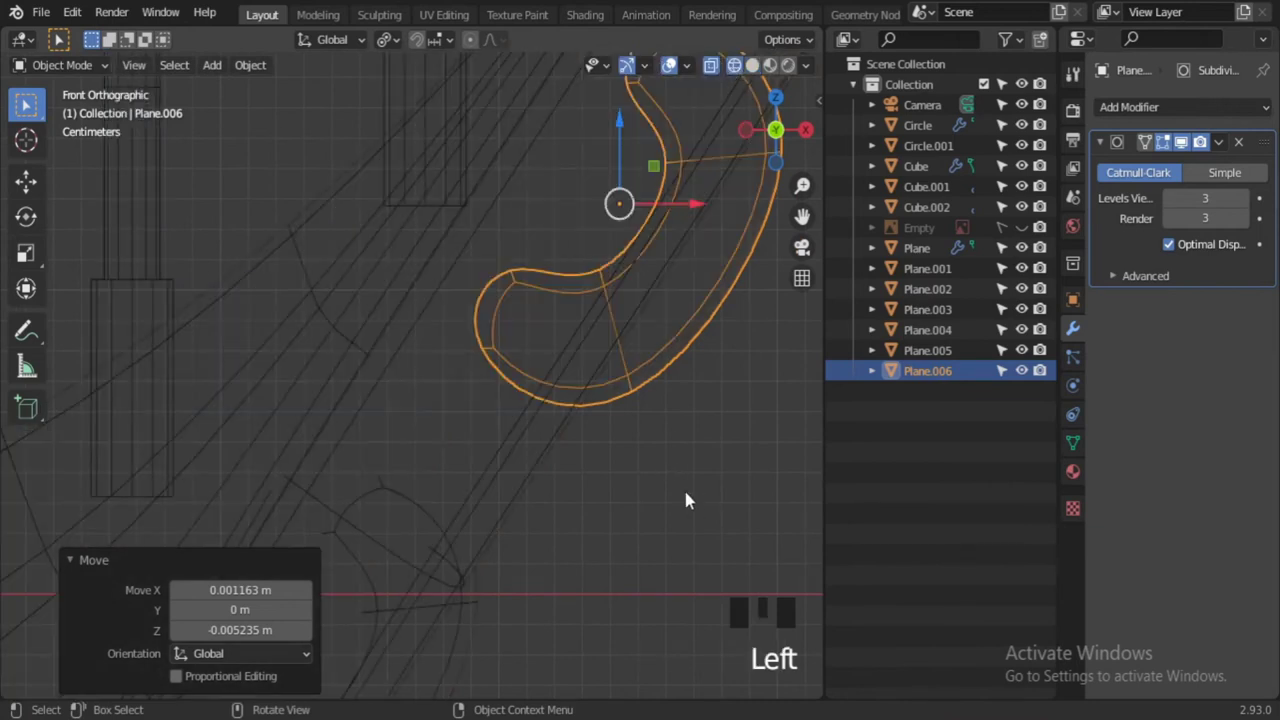
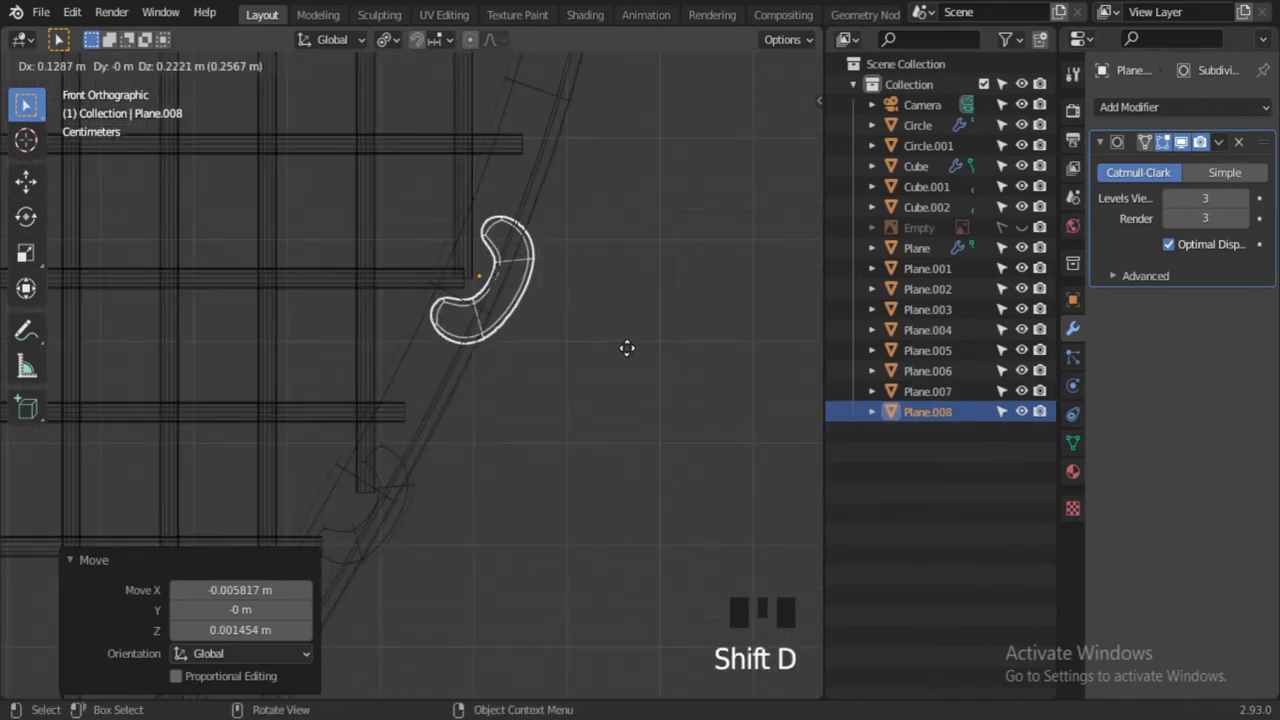
Turn X-ray off and rotate, move and scale the next grommet piece to follow the frame curve
scroll(down, 3)
key(alt+z)
click(756, 75)
scroll(down, 3)
drag(620, 333, 577, 320)
scroll(up, 3)
drag(539, 353, 505, 367)
scroll(up, 3)
drag(485, 427, 443, 320)
click(443, 320)
click(717, 79)
key(r)
key(g)
key(s)
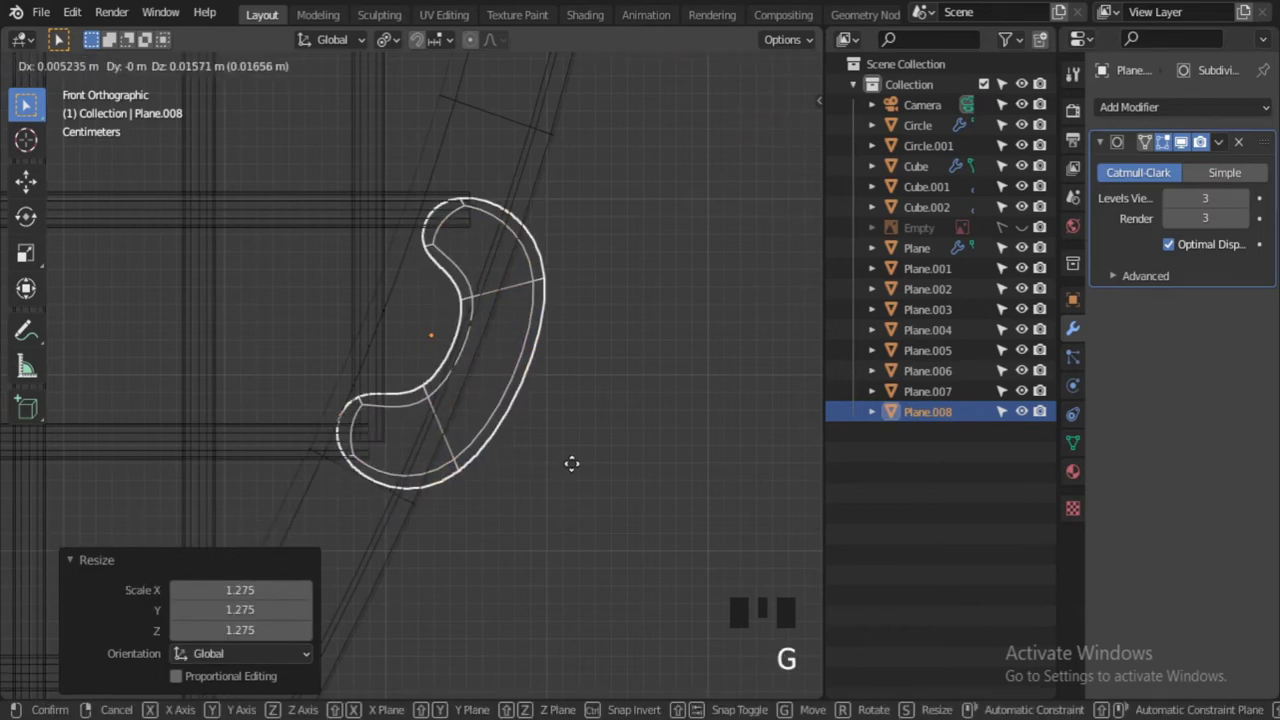
Angle, shift and resize another grommet piece so it sits flush on the frame
key(r)
key(g)
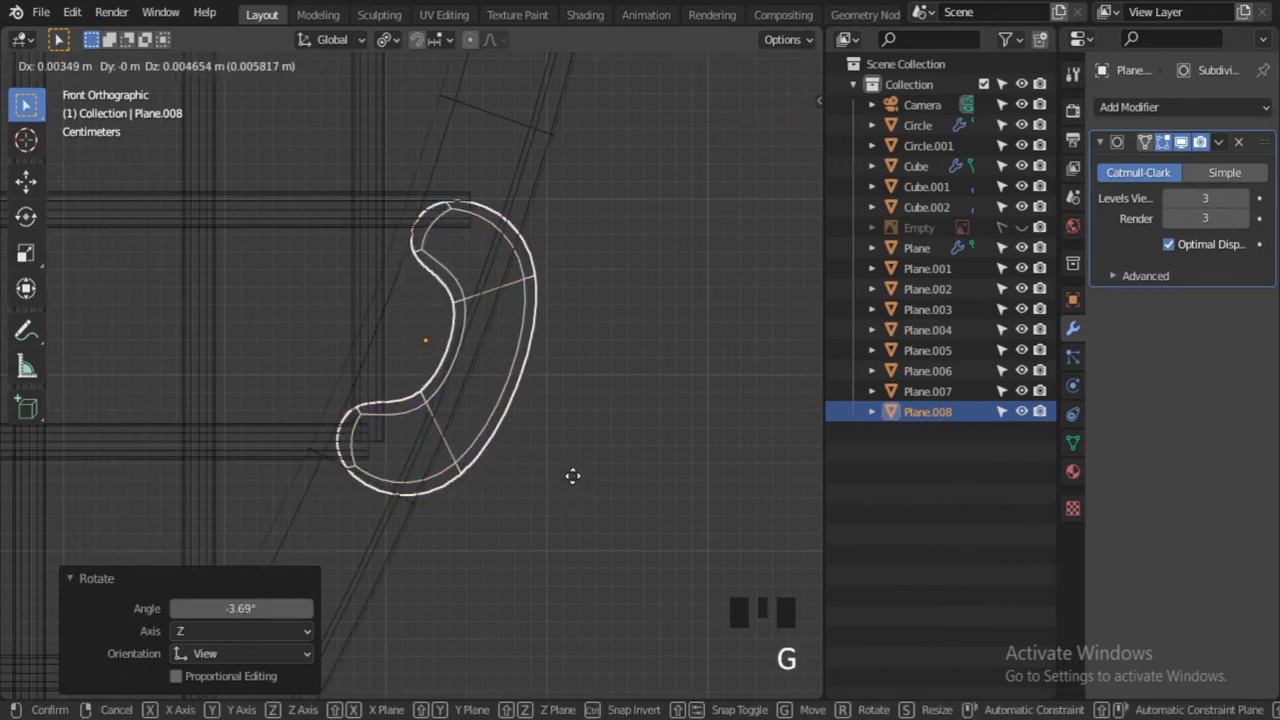
scroll(down, 3)
drag(524, 445, 529, 392)
scroll(up, 3)
drag(524, 415, 519, 465)
drag(519, 465, 519, 465)
drag(561, 421, 545, 436)
key(s)
key(g)
key(r)
click(611, 461)
Select the following grommet piece and scale and move it into line with the others
scroll(down, 3)
drag(512, 451, 424, 429)
scroll(up, 3)
click(420, 436)
scroll(up, 3)
key(s)
scroll(up, 3)
drag(441, 437, 445, 418)
key(g)
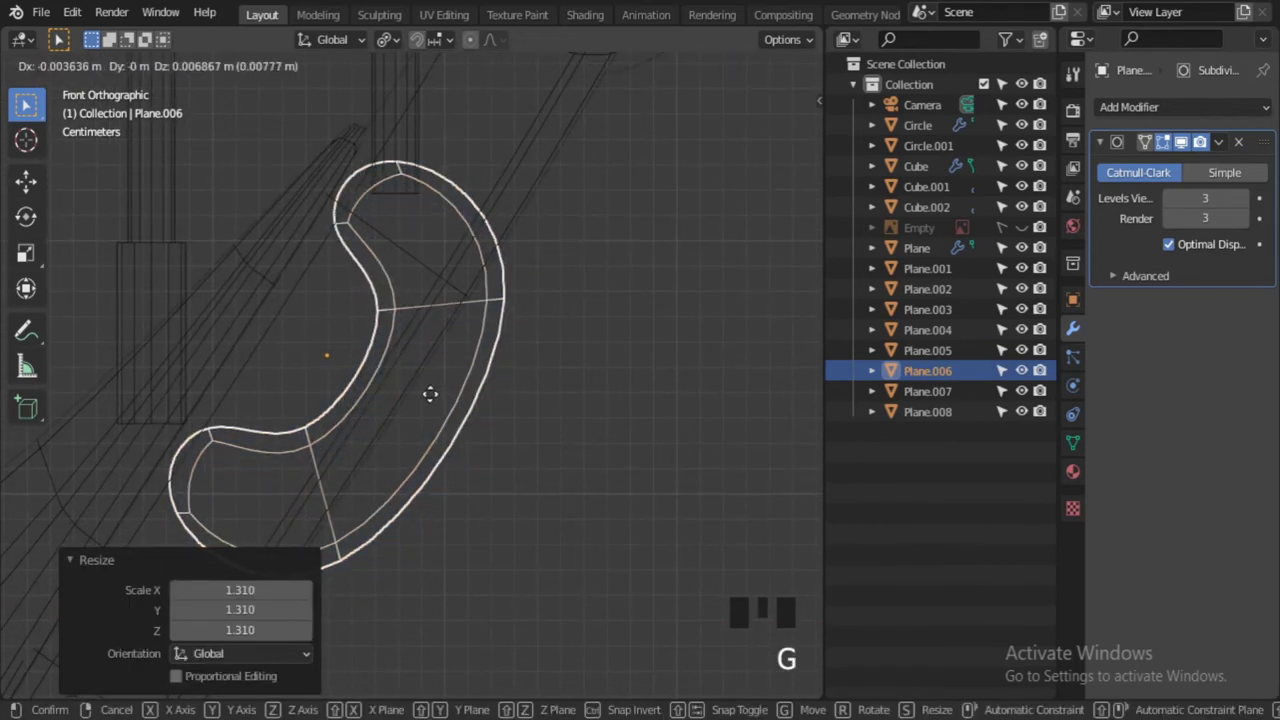
click(515, 482)
scroll(down, 3)
scroll(down, 3)
drag(409, 454, 494, 482)
scroll(up, 3)
drag(400, 486, 423, 502)
key(s)
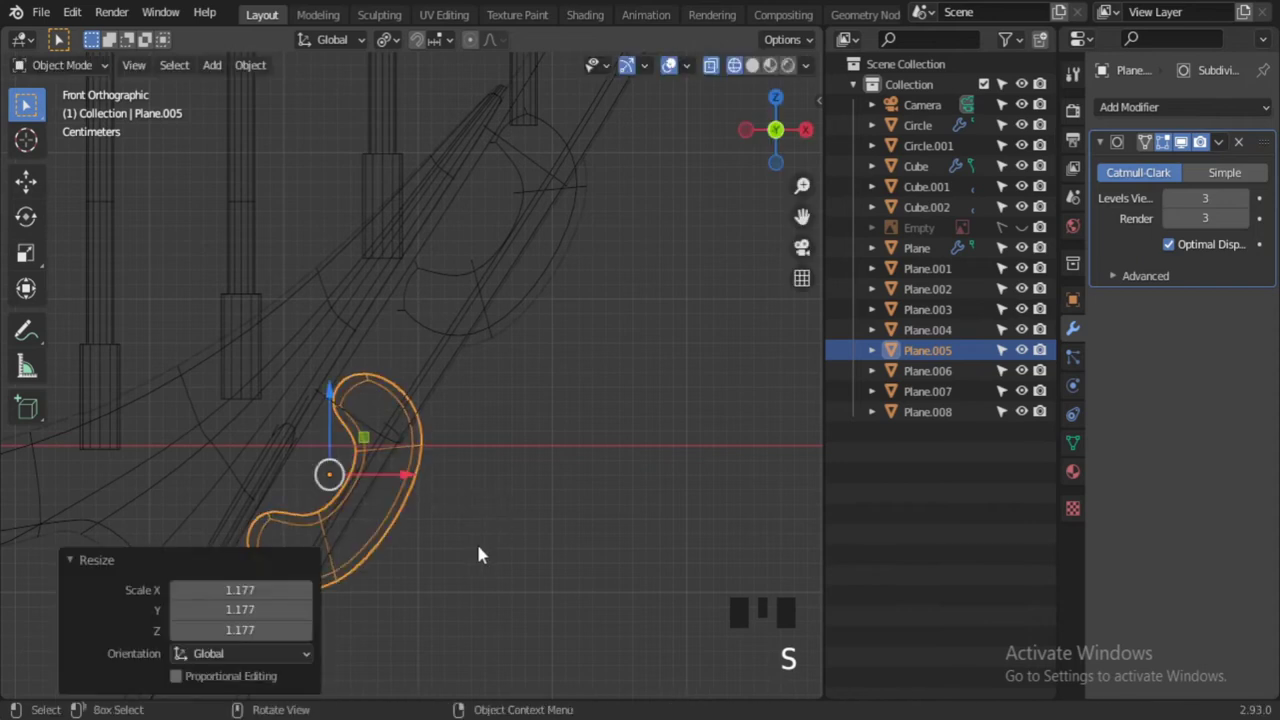
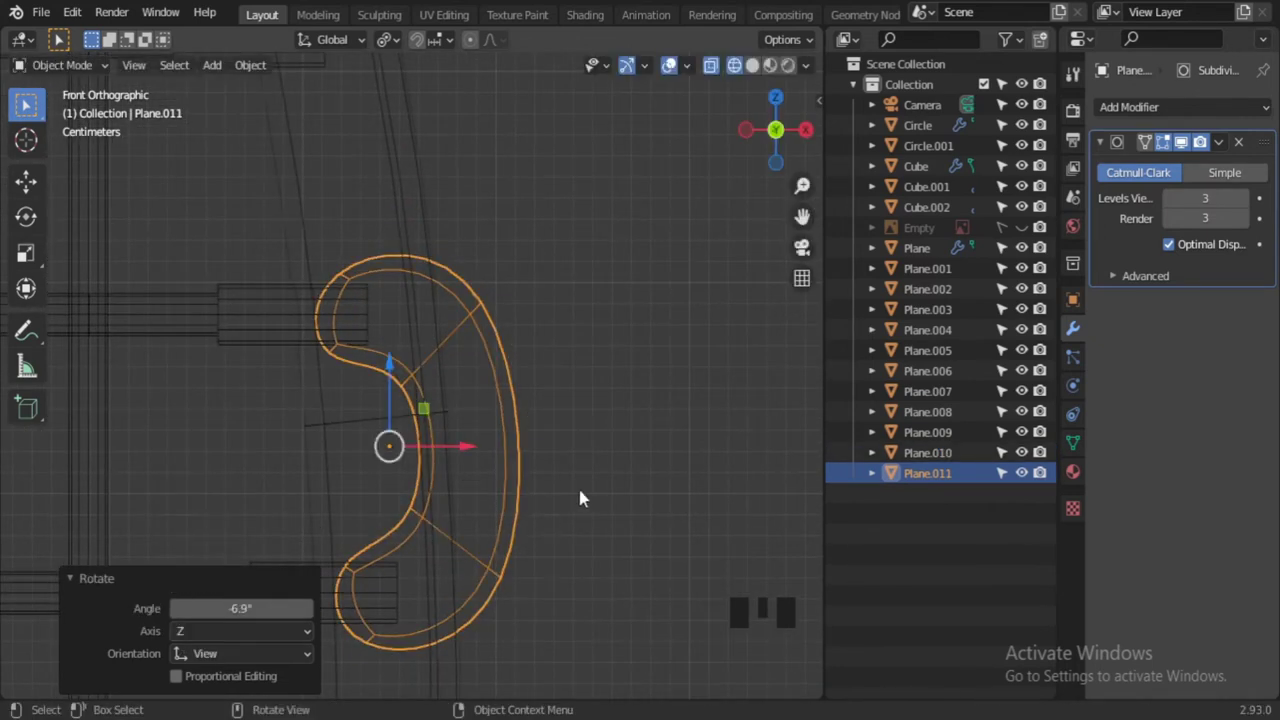
Duplicate a grommet and rotate and move the copy further up the frame
click(55, 5)
drag(50, 10, 487, 397)
drag(487, 397, 523, 501)
scroll(down, 3)
key(shift+d)
middle_click(418, 288)
scroll(up, 3)
key(r)
scroll(down, 3)
drag(441, 347, 472, 506)
key(g)
Make two more duplicates, rotating and placing each along the curve toward the head
key(shift+d)
drag(415, 321, 474, 474)
key(g)
key(r)
key(g)
scroll(down, 3)
drag(401, 420, 489, 544)
key(shift+d)
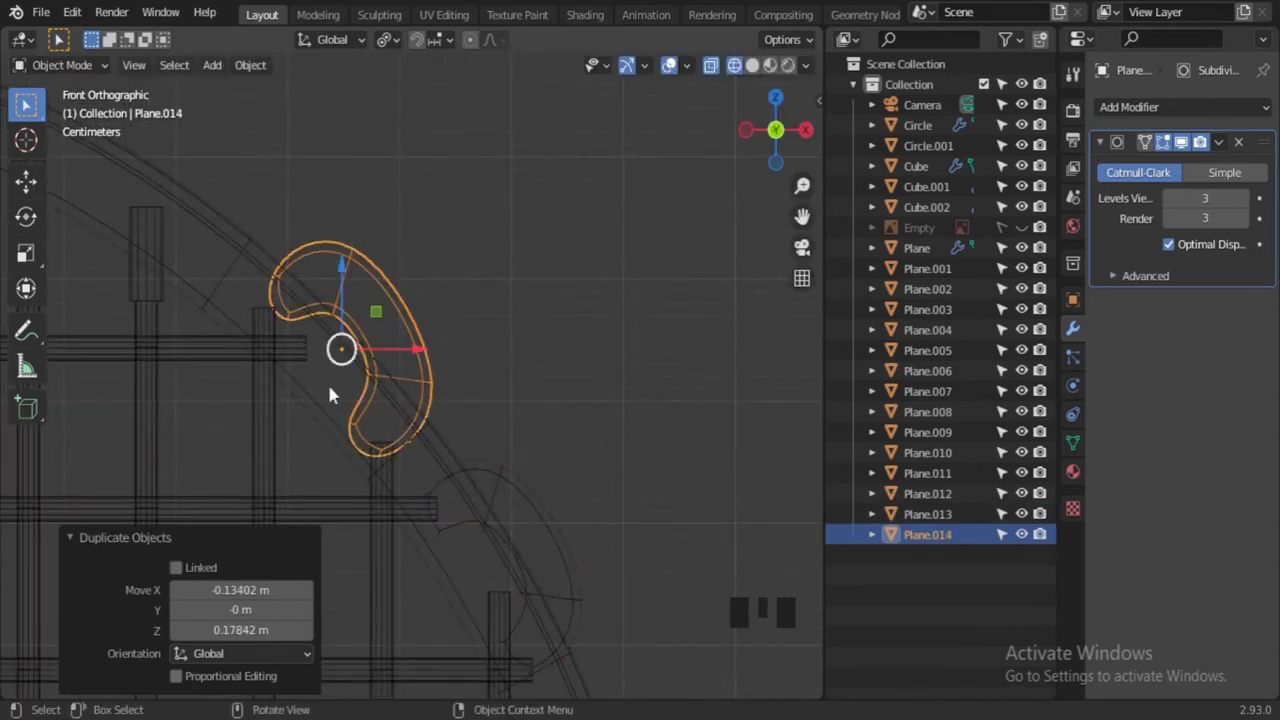
key(r)
key(g)
drag(370, 426, 547, 538)
Duplicate two further grommets and rotate and move them around the top of the head
key(shift+d)
key(r)
key(g)
middle_click(390, 416)
key(shift+d)
key(r)
key(g)
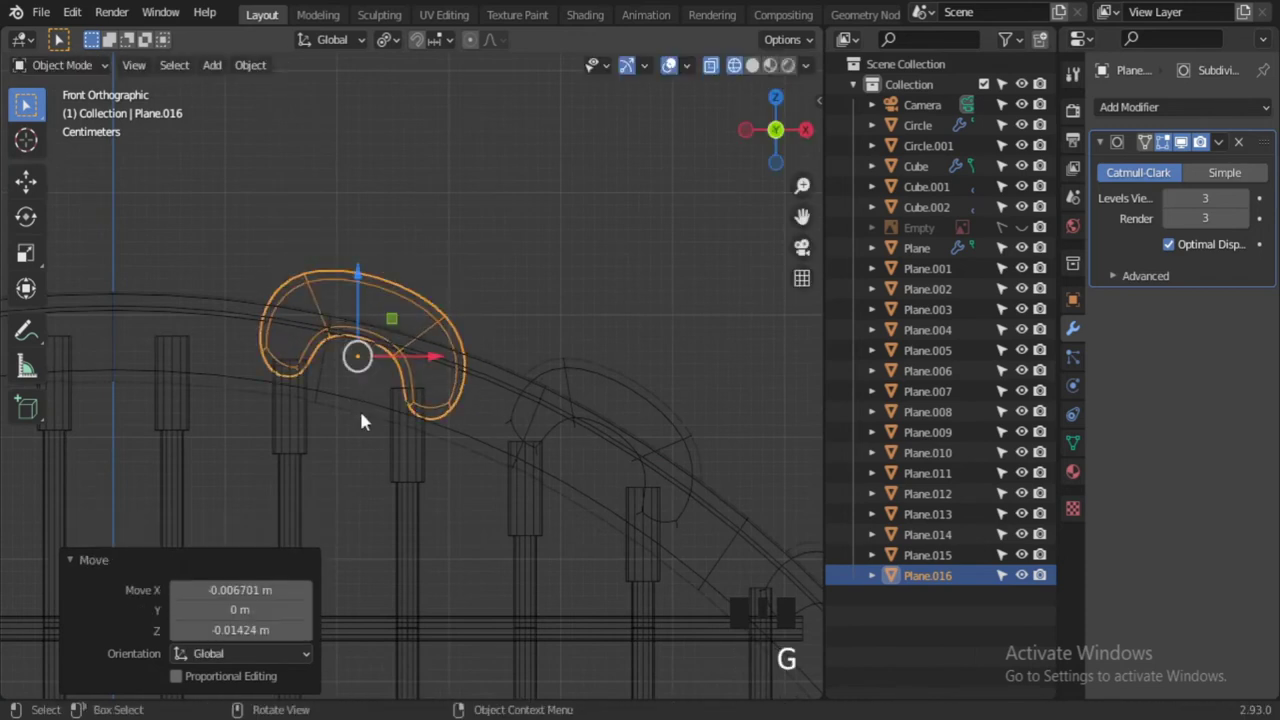
drag(354, 458, 551, 494)
scroll(down, 3)
scroll(up, 3)
scroll(down, 3)
Switch X-ray back on and orbit around the head to inspect the grommet row
key(alt+z)
click(637, 326)
scroll(down, 3)
drag(539, 418, 478, 356)
scroll(up, 3)
scroll(down, 3)
drag(265, 435, 455, 362)
scroll(up, 3)
drag(462, 374, 395, 481)
scroll(down, 3)
click(480, 441)
drag(487, 501, 454, 374)
scroll(down, 3)
drag(431, 375, 448, 434)
scroll(up, 3)
click(420, 350)
scroll(down, 3)
Nudge the grommet copies along the head so each sits on the frame edge
middle_click(396, 263)
drag(386, 253, 398, 271)
drag(398, 271, 408, 295)
drag(435, 376, 457, 423)
click(462, 448)
drag(471, 534, 471, 549)
drag(469, 479, 436, 357)
drag(436, 357, 436, 382)
drag(433, 430, 432, 452)
drag(422, 477, 418, 512)
middle_click(412, 475)
scroll(up, 3)
drag(403, 376, 401, 418)
drag(401, 418, 399, 442)
click(387, 491)
click(368, 546)
click(360, 595)
Scale the last grommet copy to fit and verify the row in front view
drag(398, 542, 409, 446)
scroll(up, 3)
drag(462, 314, 452, 438)
key(s)
drag(502, 389, 512, 391)
click(512, 391)
scroll(down, 3)
drag(494, 398, 547, 354)
key(KP_1)
scroll(up, 3)
click(343, 115)
Select every grommet plane running down one side of the racket frame
double_click(343, 115)
click(343, 115)
click(297, 658)
click(1029, 130)
drag(379, 143, 375, 136)
middle_click(532, 347)
scroll(up, 3)
drag(586, 258, 545, 319)
drag(527, 377, 503, 424)
drag(492, 441, 439, 515)
click(618, 105)
scroll(down, 3)
drag(517, 365, 525, 462)
key(g)
Join the selected grommets into one object with Ctrl+J, keeping their subdivision settings
key(ctrl+j)
click(549, 360)
click(502, 420)
click(1038, 231)
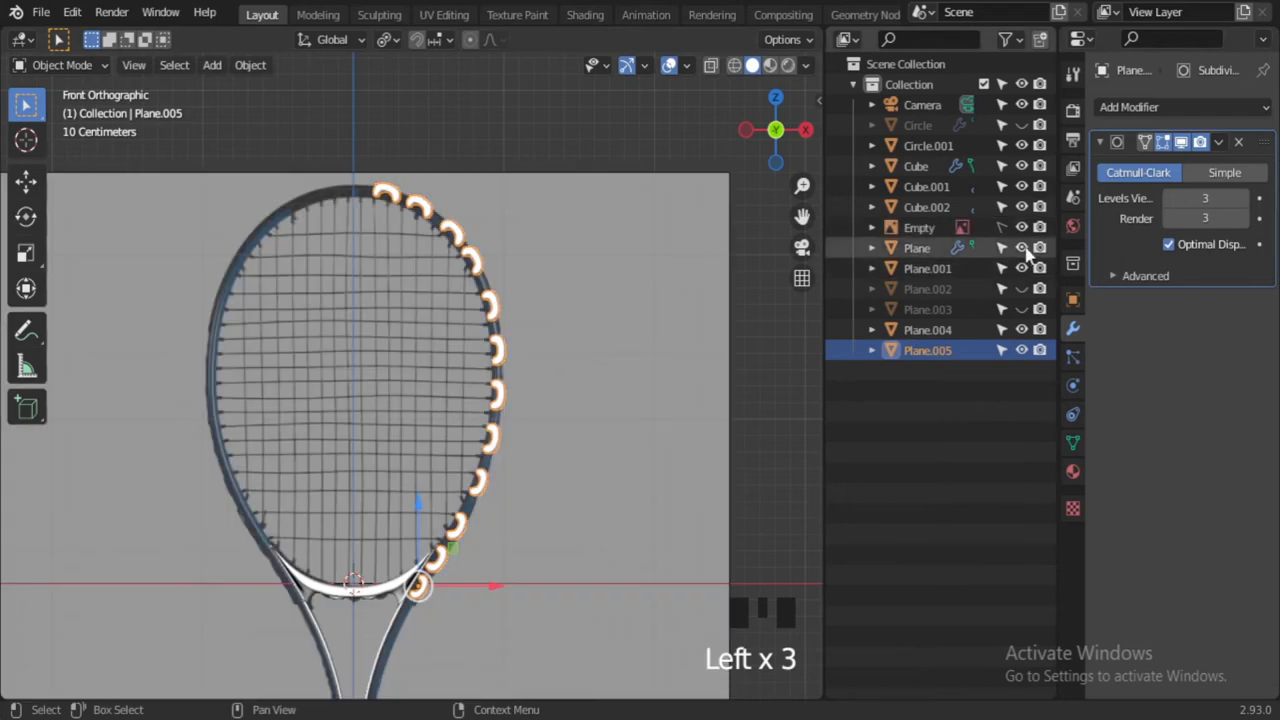
click(1027, 243)
click(1026, 310)
click(1027, 128)
Recentre the view on the racket and reselect the combined grommet object
drag(558, 278, 538, 296)
scroll(up, 3)
click(391, 103)
click(549, 412)
drag(609, 457, 579, 523)
click(521, 542)
click(439, 125)
scroll(down, 3)
scroll(down, 3)
key(shift+c)
scroll(up, 3)
middle_click(520, 429)
middle_click(549, 57)
drag(548, 396, 663, 441)
drag(663, 441, 635, 414)
drag(535, 319, 535, 319)
click(465, 477)
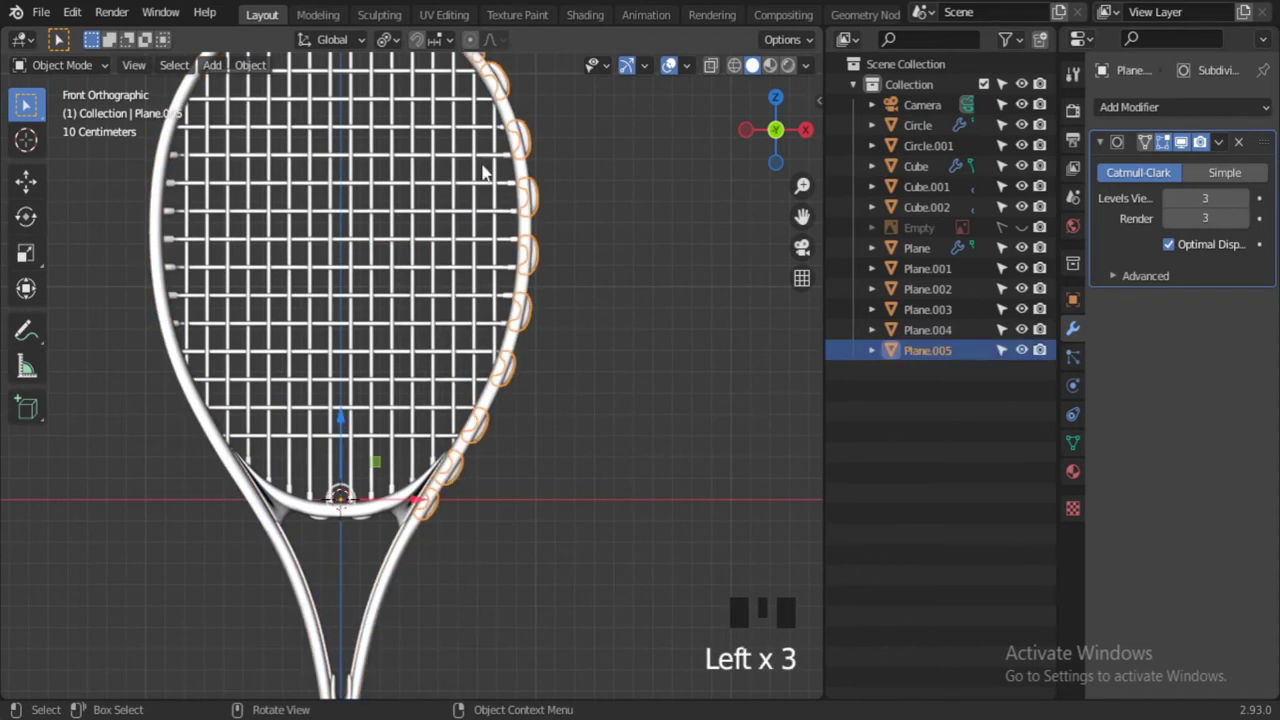
Apply the grommets' scale and add a Mirror modifier on the X axis
key(ctrl+a)
drag(1134, 113, 664, 417)
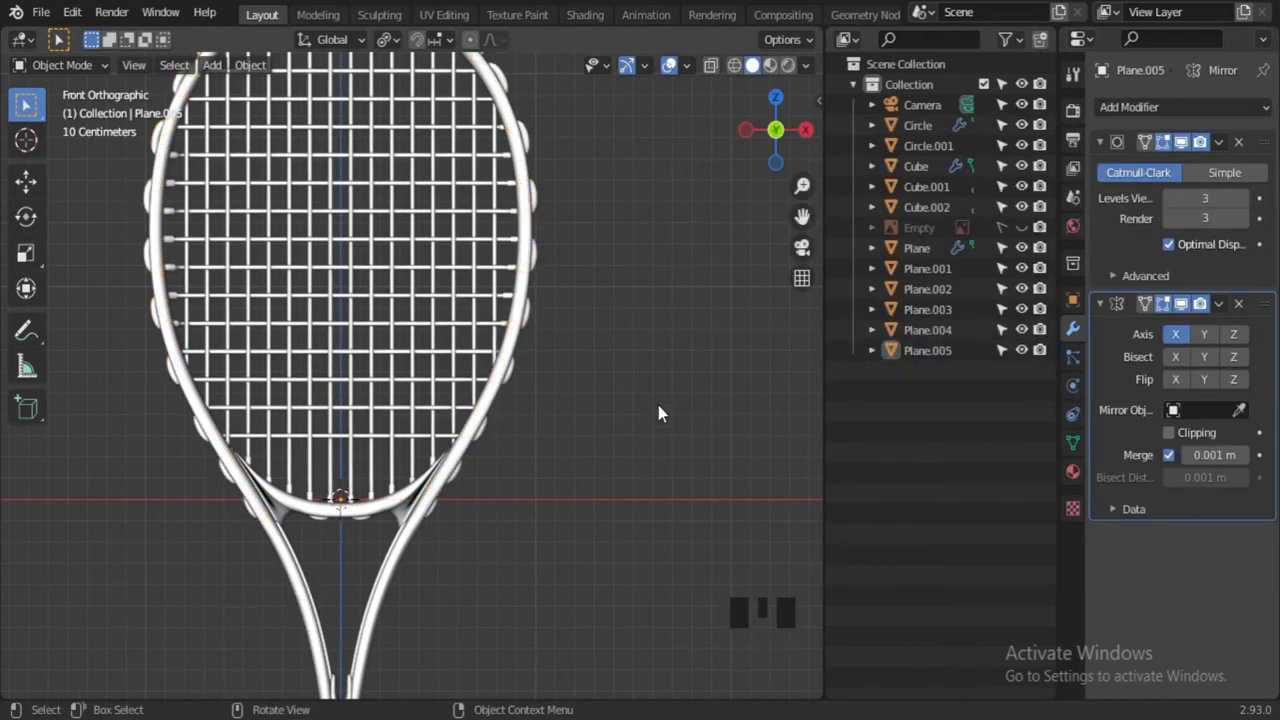
drag(579, 412, 373, 156)
click(373, 156)
key(KP_Decimal)
View the mirrored grommets from the front and select one grommet piece for editing
middle_click(504, 442)
scroll(up, 3)
drag(554, 259, 608, 238)
drag(608, 238, 517, 264)
click(484, 294)
key(KP_1)
click(750, 373)
click(608, 397)
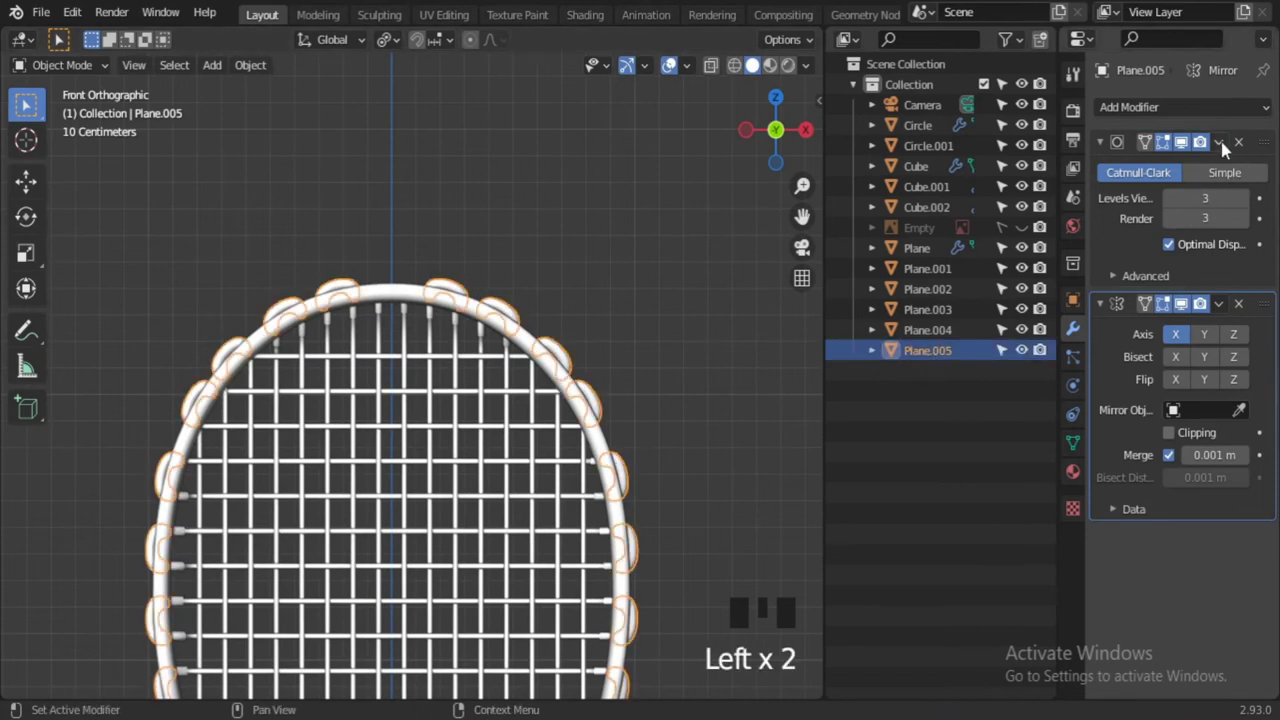
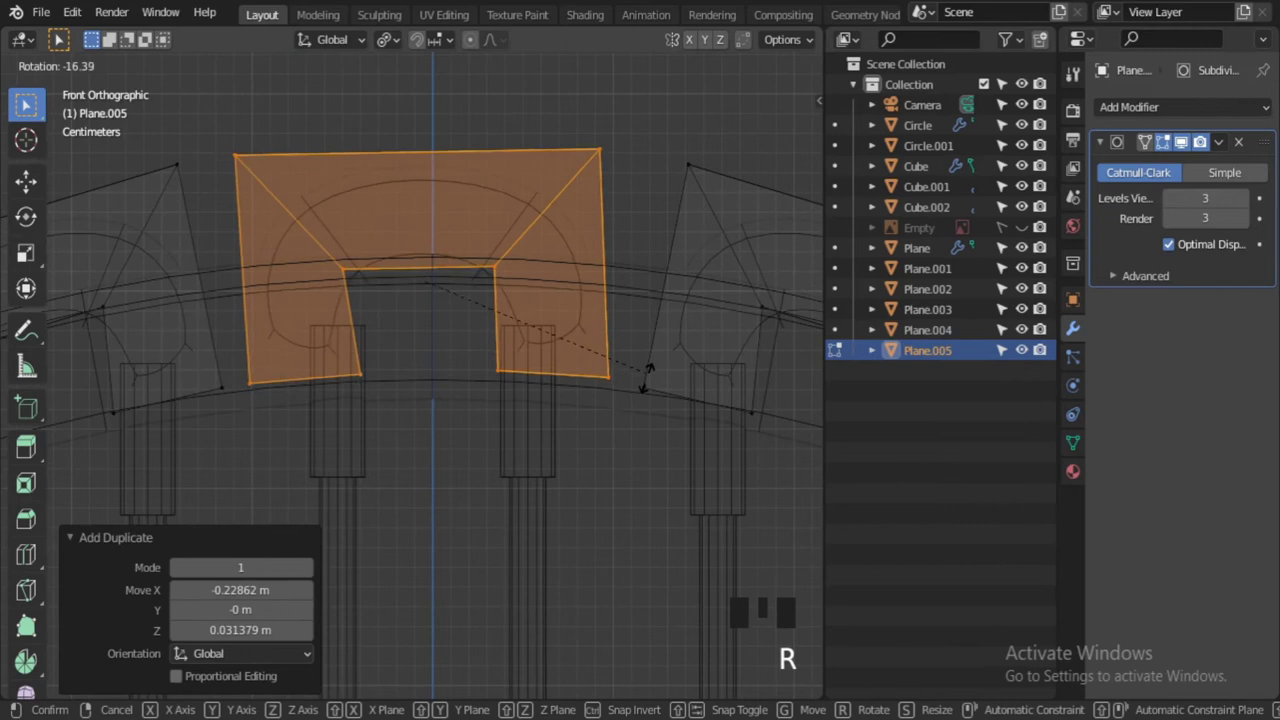
Confirm the duplicated grommet rotated -15.3° into the gap at the top of the head
key(g)
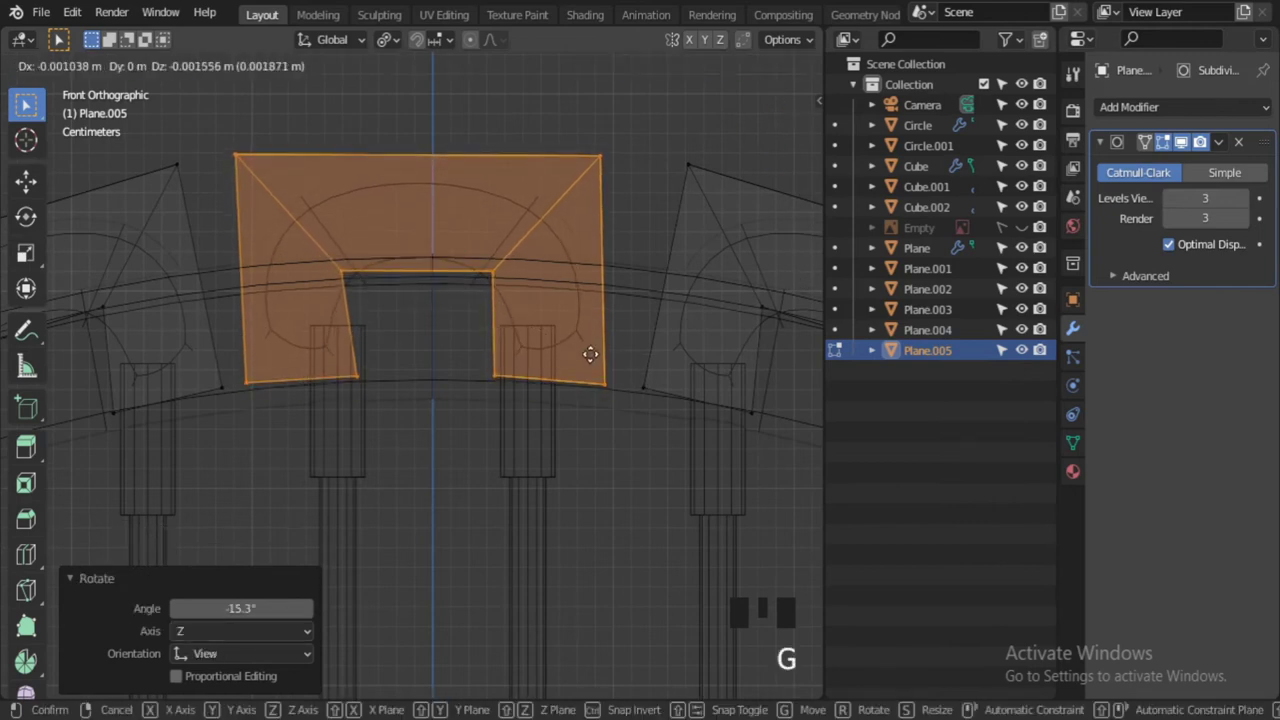
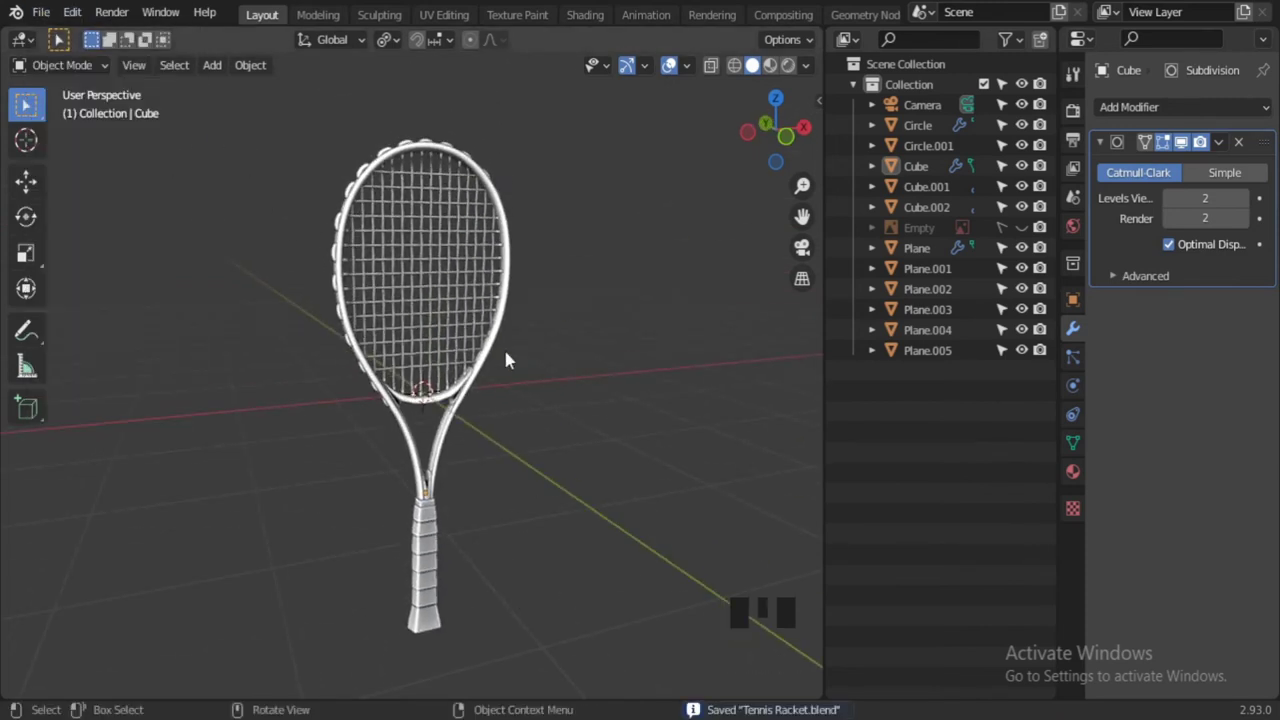
Glance at the Shading workspace, return to Layout and select the vertical strings in front view
drag(506, 309, 594, 401)
click(594, 401)
scroll(up, 3)
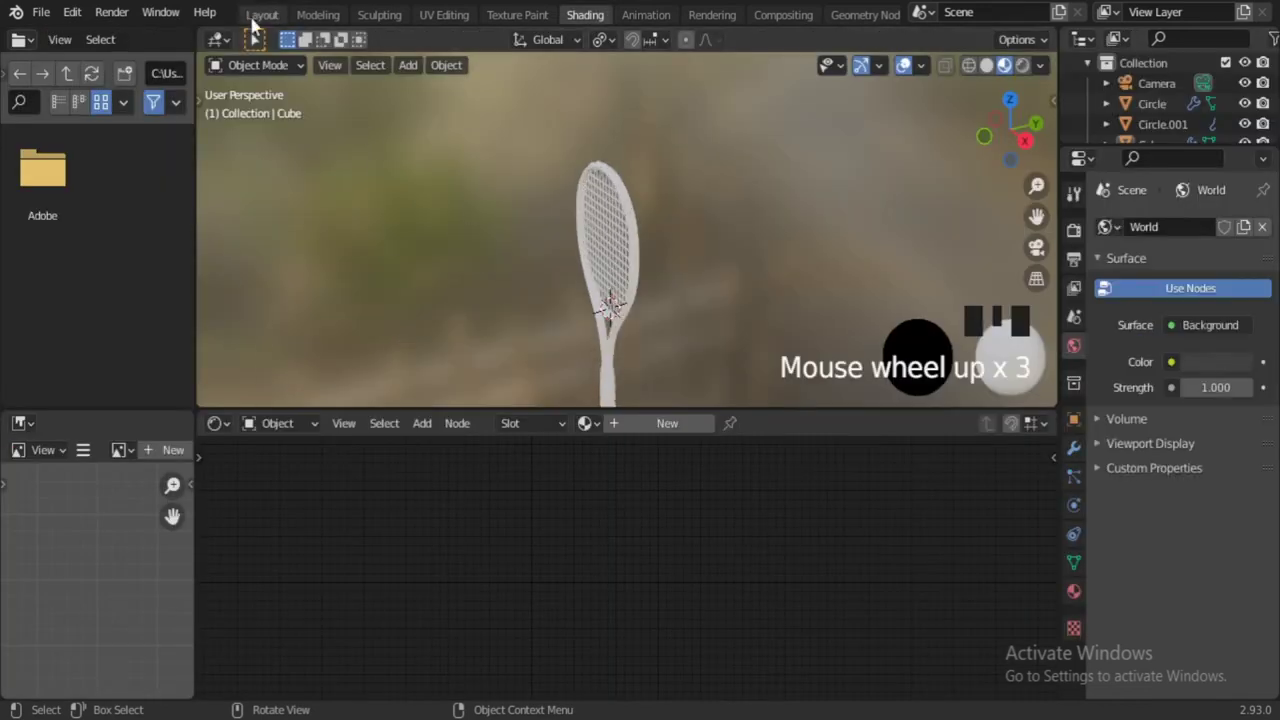
click(259, 12)
scroll(up, 3)
click(445, 431)
drag(626, 396, 626, 463)
scroll(up, 3)
middle_click(589, 414)
scroll(up, 3)
key(KP_1)
Shrink all the vertical strings by a -0.00336 m offset in Edit Mode
key(Tab)
key(a)
scroll(up, 3)
key(a)
key(alt+s)
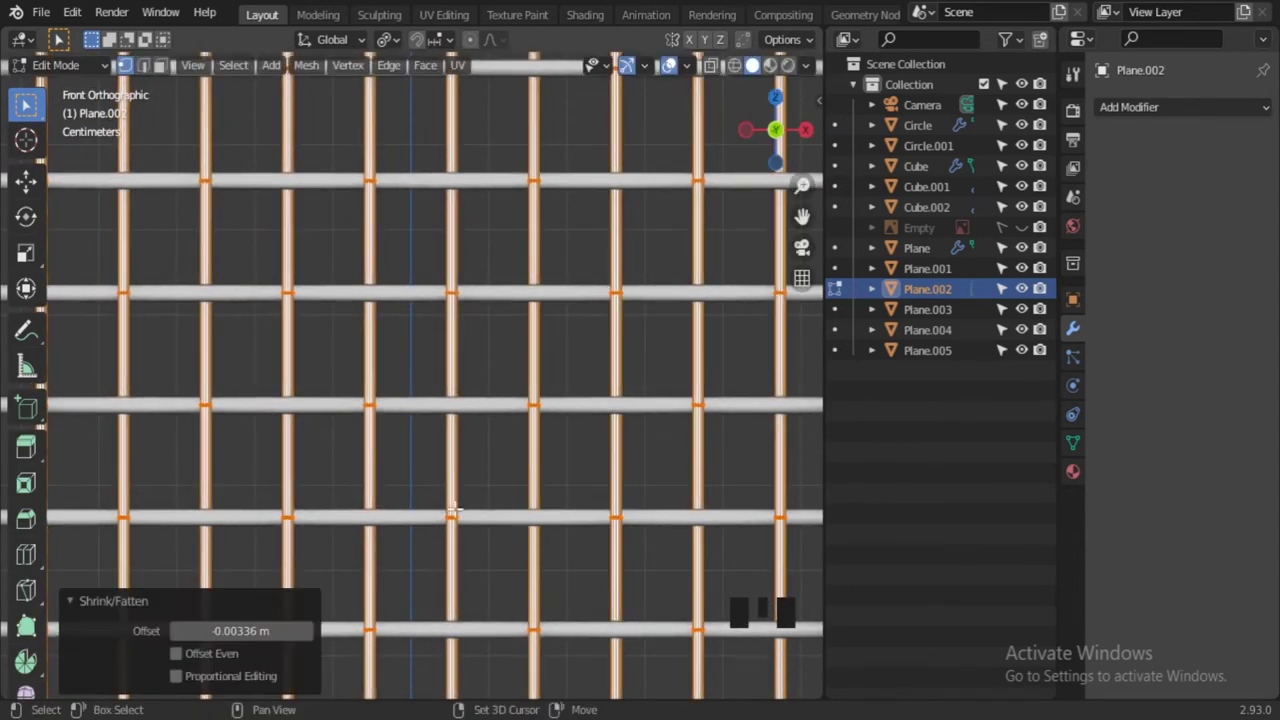
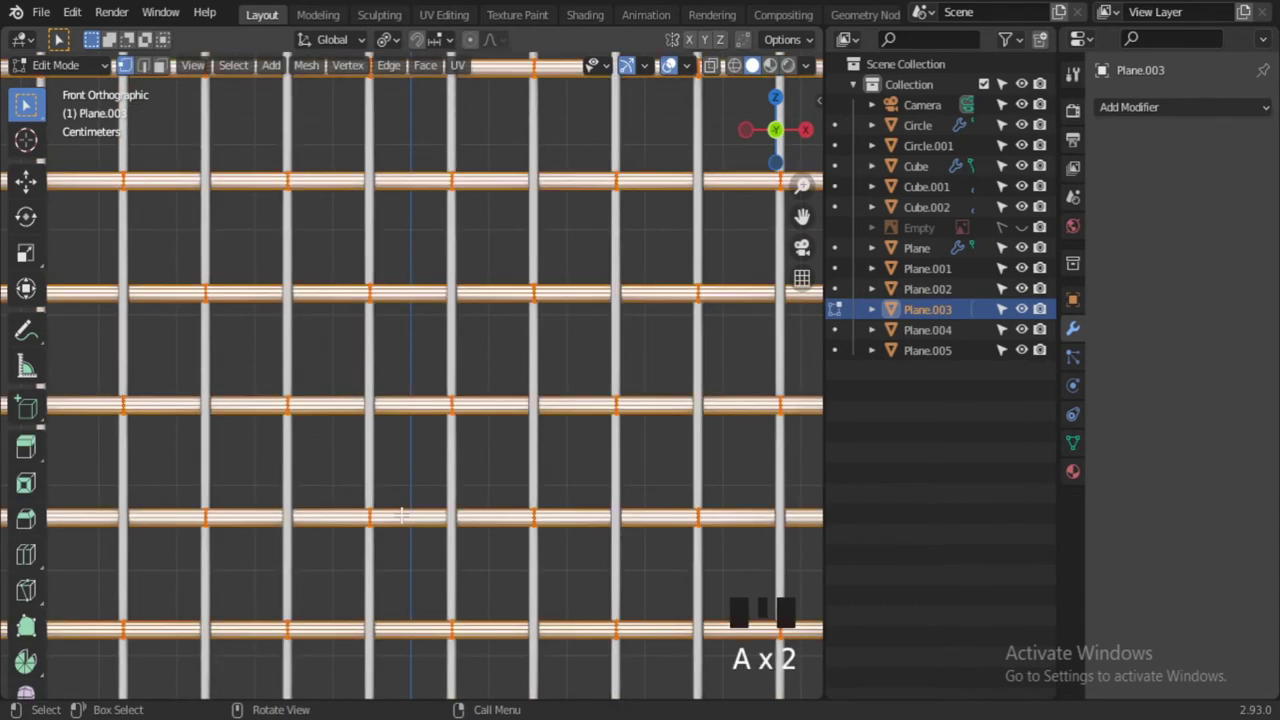
Shrink the horizontal strings by a small negative offset to match the vertical ones
key(alt+s)
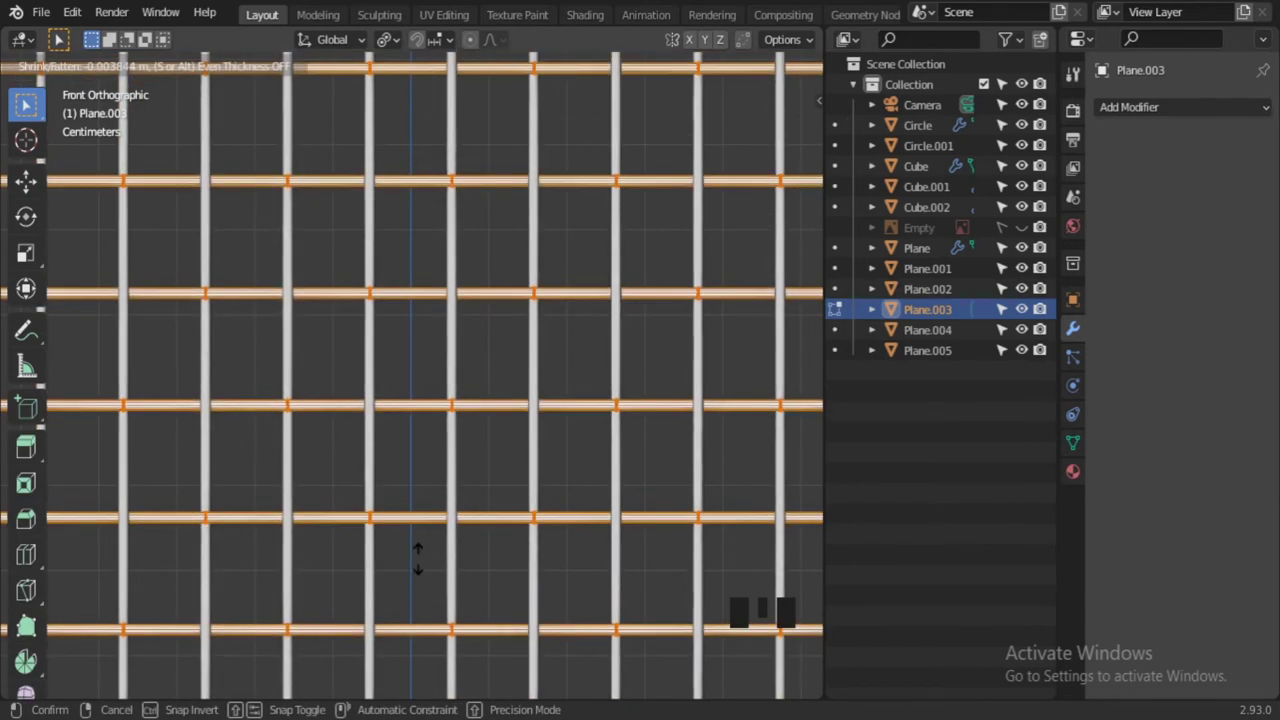
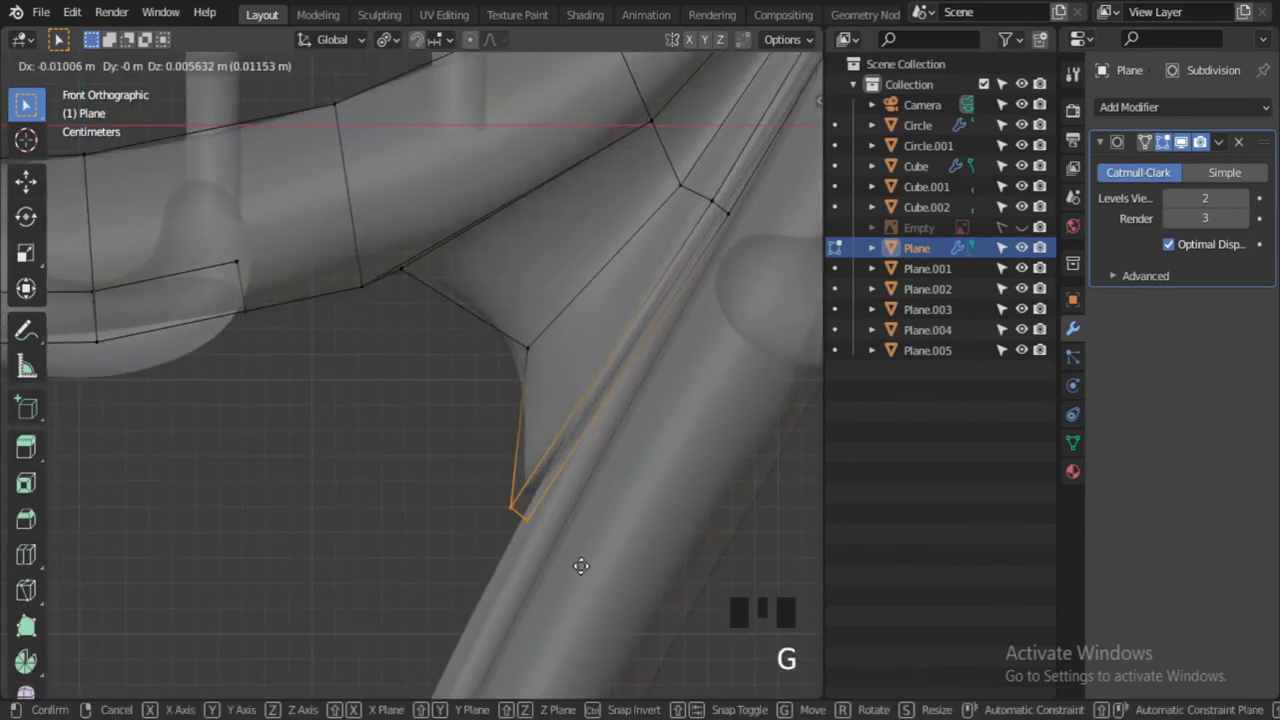
Confirm the moved bridge tip and return to Object Mode to see it smoothed
key(Tab)
key(alt+z)
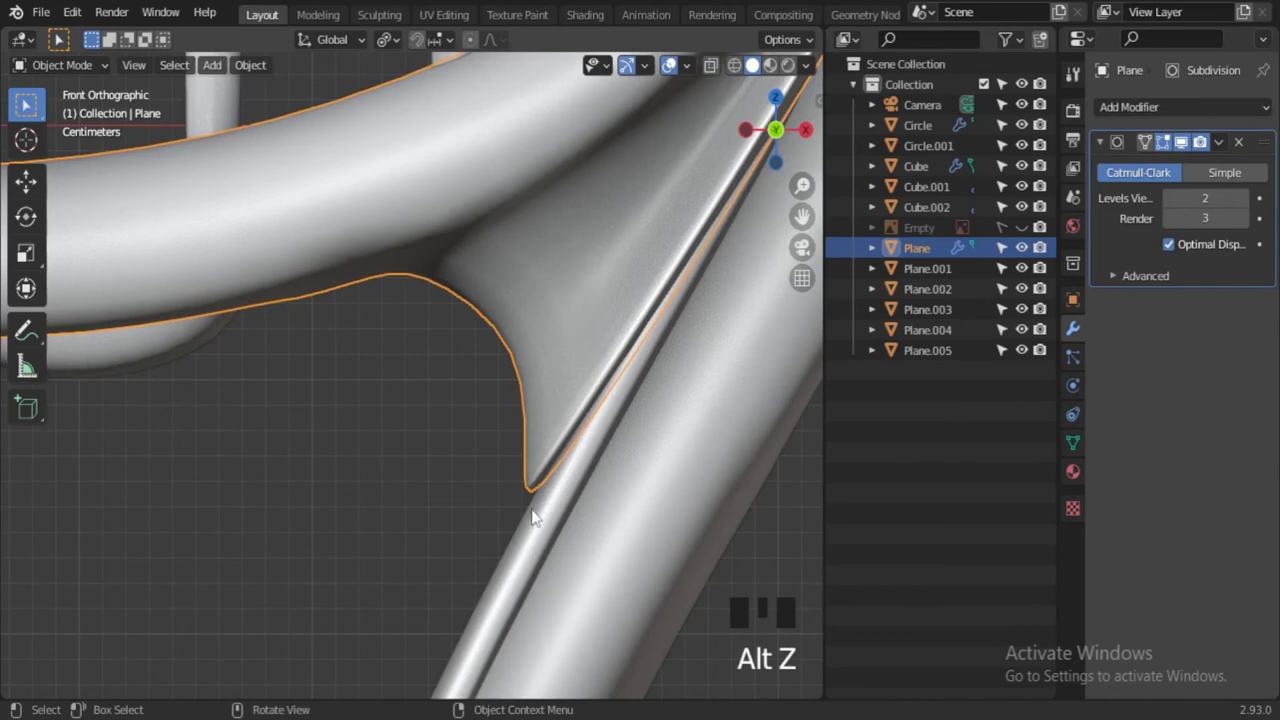
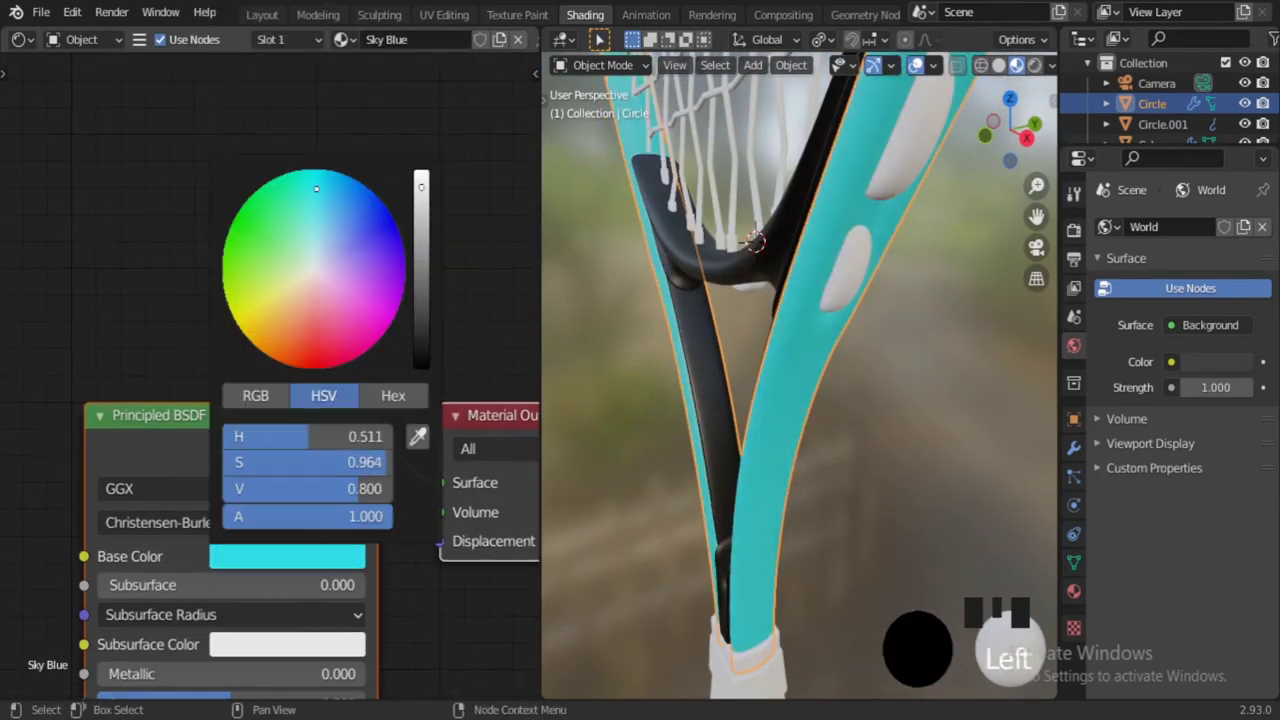
Deepen the Sky Blue base colour of the frame, then select the grommet strip around the head
click(883, 451)
scroll(down, 3)
drag(801, 442, 820, 421)
scroll(up, 3)
drag(836, 350, 825, 379)
click(825, 379)
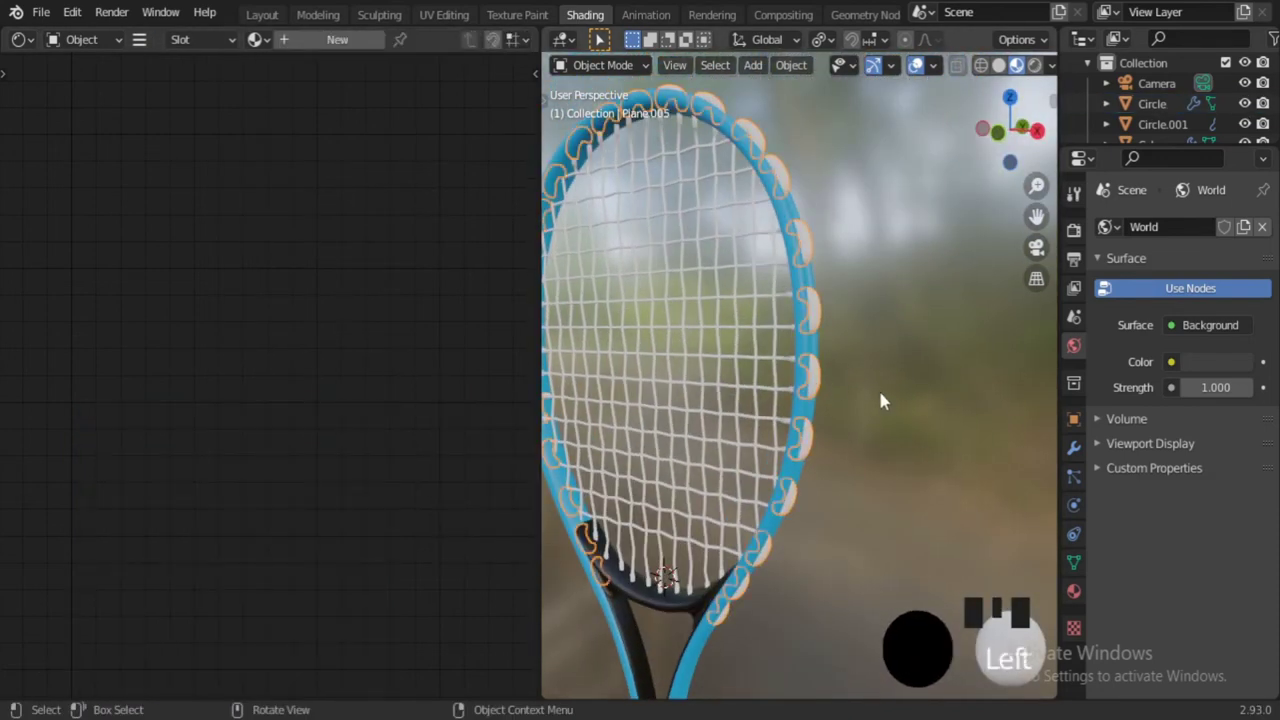
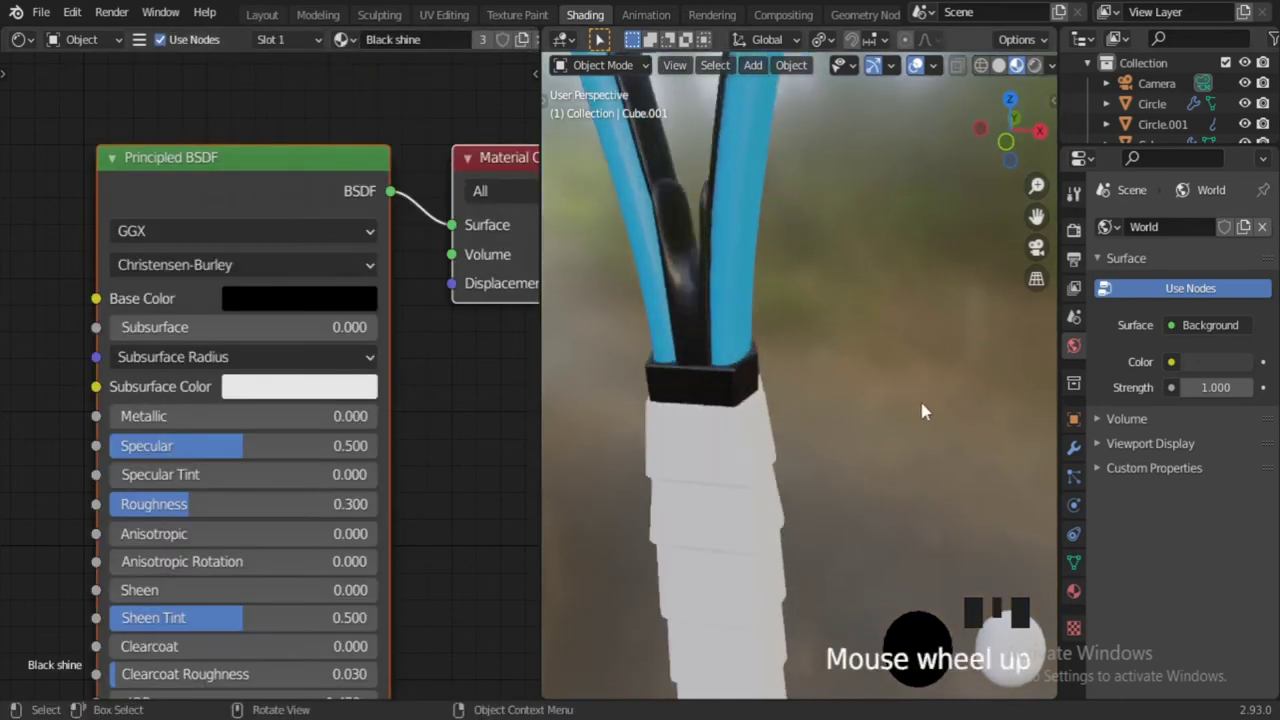
Select the cap above the grip and give it the glossy Black shine material
scroll(down, 3)
click(719, 498)
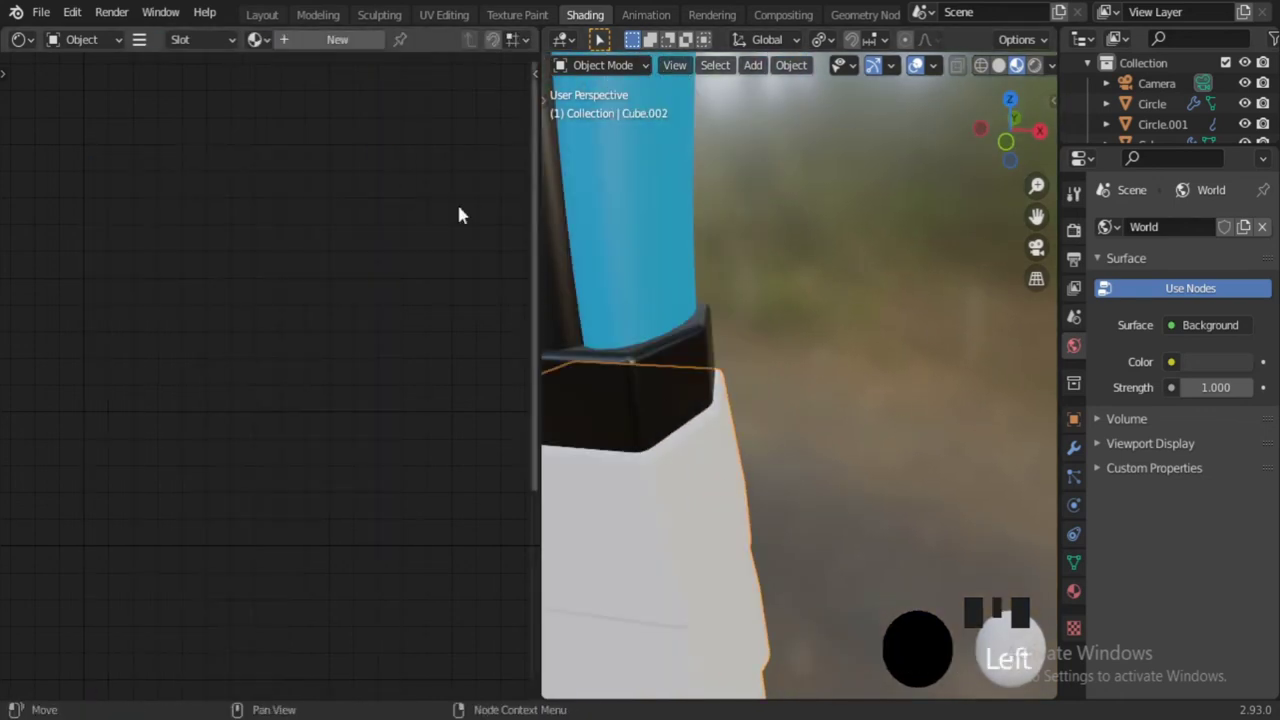
drag(558, 270, 876, 421)
scroll(down, 3)
drag(815, 447, 869, 457)
scroll(up, 3)
drag(886, 425, 808, 379)
click(808, 379)
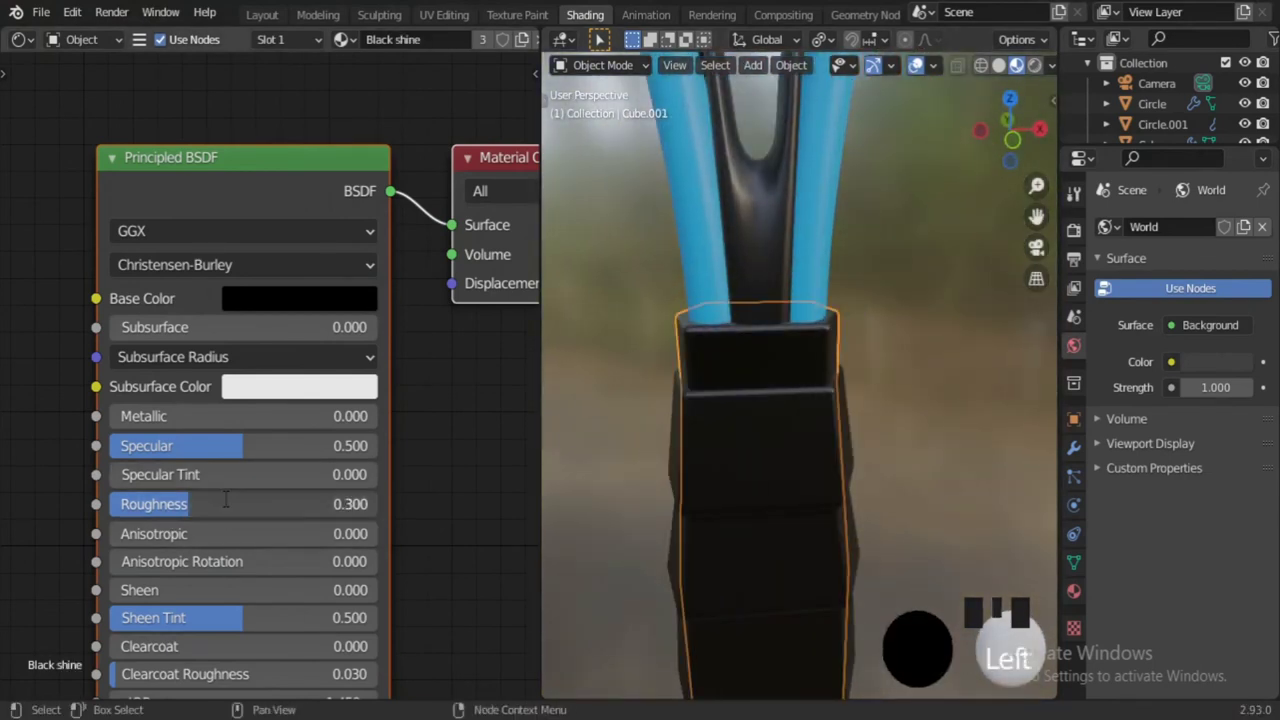
click(234, 500)
Select the racket frame, isolate it in local view and face it from the front
drag(939, 413, 925, 413)
scroll(down, 3)
click(895, 375)
drag(895, 447, 897, 478)
scroll(down, 3)
drag(882, 405, 906, 464)
scroll(up, 3)
drag(882, 449, 882, 387)
click(882, 387)
key(/)
key(KP_1)
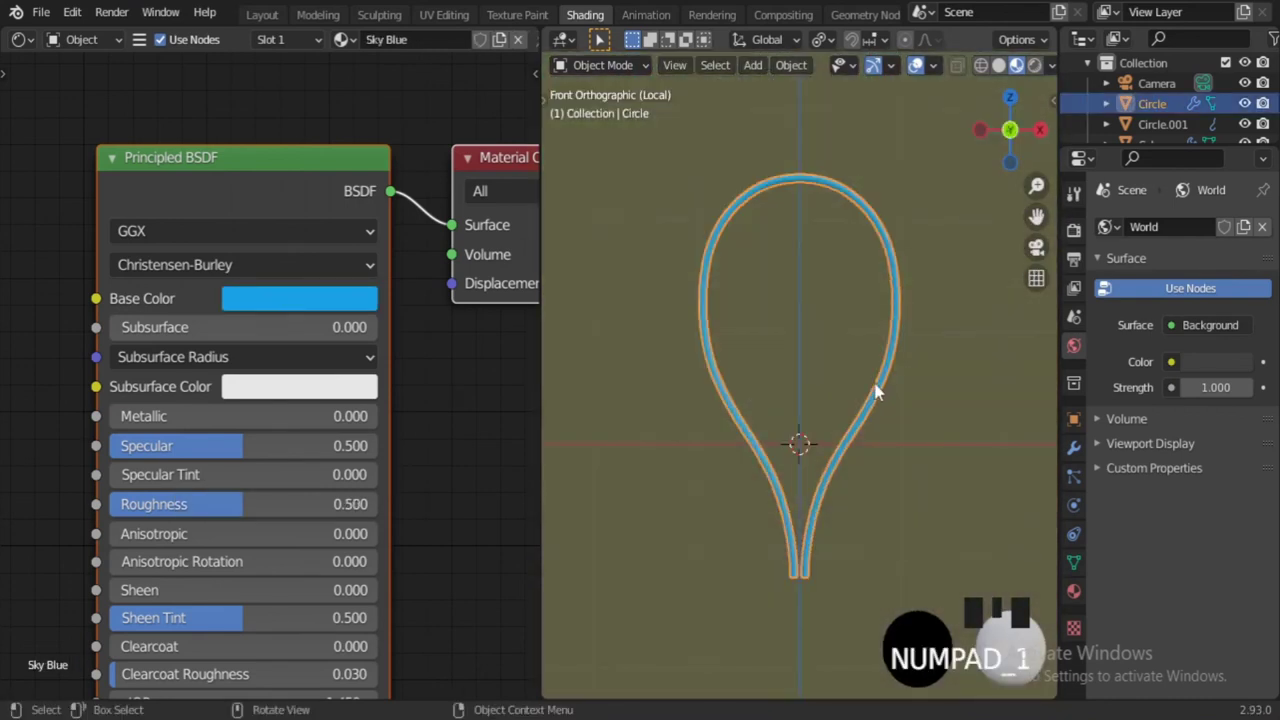
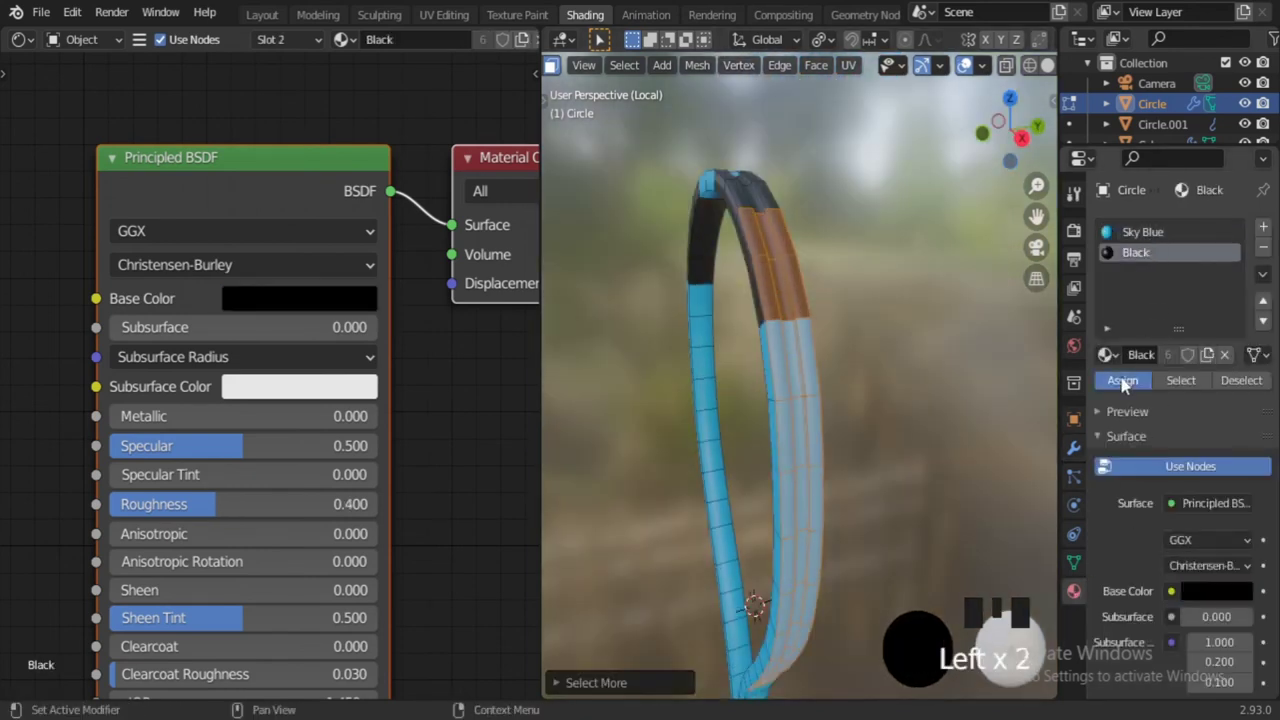
key(Tab)
scroll(down, 3)
drag(874, 348, 951, 371)
drag(951, 371, 1189, 265)
drag(895, 418, 852, 315)
scroll(up, 3)
drag(842, 320, 867, 283)
scroll(down, 3)
drag(874, 284, 848, 278)
scroll(up, 3)
drag(836, 427, 828, 351)
scroll(up, 3)
drag(1251, 316, 838, 350)
scroll(down, 3)
drag(848, 384, 860, 443)
key(/)
drag(842, 438, 871, 433)
click(871, 433)
scroll(down, 3)
drag(878, 433, 846, 424)
scroll(up, 3)
drag(794, 428, 788, 423)
drag(763, 414, 797, 434)
scroll(down, 3)
drag(792, 498, 756, 480)
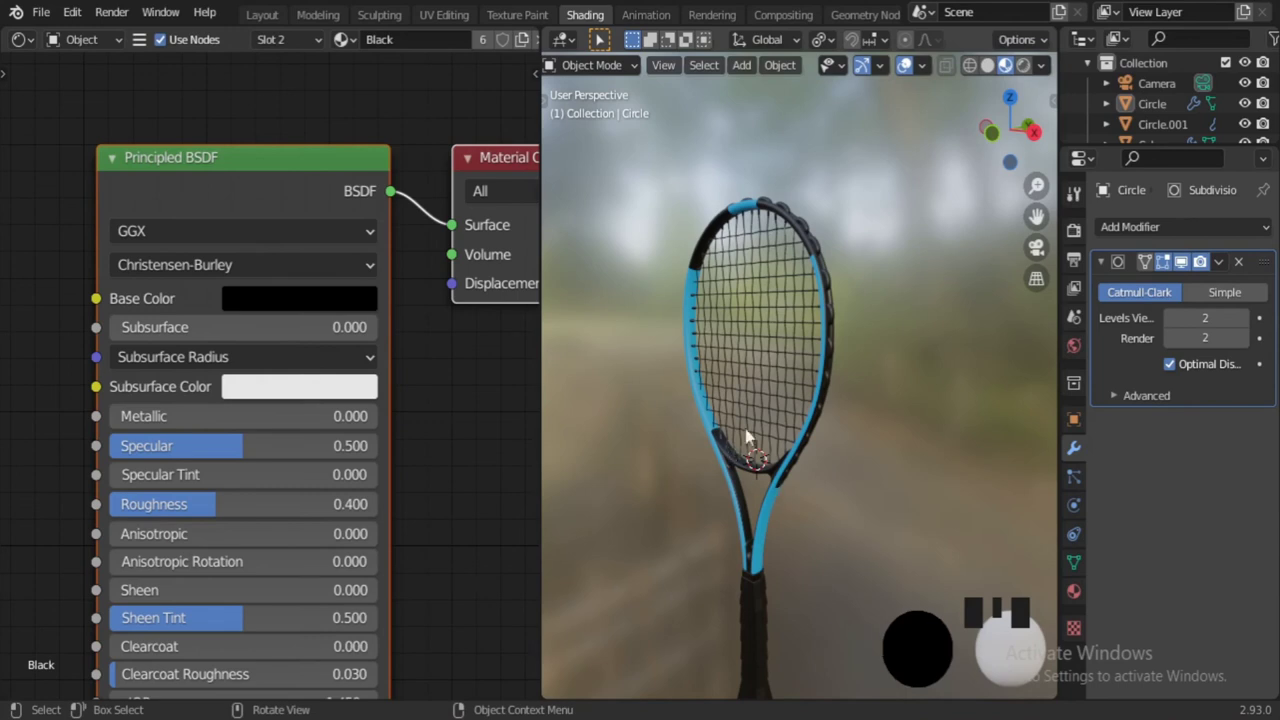
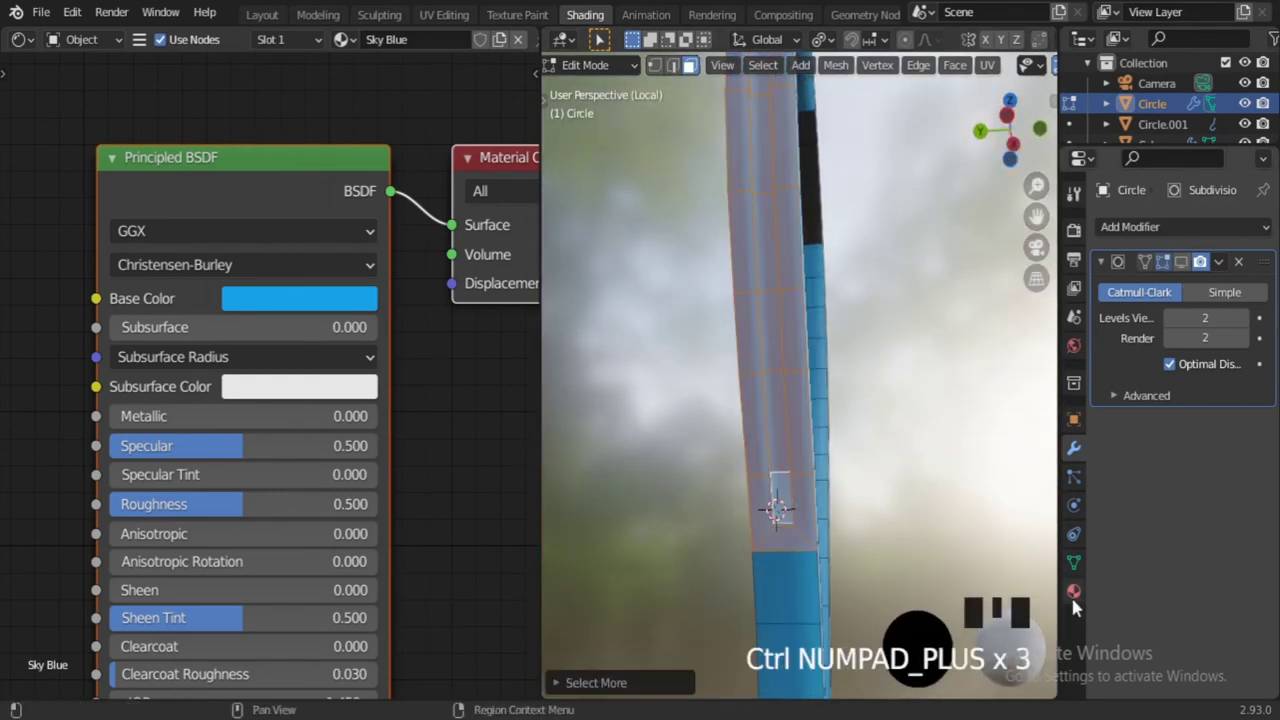
Leave Edit Mode, exit local view and switch back to the Layout workspace
drag(1155, 251, 1044, 212)
key(Tab)
drag(1044, 212, 931, 354)
scroll(down, 3)
drag(883, 431, 726, 424)
key(/)
scroll(down, 3)
drag(770, 515, 948, 479)
scroll(up, 3)
drag(942, 431, 269, 17)
click(269, 17)
Orbit toward the racket throat and select the grommets around the head
scroll(down, 3)
scroll(down, 3)
scroll(down, 3)
scroll(up, 3)
click(676, 434)
middle_click(638, 372)
scroll(up, 3)
scroll(down, 3)
drag(602, 351, 589, 408)
scroll(up, 3)
scroll(down, 3)
drag(624, 417, 635, 327)
click(635, 327)
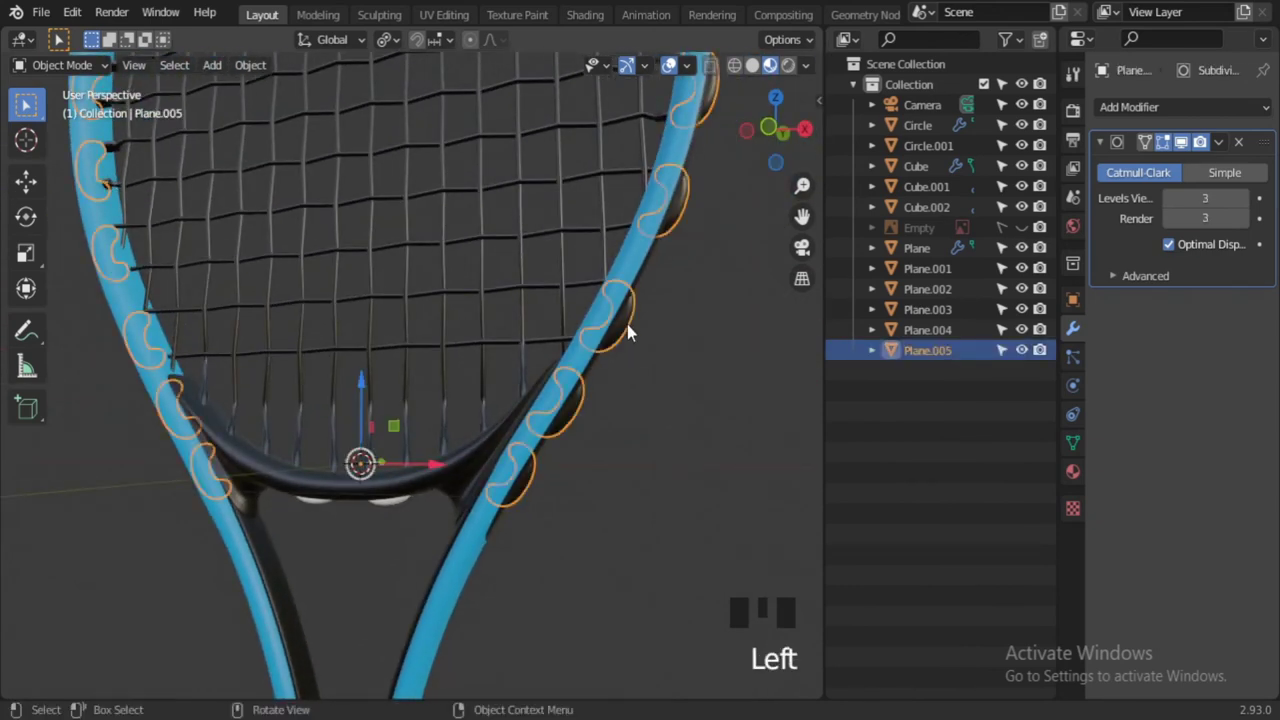
Assign the existing Black material to the first grommet beneath the throat
click(413, 501)
click(404, 502)
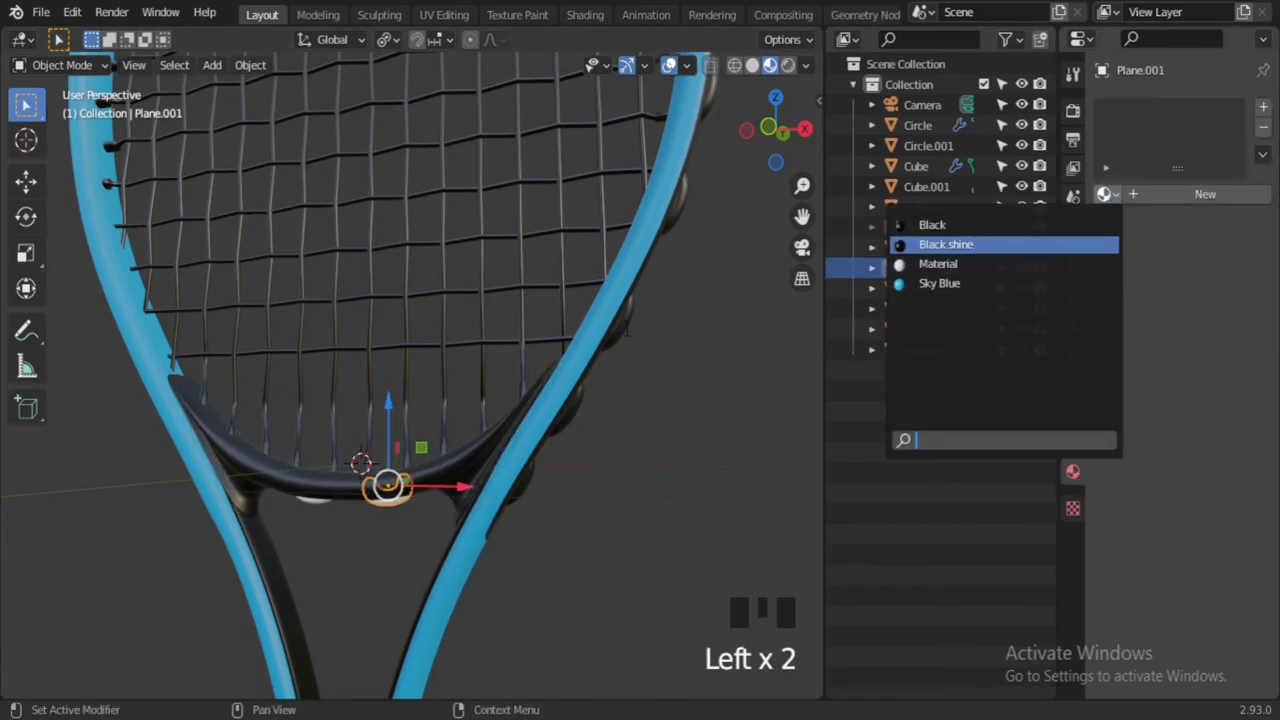
click(835, 321)
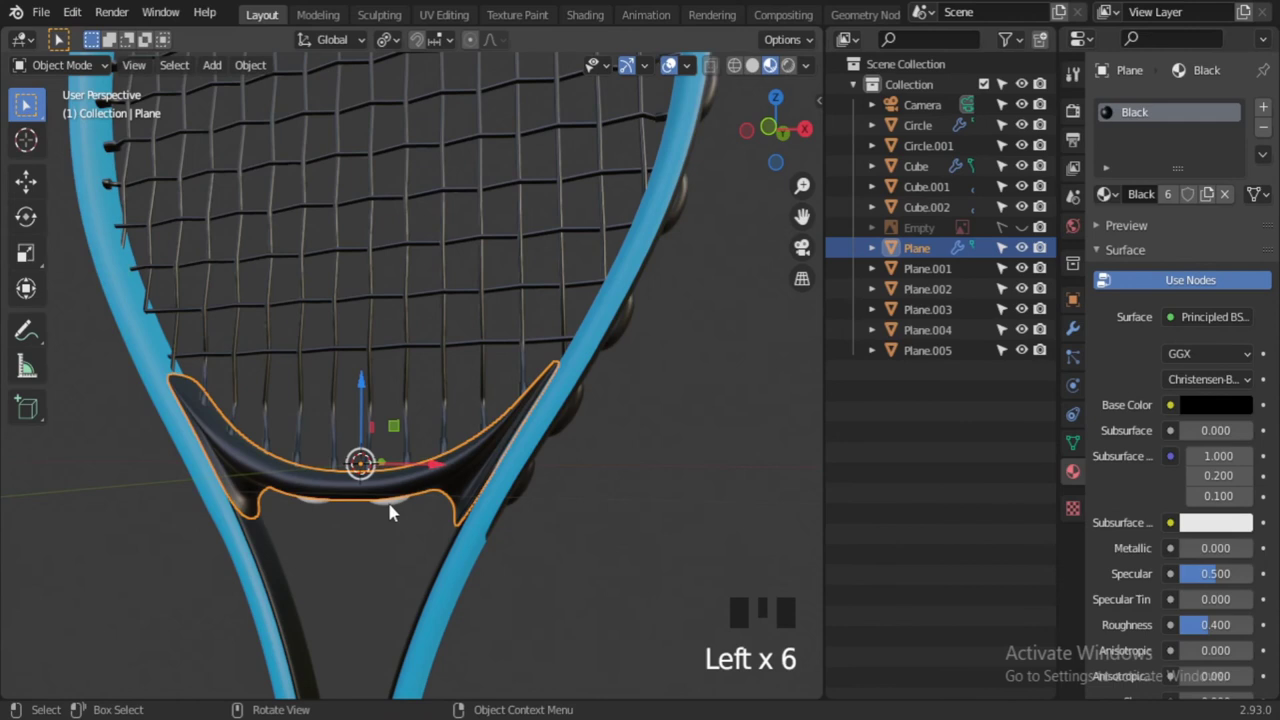
scroll(up, 3)
Select the throat bridge and the second grommet, orbiting beneath the throat to reach them
click(390, 611)
drag(446, 552, 763, 418)
drag(763, 418, 291, 466)
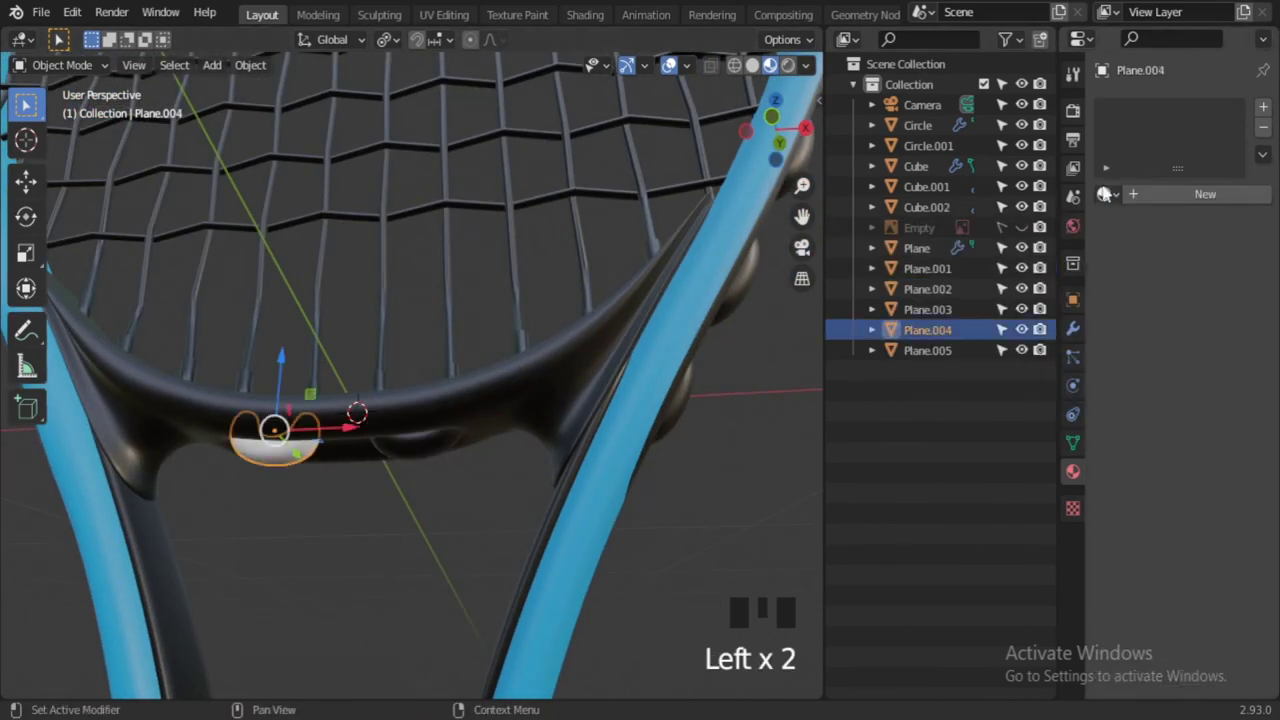
drag(720, 419, 446, 541)
scroll(down, 3)
click(654, 517)
drag(612, 556, 639, 479)
drag(639, 479, 580, 486)
scroll(down, 3)
drag(540, 494, 578, 499)
scroll(up, 3)
drag(587, 521, 562, 525)
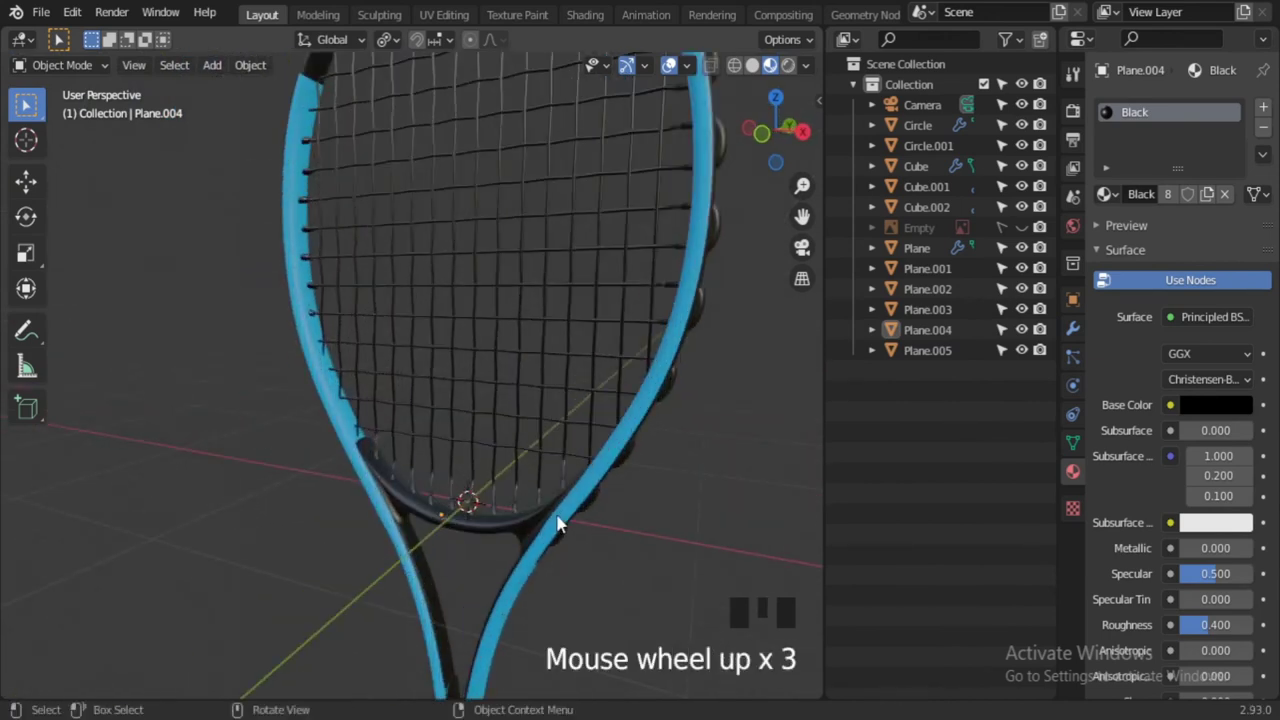
Orbit and zoom out to inspect the complete blue-and-black racket
scroll(down, 3)
middle_click(561, 518)
scroll(down, 3)
middle_click(529, 473)
scroll(up, 3)
drag(517, 511, 663, 460)
scroll(down, 3)
drag(627, 449, 509, 483)
scroll(up, 3)
drag(612, 524, 458, 536)
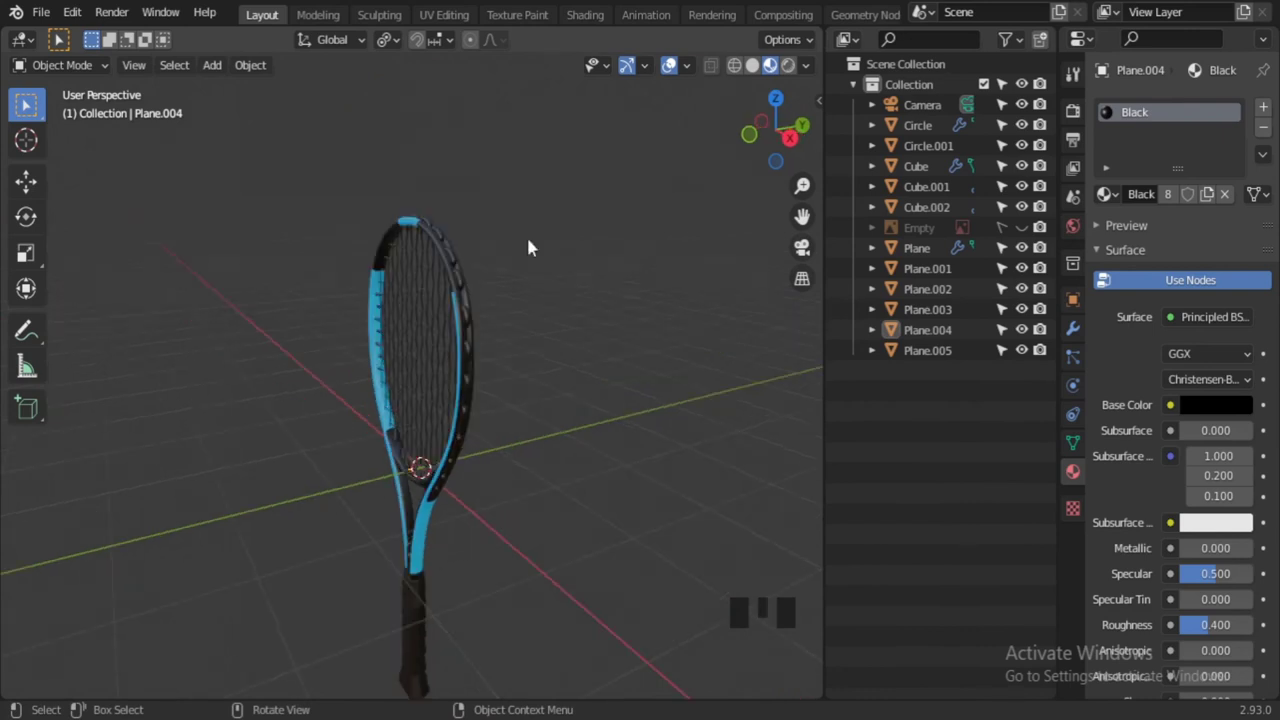
In the Shading workspace, select the racket frame (Circle) and choose its Black material slot
click(596, 6)
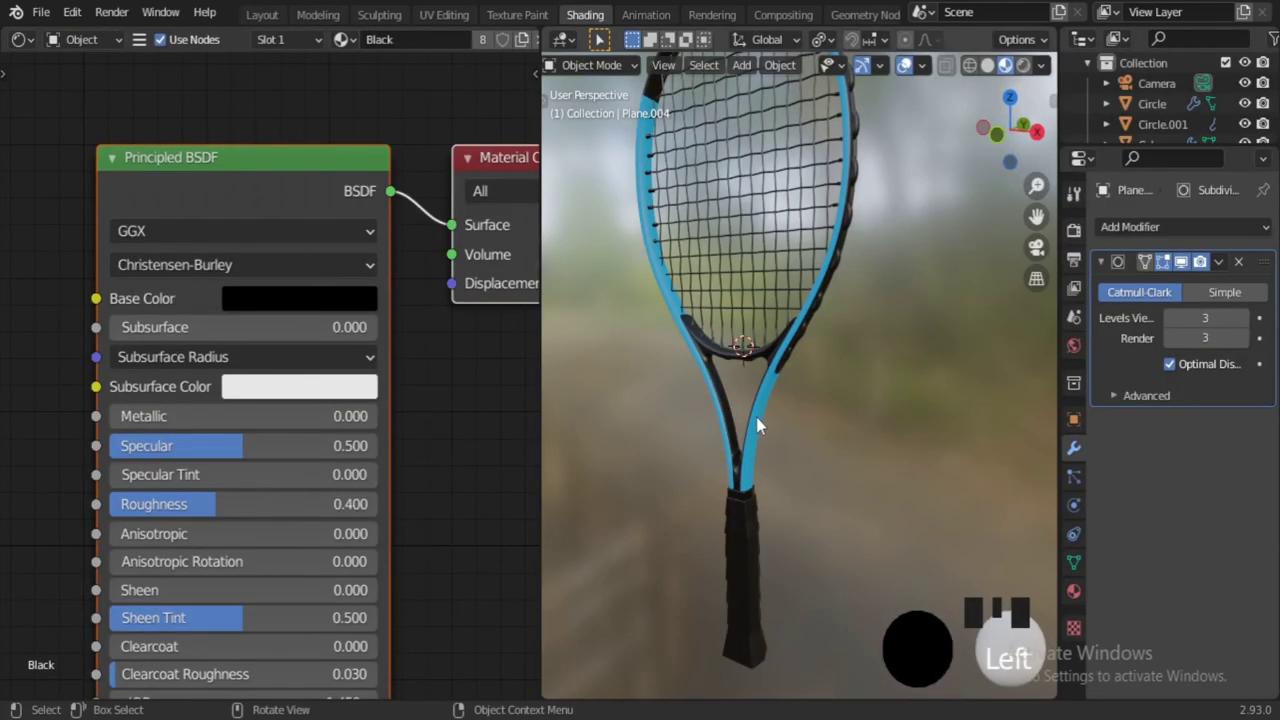
click(779, 422)
drag(775, 422, 780, 500)
click(780, 500)
scroll(up, 3)
drag(810, 477, 643, 612)
scroll(down, 3)
click(685, 599)
Isolate the frame in local view for editing, orbiting around its outer rim
key(/)
drag(855, 526, 831, 506)
scroll(up, 3)
drag(764, 545, 1191, 267)
drag(1191, 267, 751, 562)
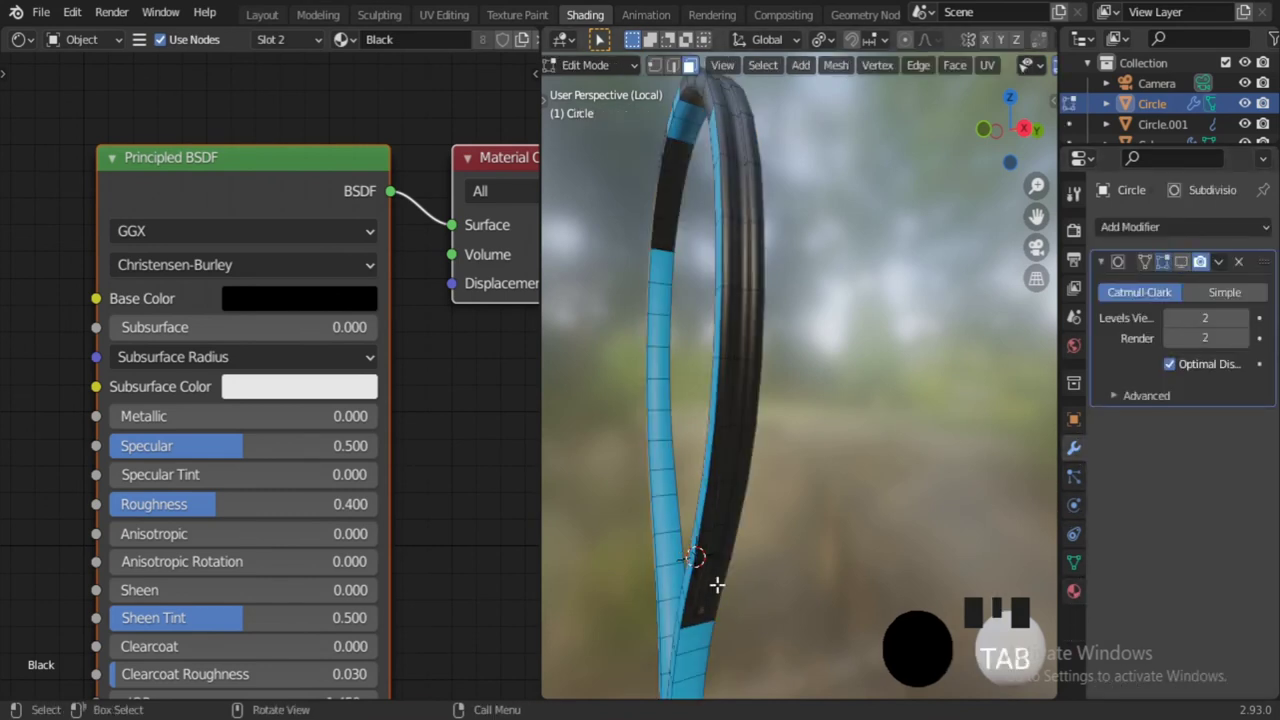